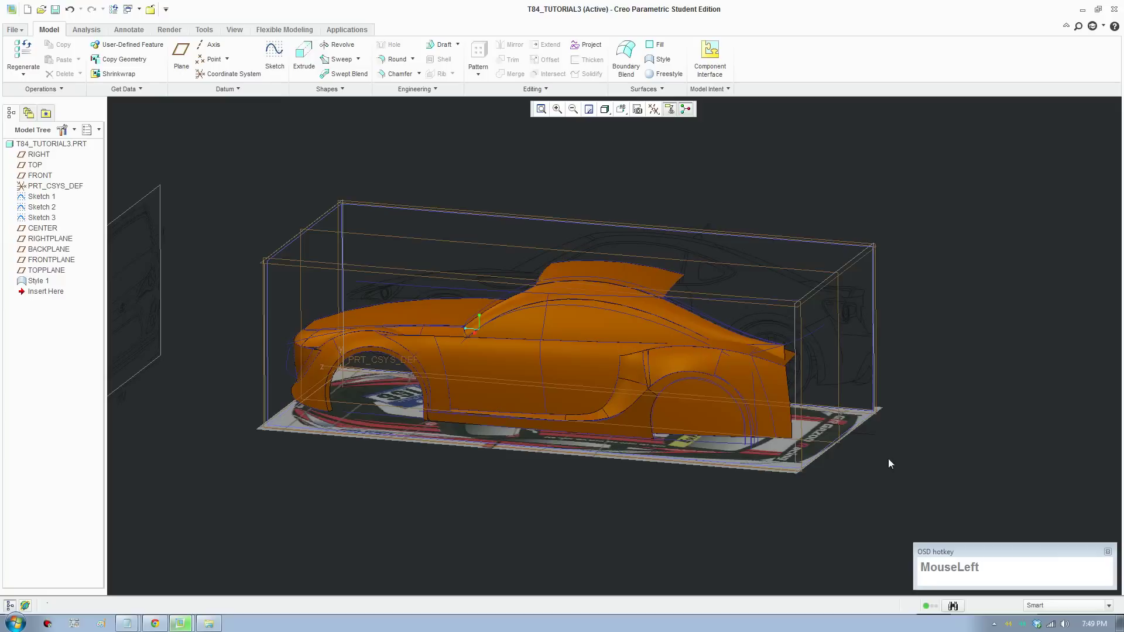
Save the T84_TUTORIAL3 car body part while orbiting the model
scroll(down, 3)
drag(590, 469, 588, 468)
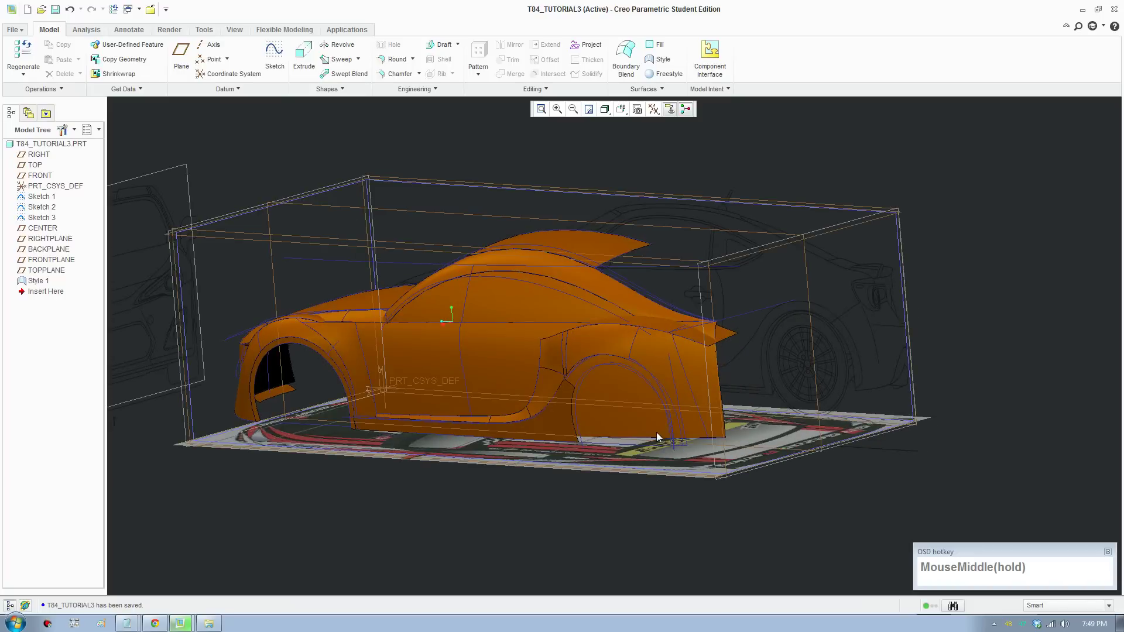
key(F8)
middle_click(452, 521)
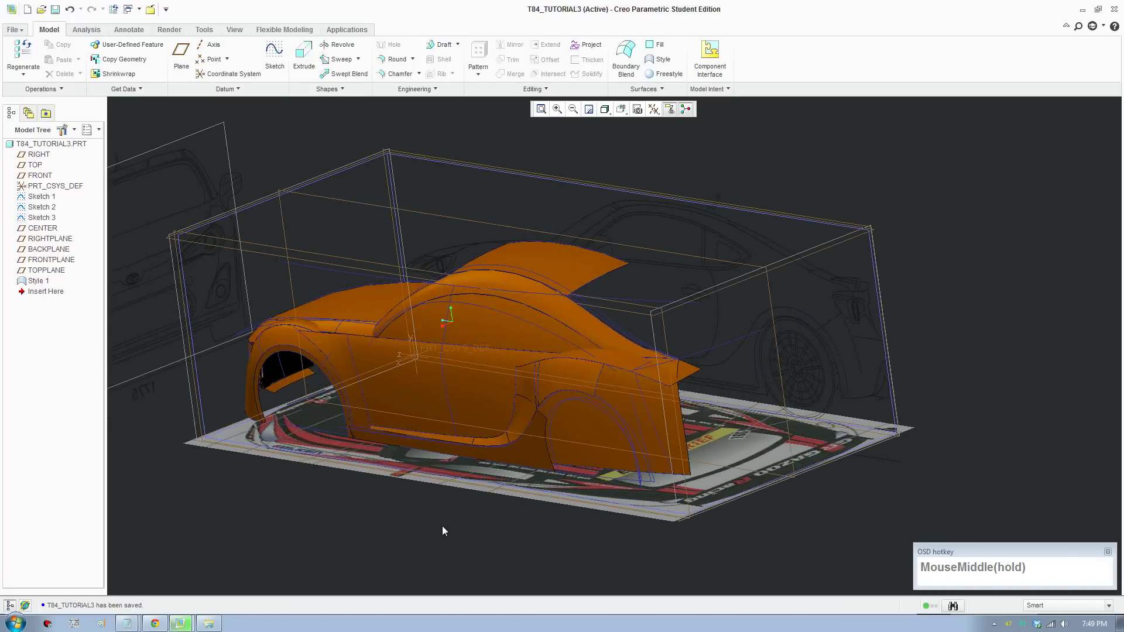
scroll(up, 3)
middle_click(429, 470)
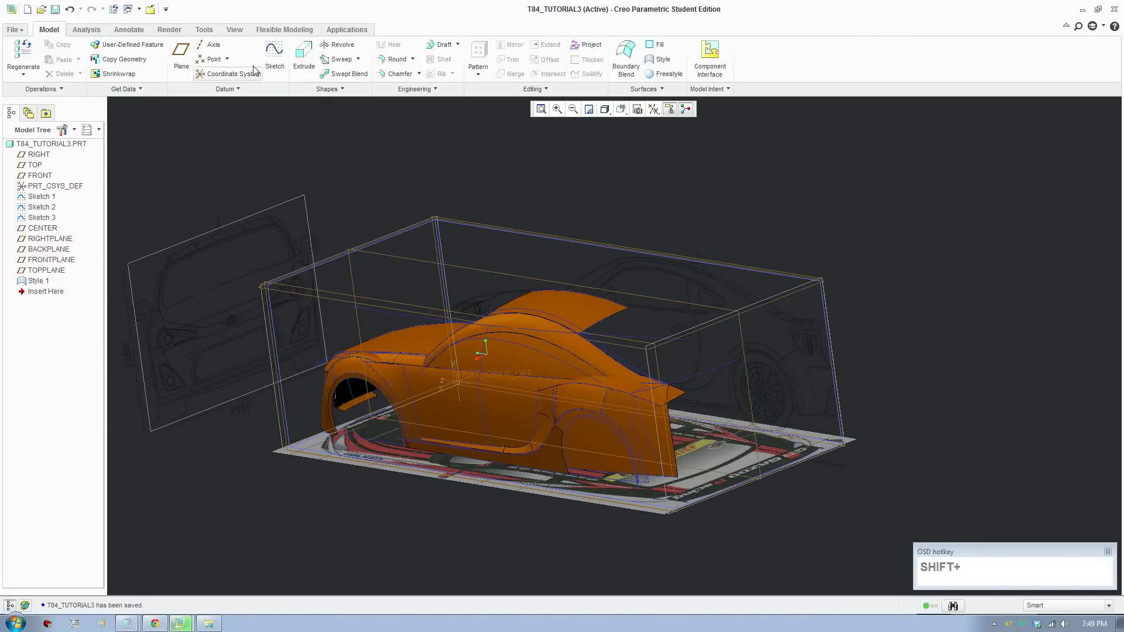
Select the rear reference image and turn the view toward the car's rear
click(238, 31)
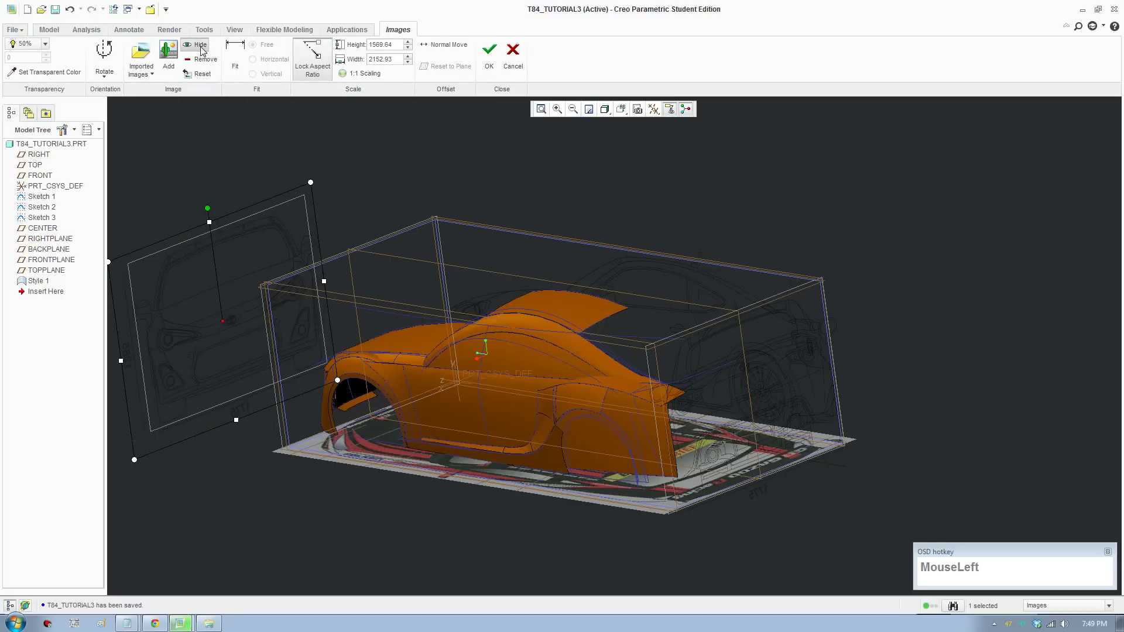
scroll(up, 3)
middle_click(539, 351)
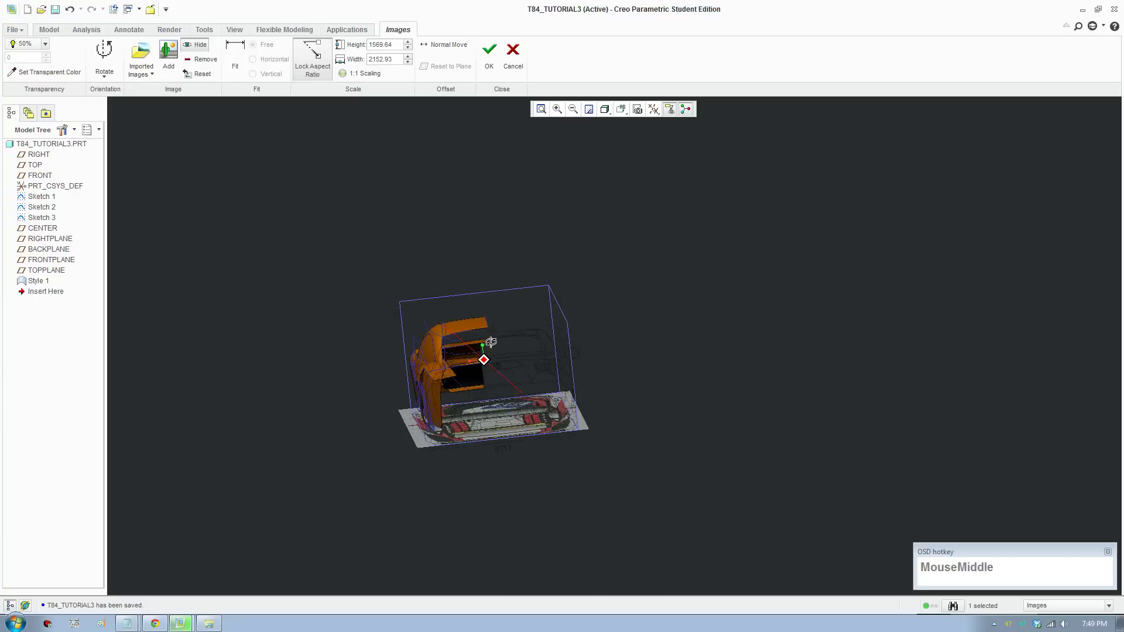
scroll(down, 3)
middle_click(613, 463)
middle_click(463, 375)
scroll(down, 3)
scroll(up, 3)
Switch to the Back named view and finish editing the reference images
click(624, 112)
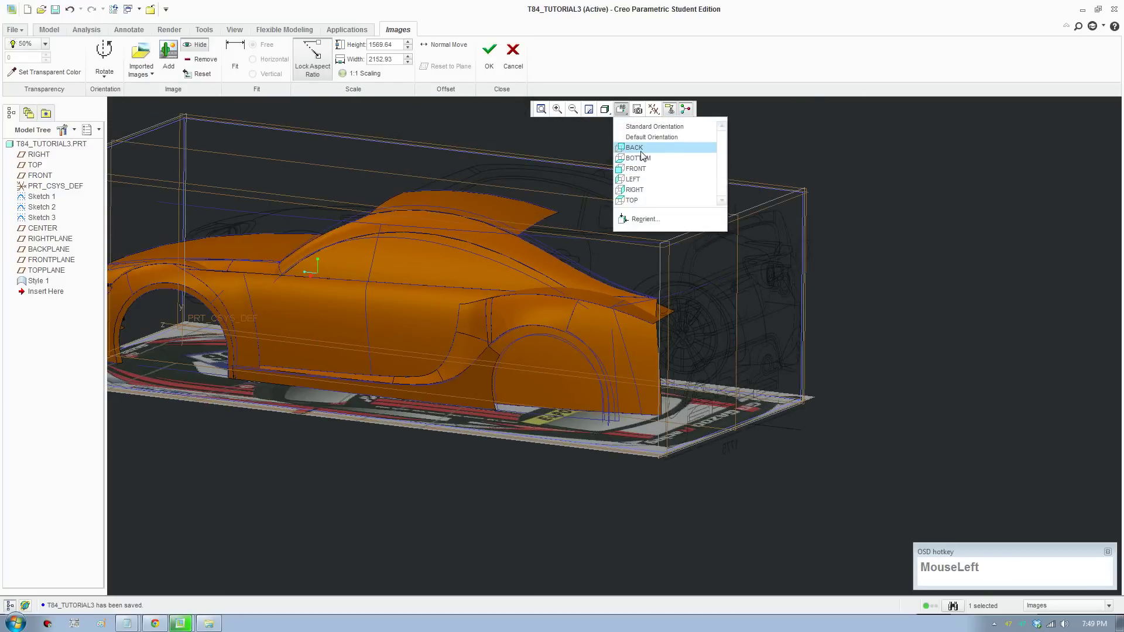
click(237, 42)
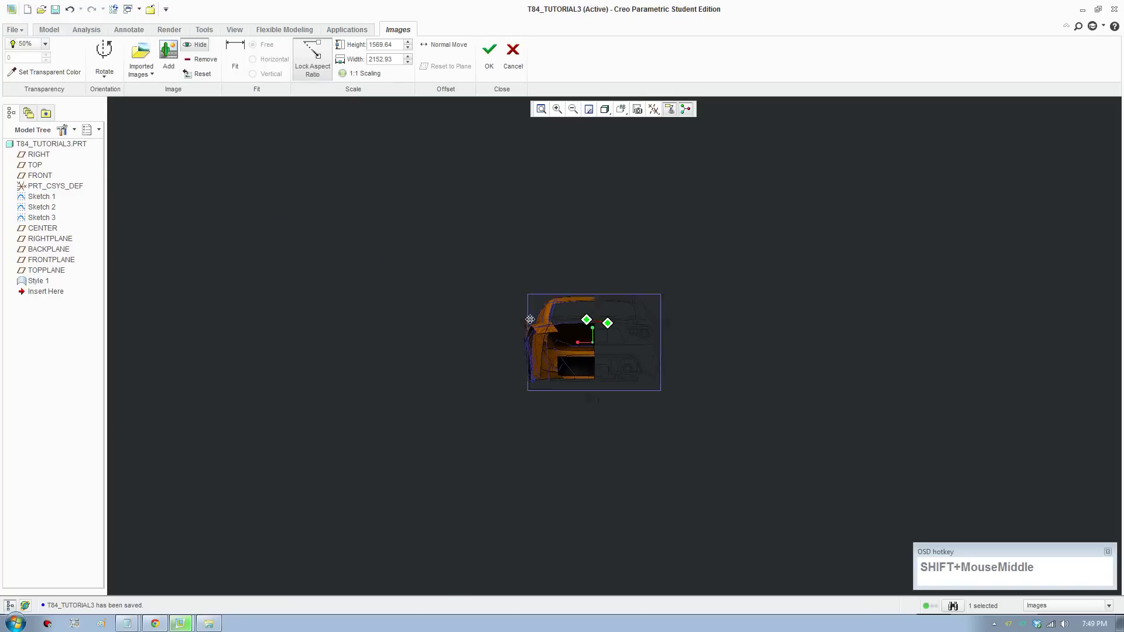
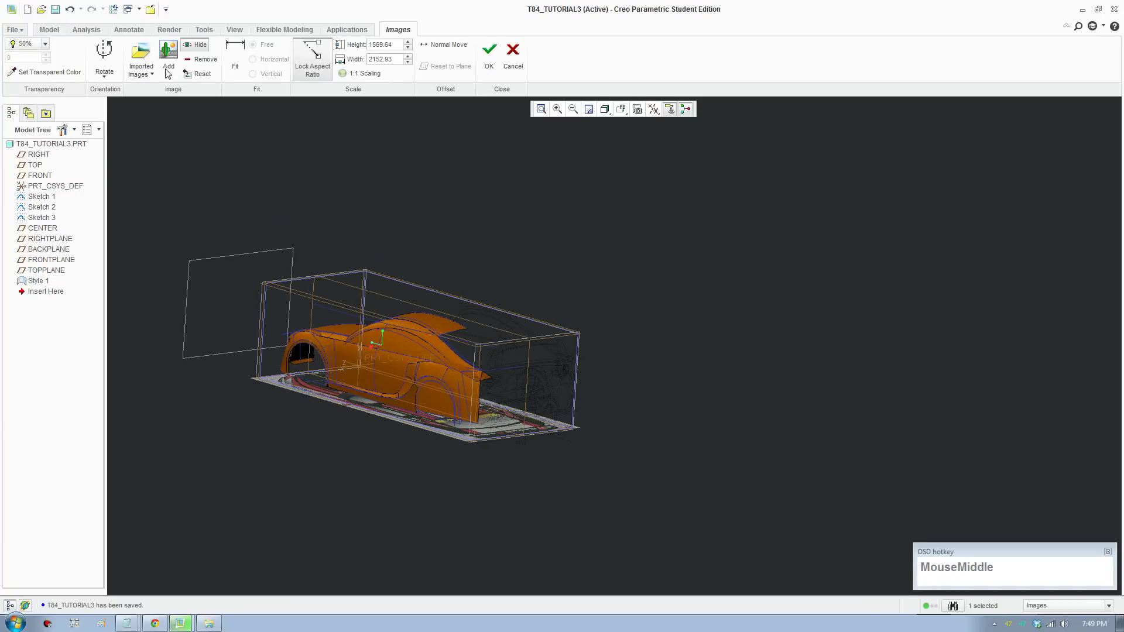
click(488, 68)
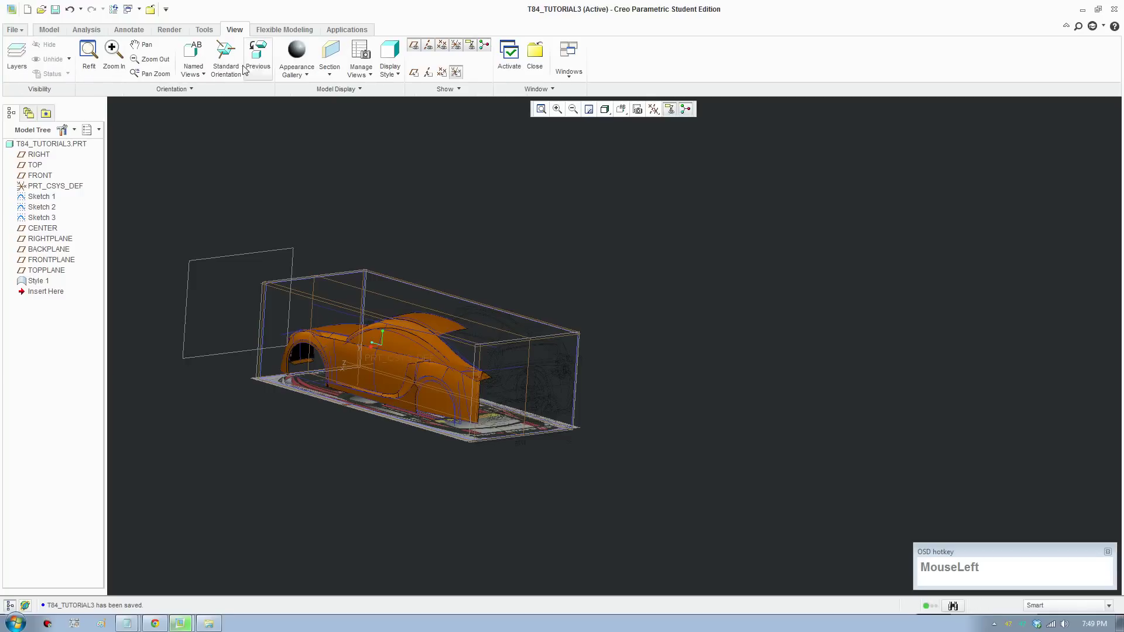
Reopen the Style 1 feature for editing via Edit Definition
right_click(34, 287)
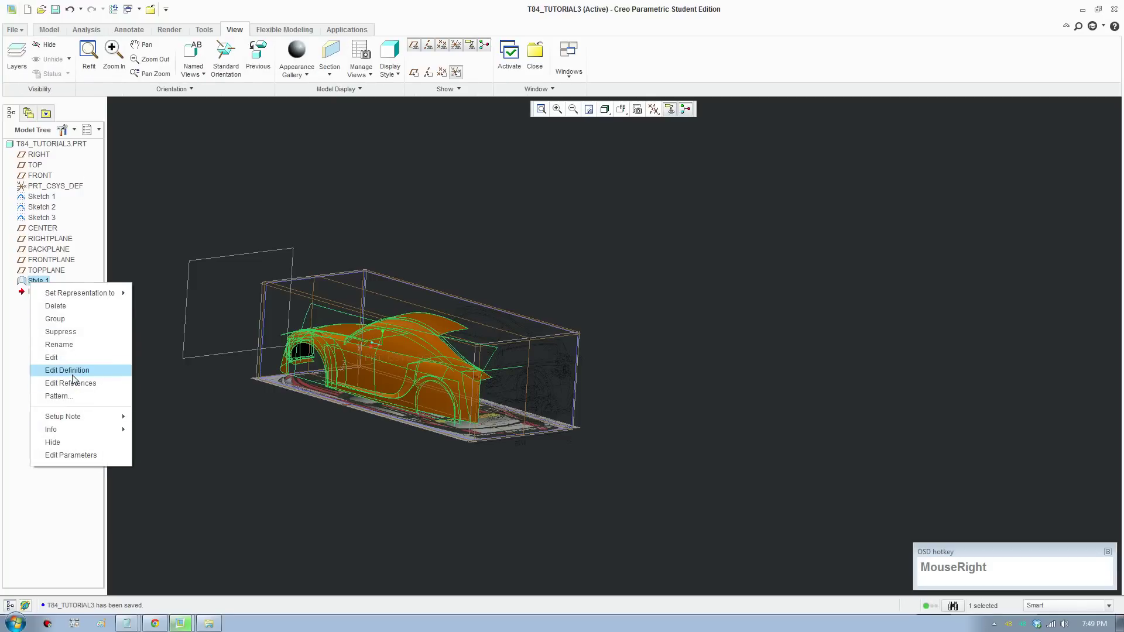
click(76, 378)
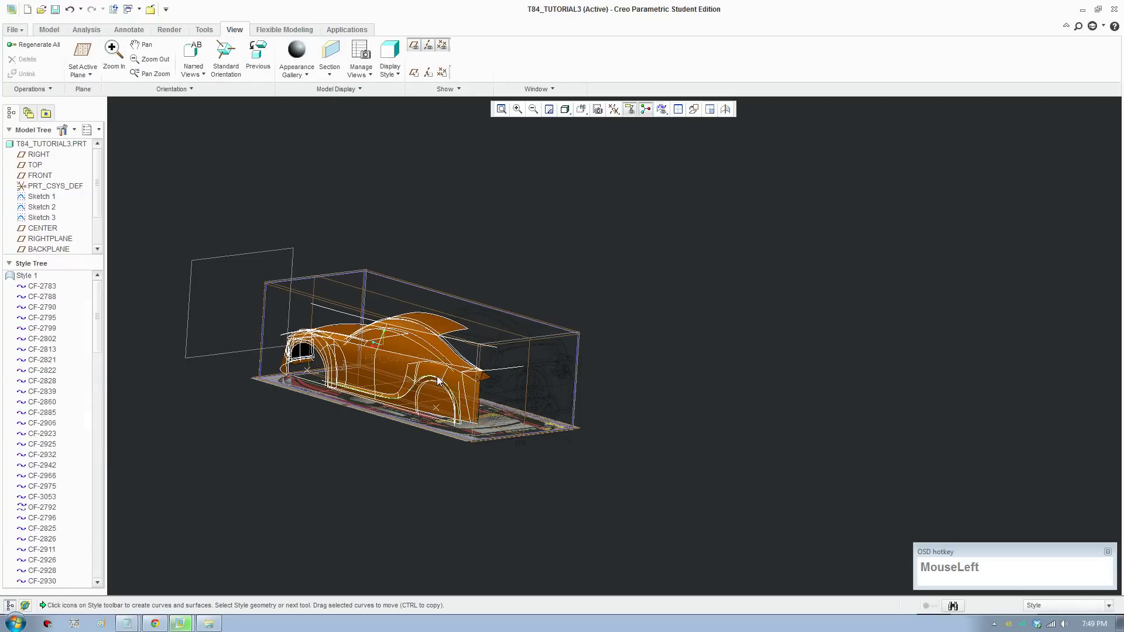
key(F8)
scroll(down, 3)
middle_click(485, 437)
middle_click(512, 418)
Orbit the car model to view the rear before choosing the active plane
middle_click(539, 461)
scroll(down, 3)
key(F8)
scroll(down, 3)
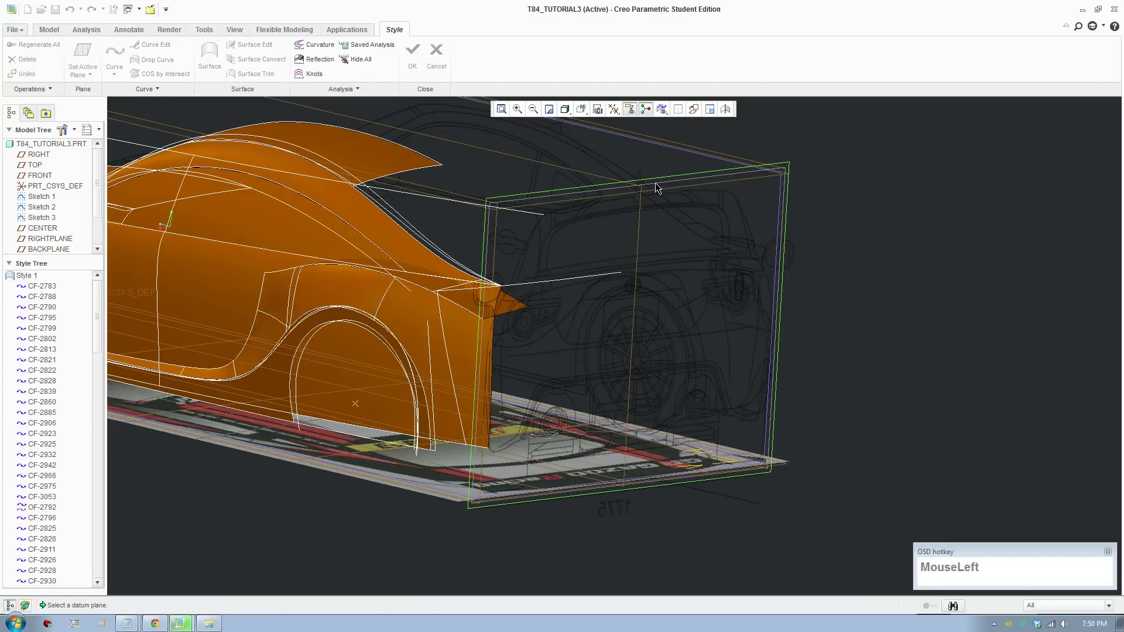
scroll(down, 3)
Make BACKPLANE the active sketching plane and adjust the rear view
click(607, 155)
scroll(down, 3)
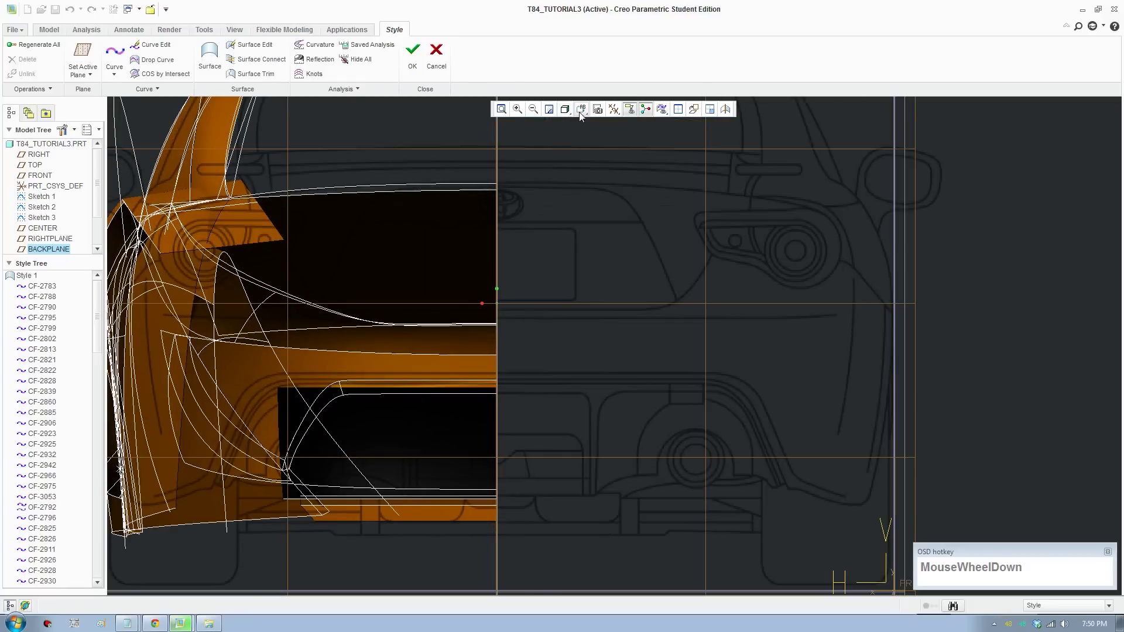
drag(569, 117, 371, 405)
scroll(up, 3)
middle_click(384, 395)
scroll(down, 3)
middle_click(508, 391)
scroll(up, 3)
scroll(down, 3)
Show the car as No Hidden wireframe in the four-view layout
click(683, 118)
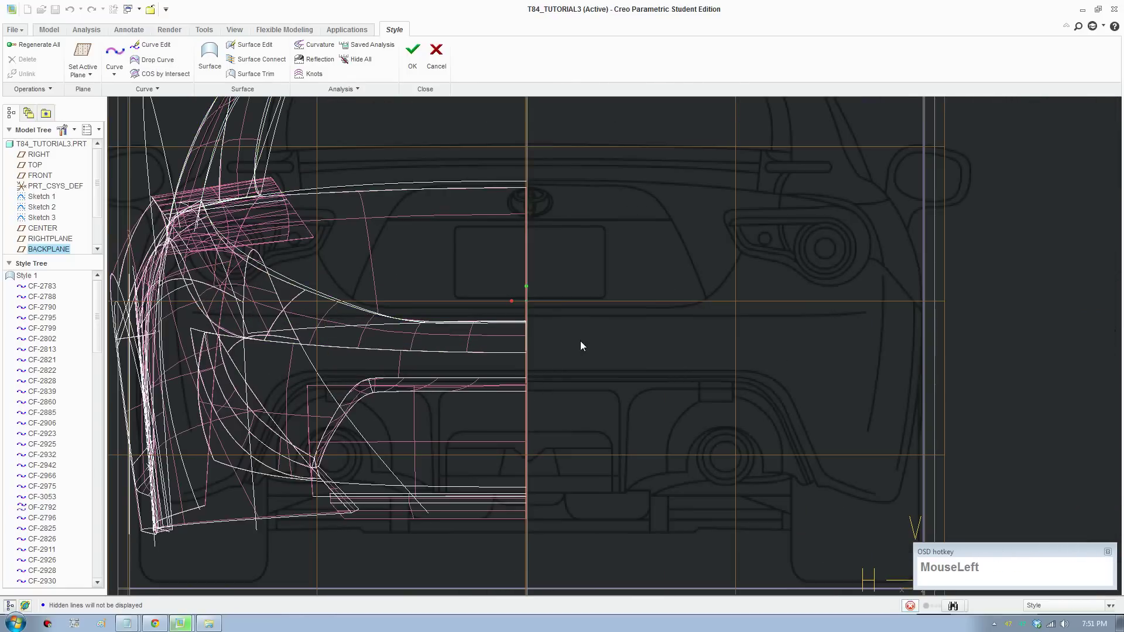
scroll(up, 3)
middle_click(539, 501)
scroll(up, 3)
middle_click(840, 478)
scroll(up, 3)
middle_click(449, 251)
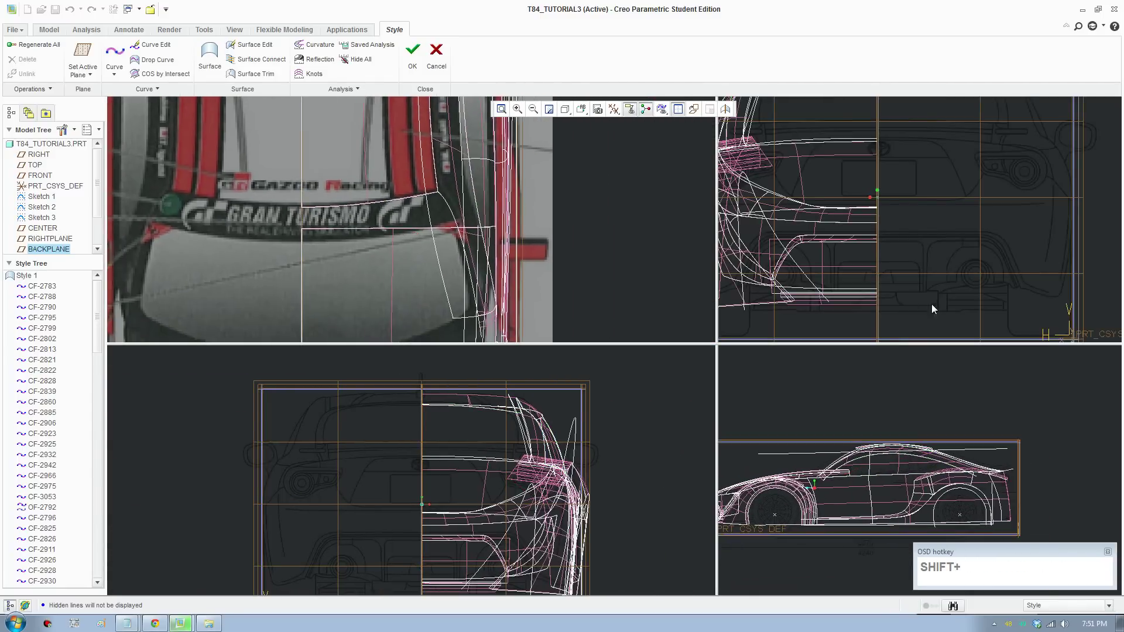
Orbit the perspective view and start a new Style curve
middle_click(908, 213)
scroll(up, 3)
drag(908, 249, 975, 277)
middle_click(945, 255)
middle_click(933, 269)
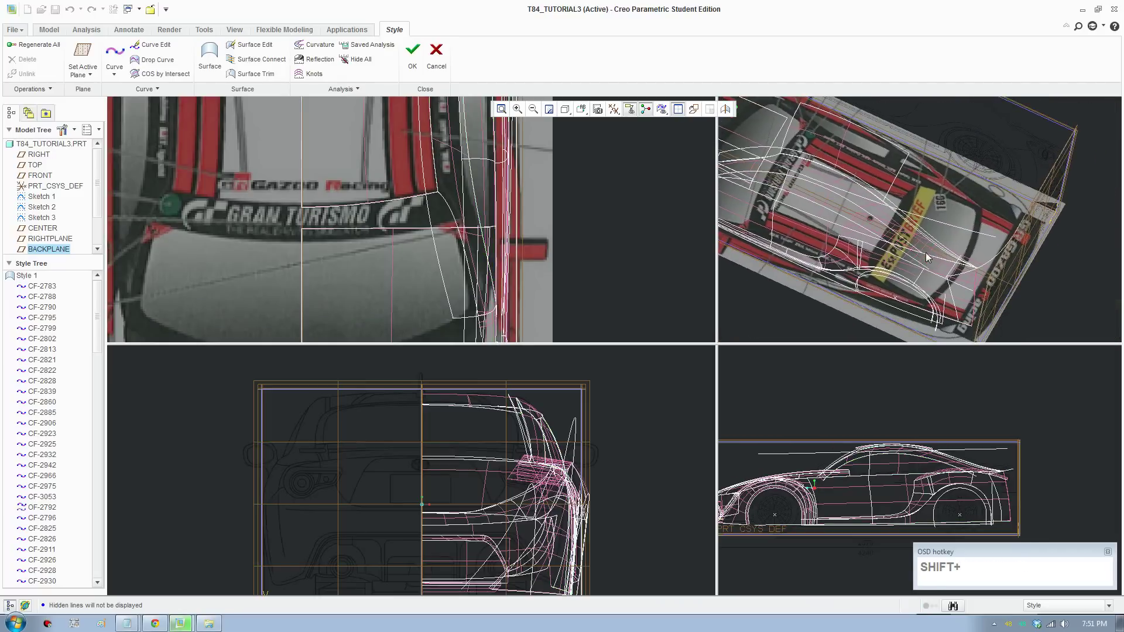
click(124, 55)
scroll(down, 3)
middle_click(487, 517)
scroll(up, 3)
scroll(down, 3)
Place points along the rear bumper line in back view and finish curve CF-3063
drag(346, 429, 895, 243)
scroll(down, 3)
drag(826, 258, 833, 264)
scroll(up, 3)
scroll(down, 3)
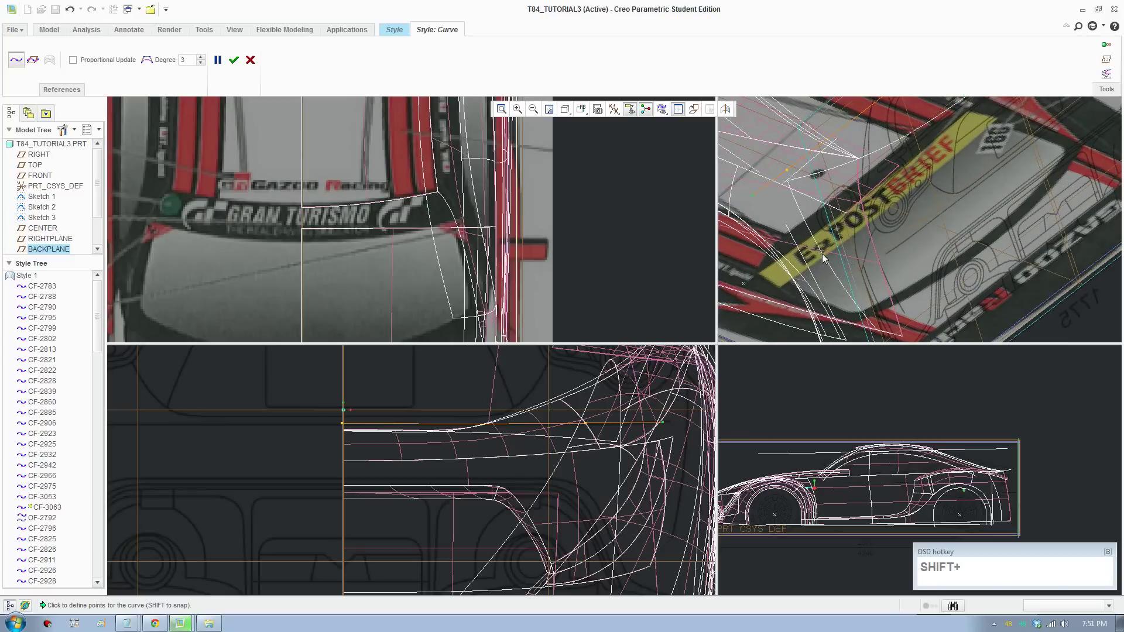
scroll(down, 3)
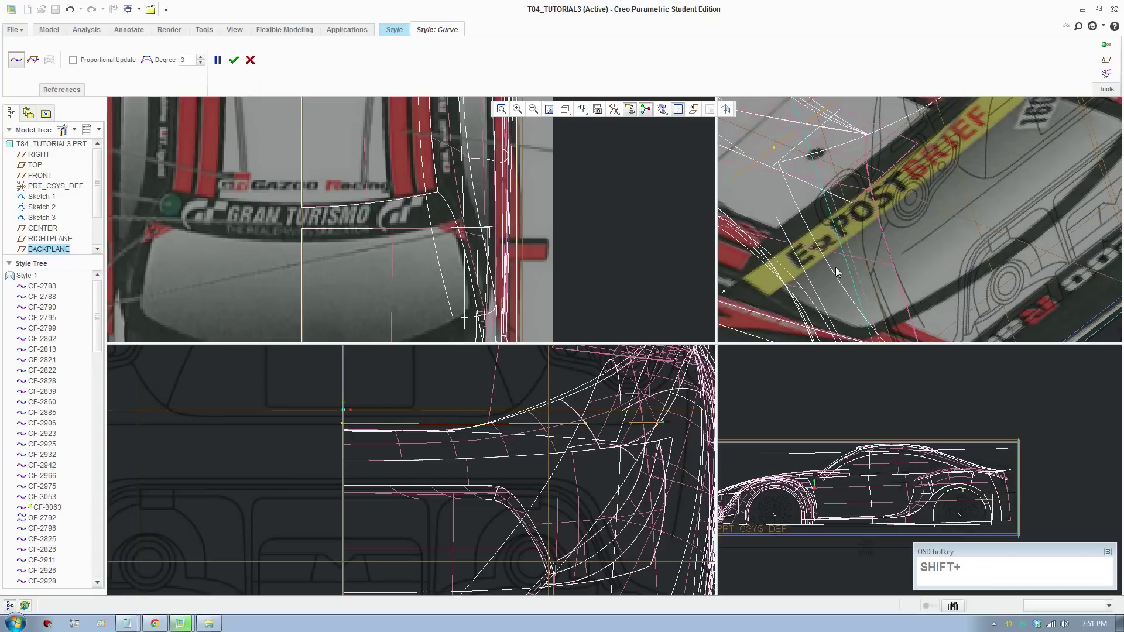
scroll(up, 3)
middle_click(897, 266)
scroll(down, 3)
scroll(up, 3)
middle_click(583, 453)
scroll(down, 3)
Reshape curve CF-3063 in Curve Edit, dragging its end point and tangent to horizontal
click(237, 59)
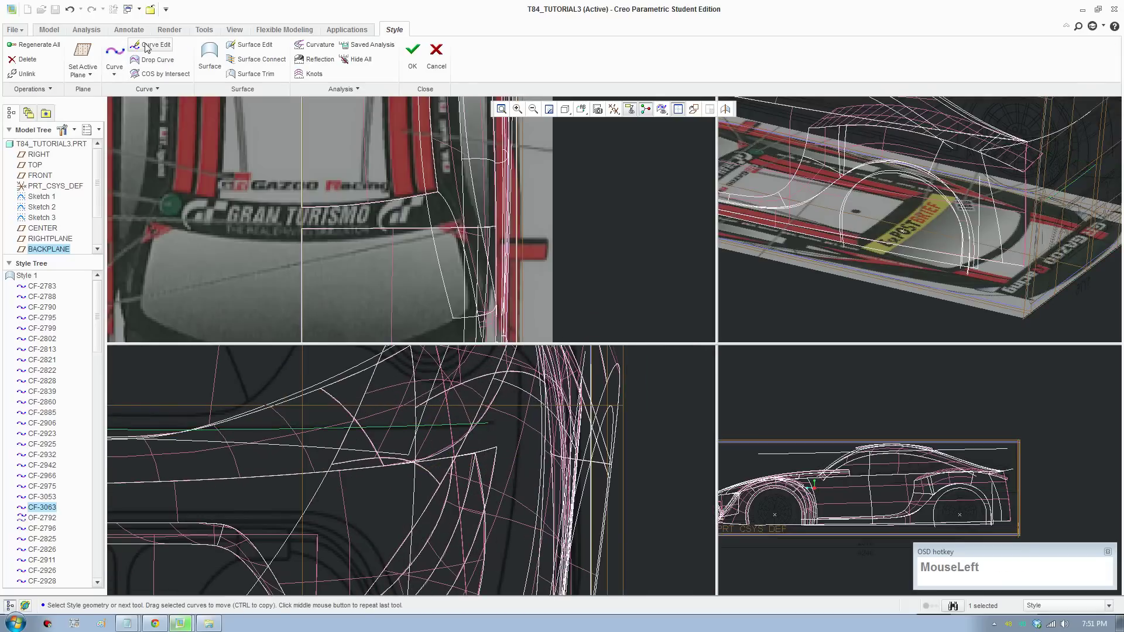
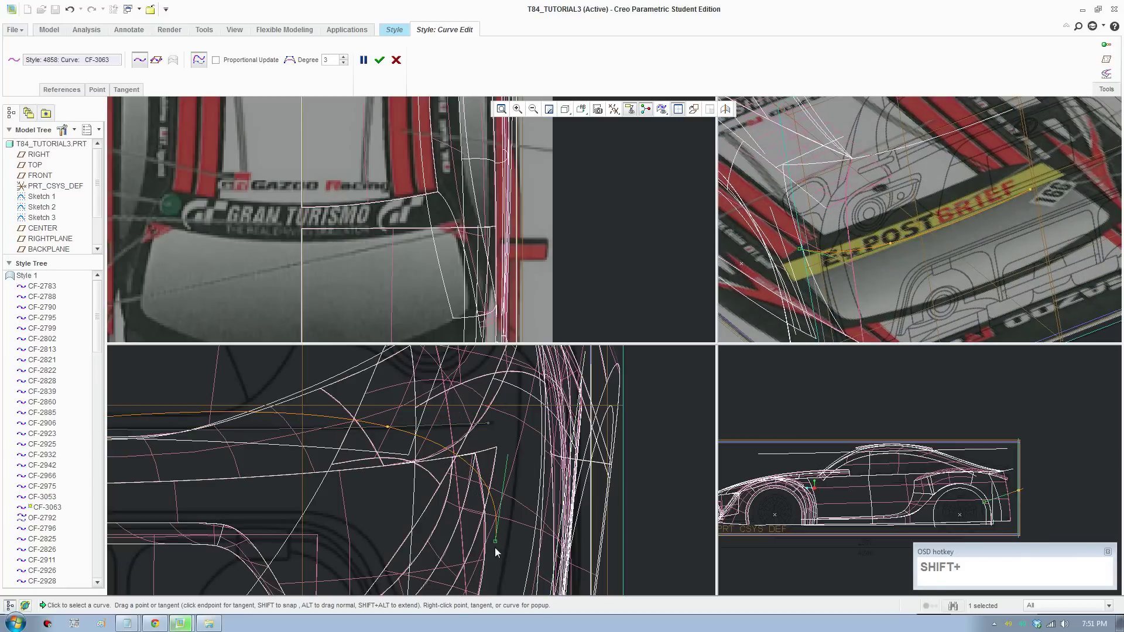
drag(500, 545, 816, 277)
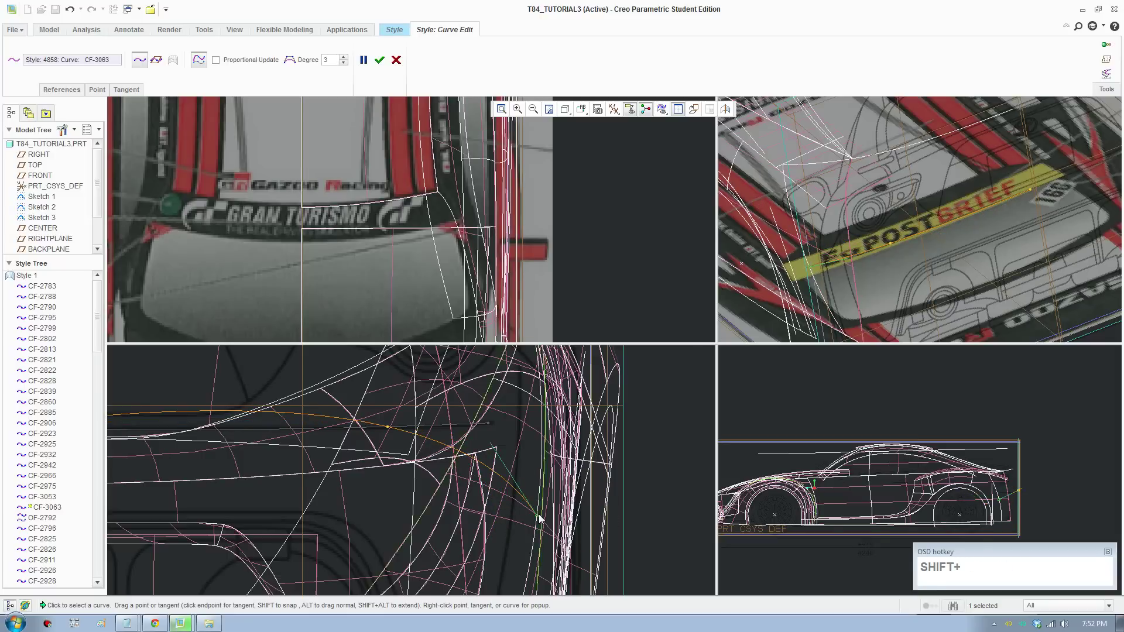
drag(542, 519, 453, 458)
scroll(up, 3)
click(294, 65)
scroll(up, 3)
middle_click(420, 208)
scroll(down, 3)
middle_click(408, 249)
scroll(down, 3)
click(351, 157)
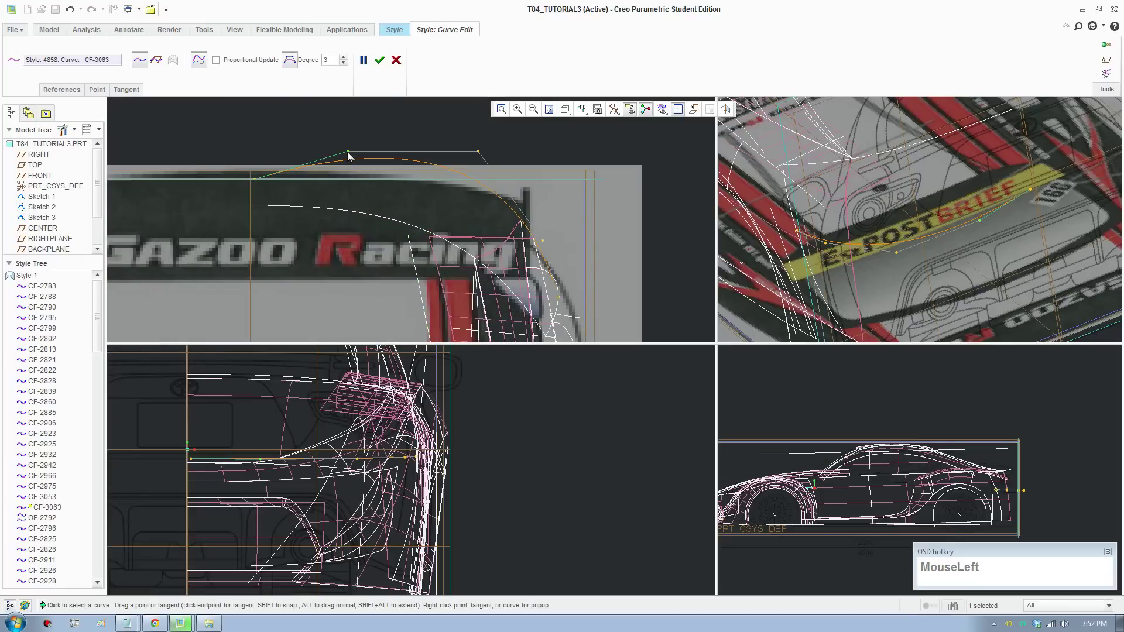
scroll(up, 3)
scroll(down, 3)
drag(128, 88, 312, 483)
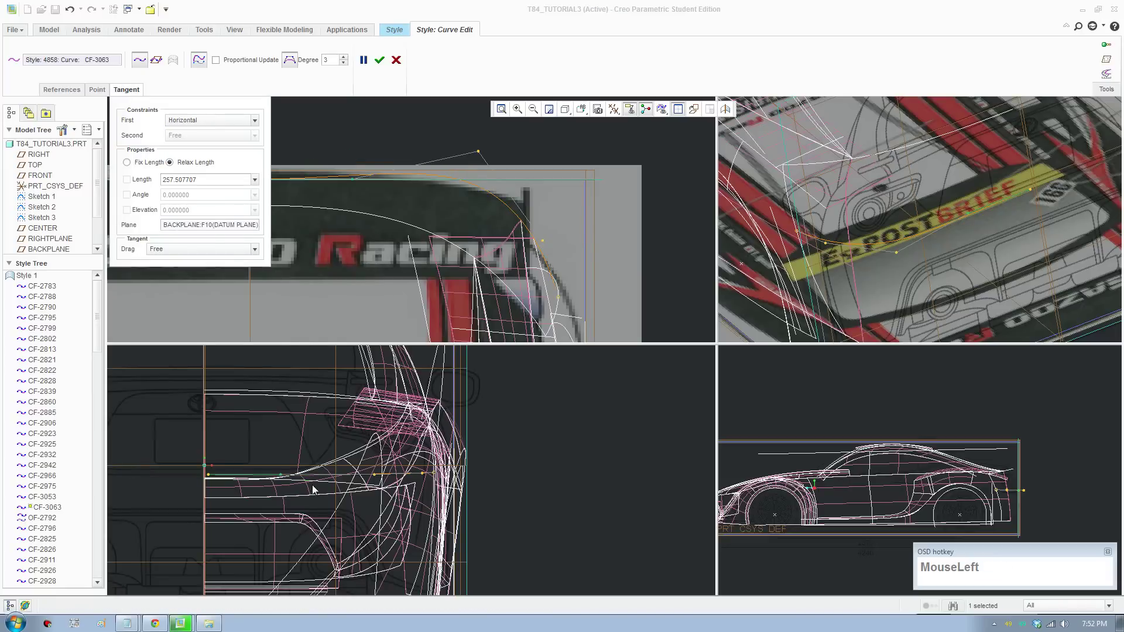
scroll(down, 3)
Set the selected point's X coordinate to 887.5 in the Point settings
click(103, 91)
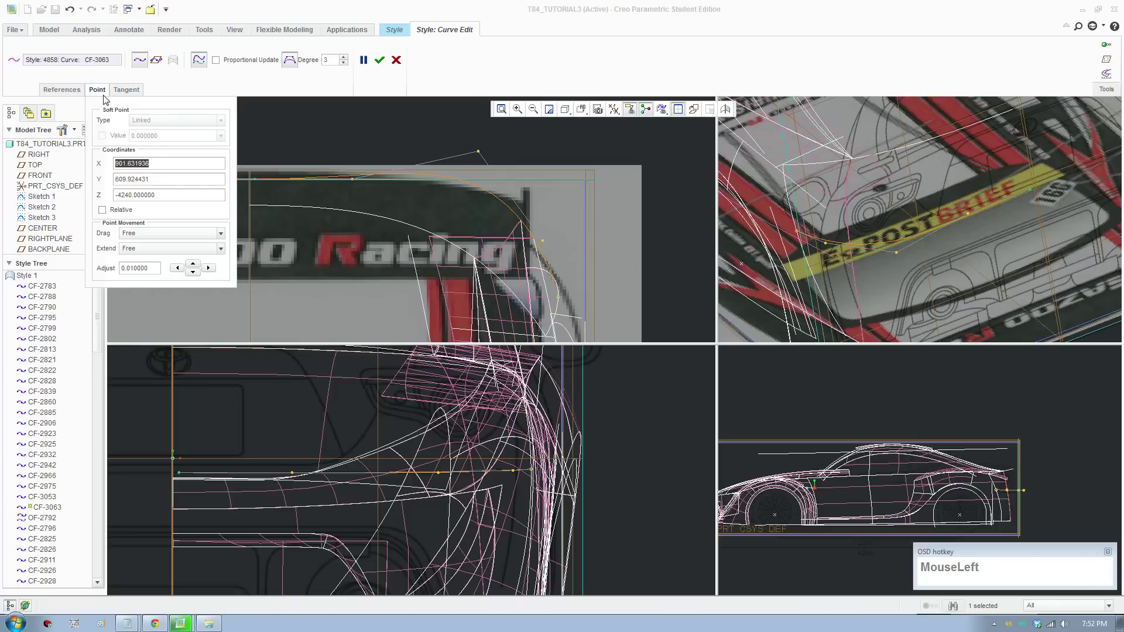
key(KP_8)
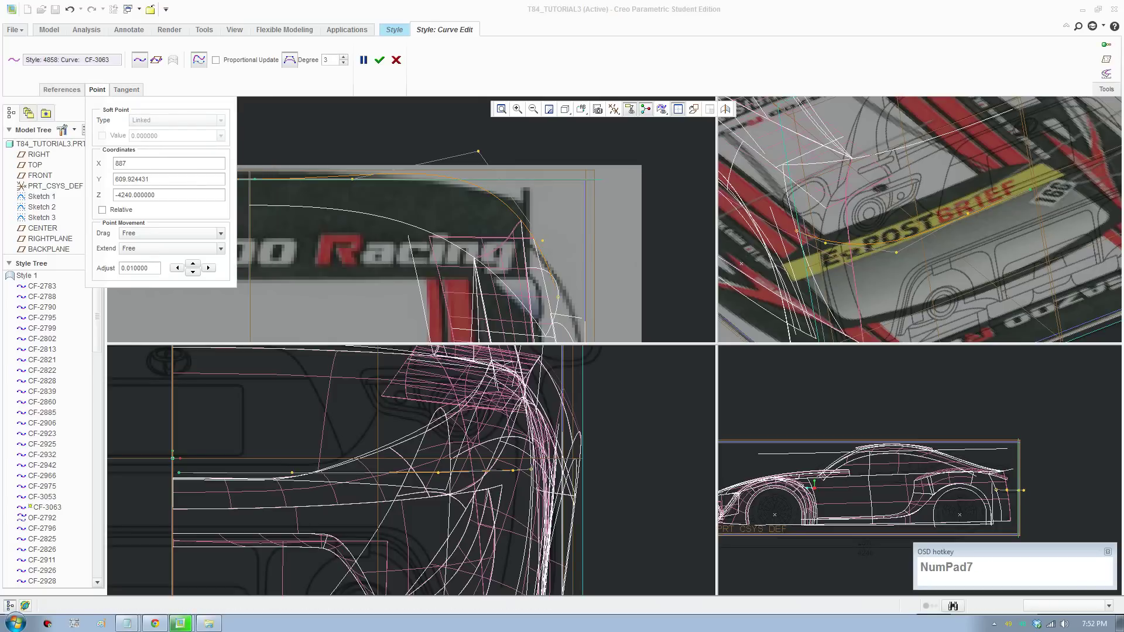
key(KP_Decimal)
key(KP_5)
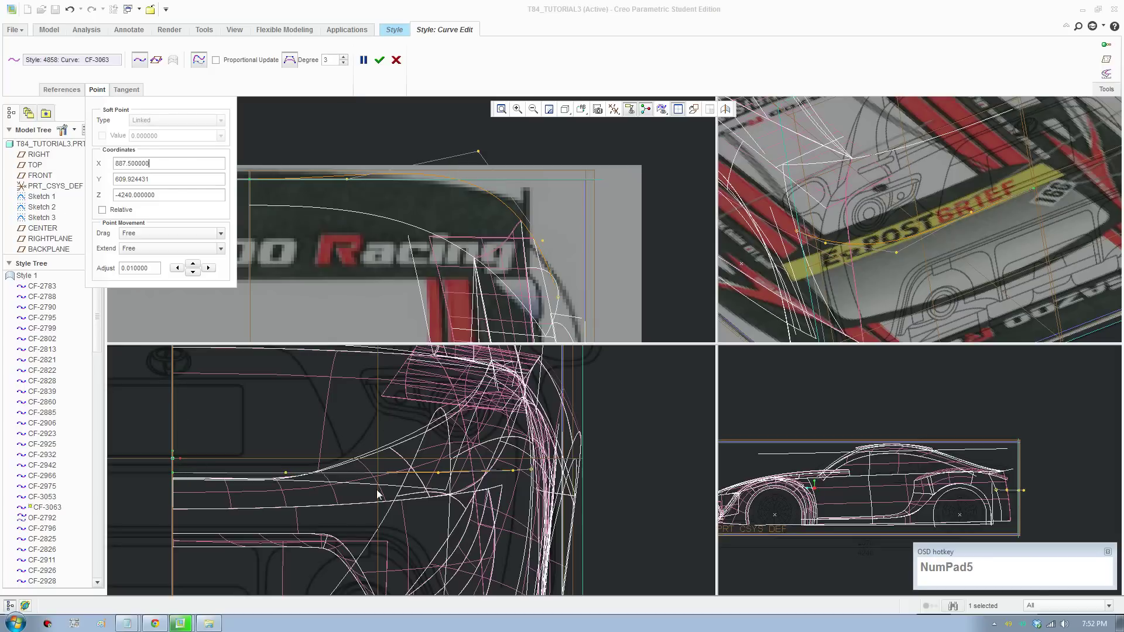
scroll(up, 3)
middle_click(497, 240)
scroll(down, 3)
drag(524, 156, 926, 491)
scroll(up, 3)
Select another curve point and orbit to inspect the reshaped curve
click(682, 113)
scroll(up, 3)
middle_click(749, 387)
middle_click(660, 363)
middle_click(764, 314)
scroll(down, 3)
scroll(up, 3)
middle_click(623, 241)
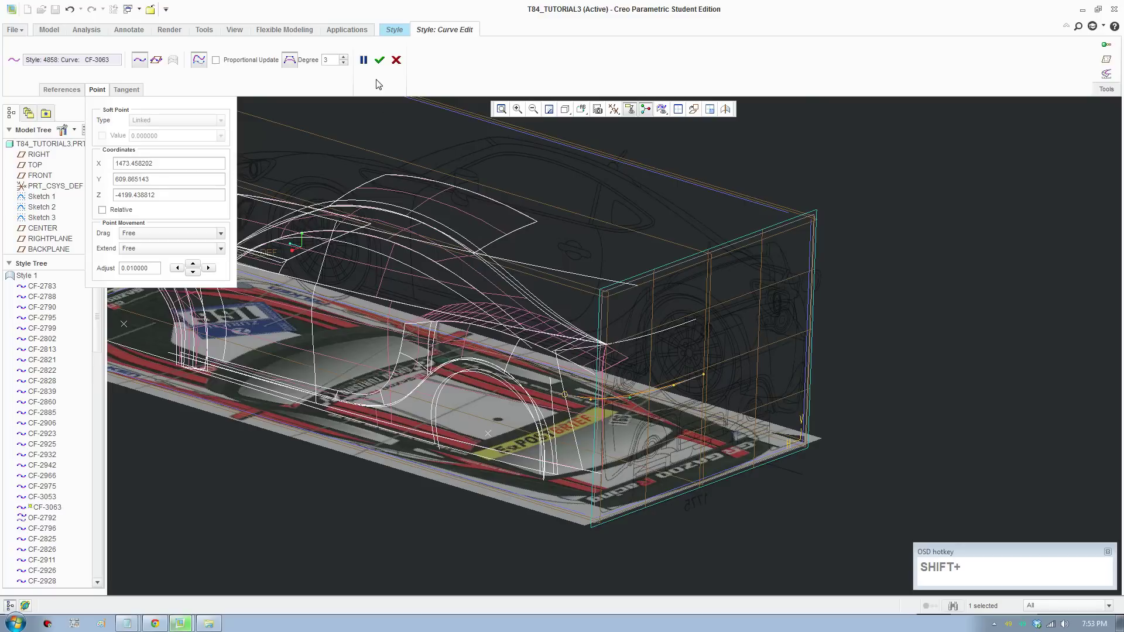
Finish the curve edit, set the CENTER plane active and choose the Right named view
click(381, 69)
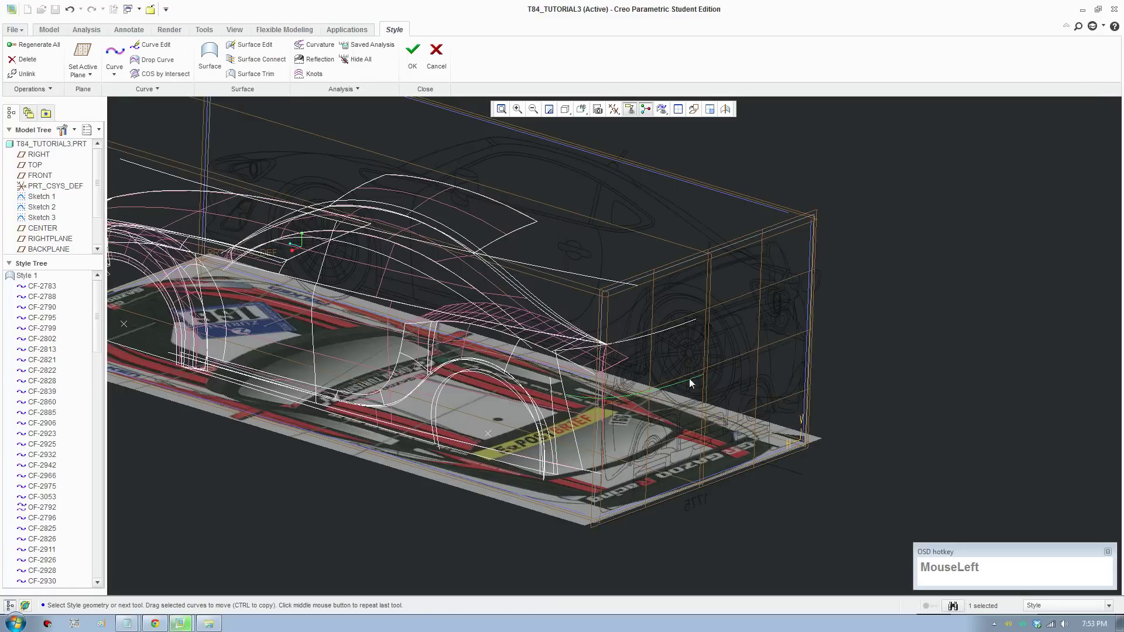
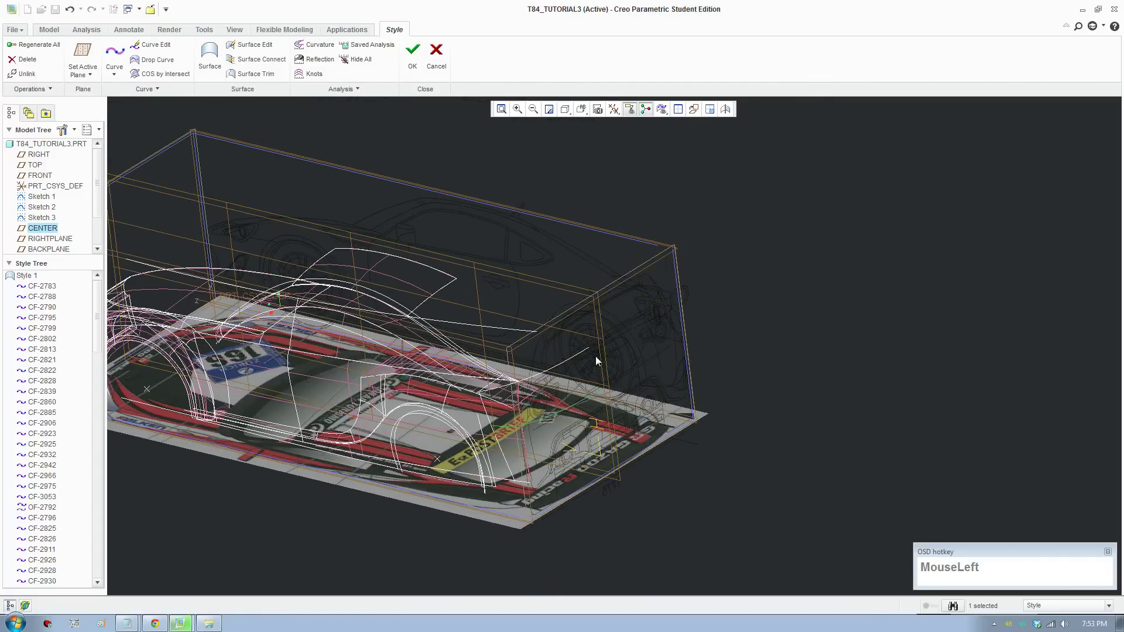
middle_click(617, 354)
click(582, 114)
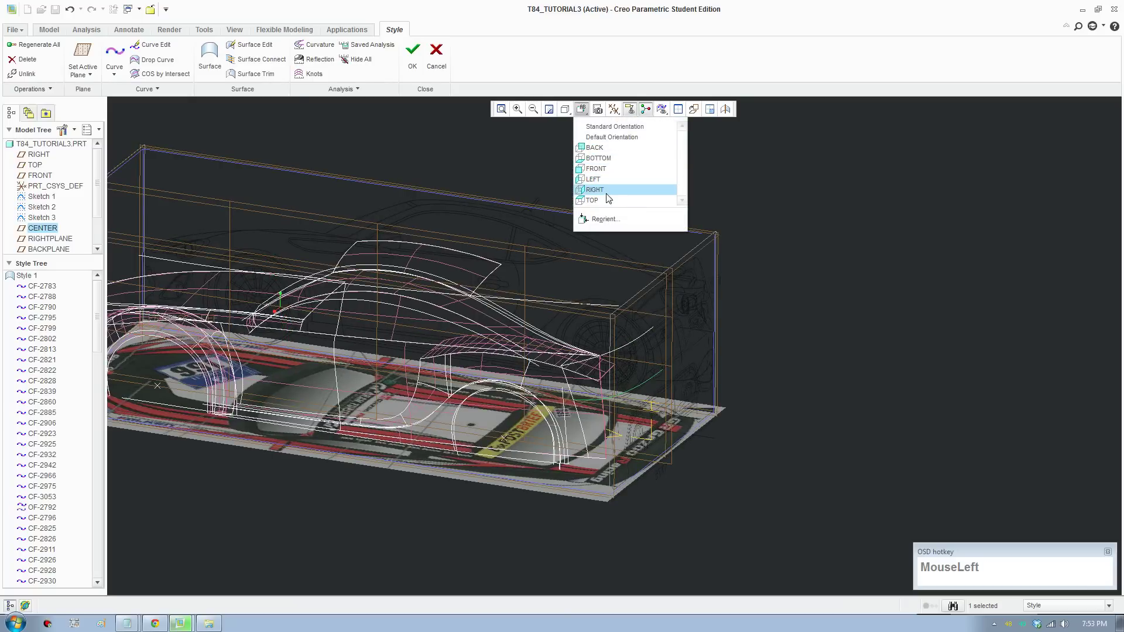
scroll(down, 3)
Draw near-vertical rear curve CF-3064 in side view and orbit to inspect it
click(115, 59)
scroll(down, 3)
drag(613, 229, 610, 331)
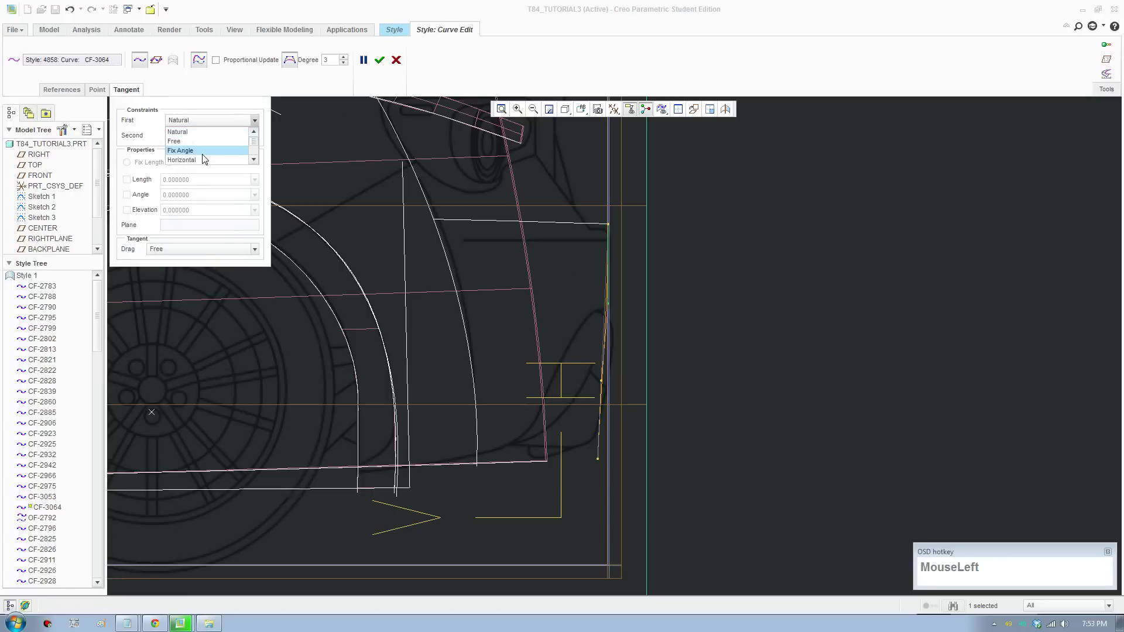
scroll(down, 3)
drag(635, 77, 617, 393)
scroll(up, 3)
middle_click(604, 406)
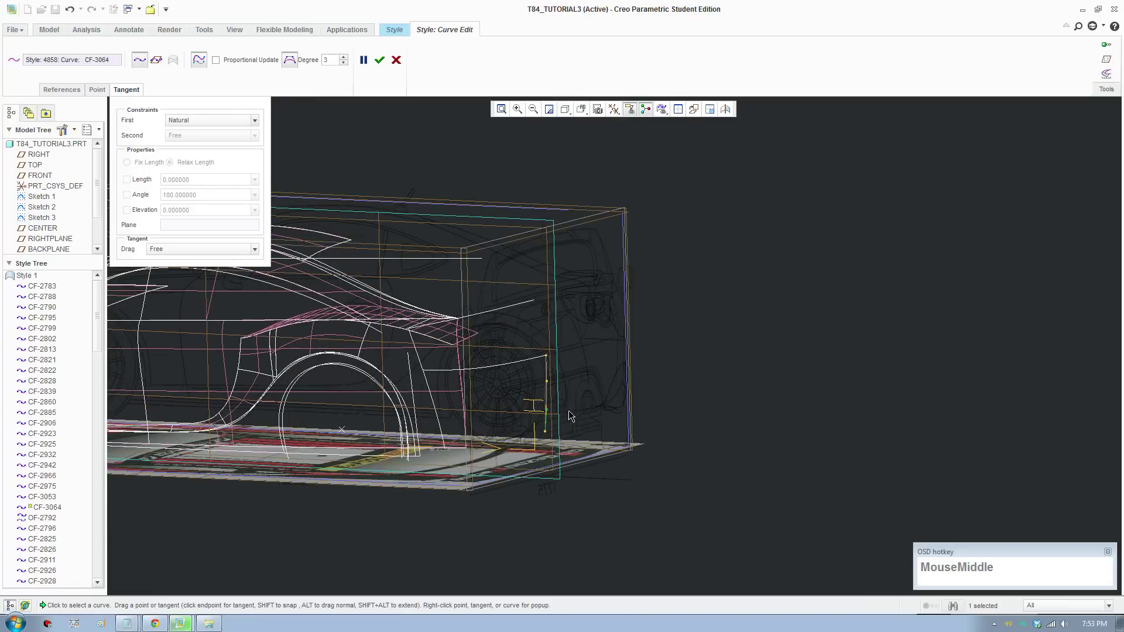
scroll(down, 3)
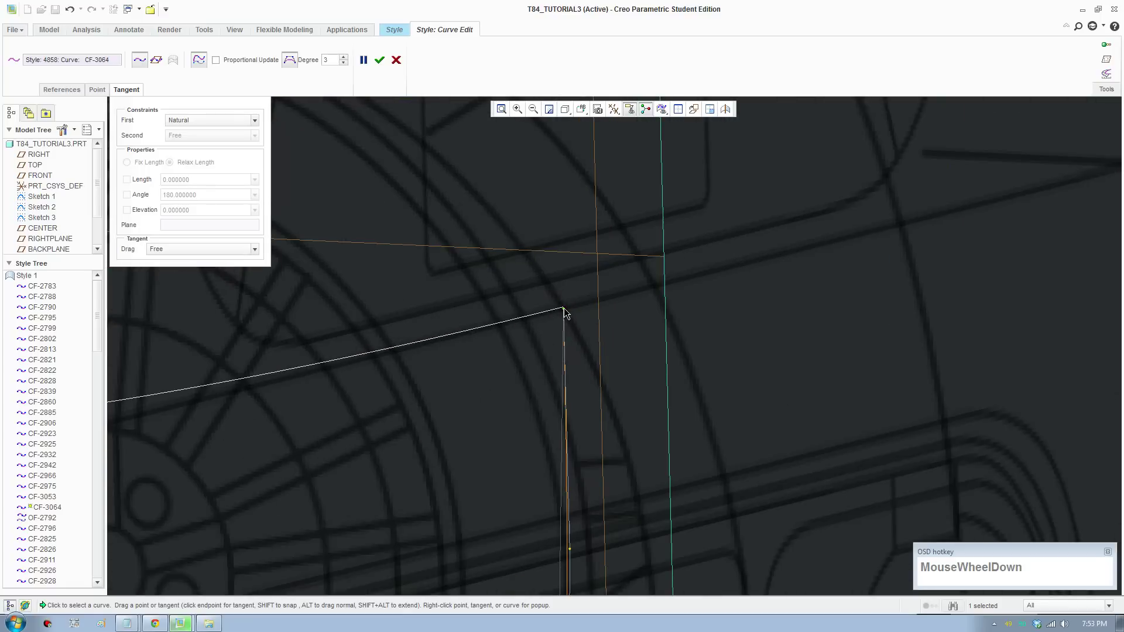
Set the rear curve's end tangents to Free, adjust the endpoint and finish the edit
click(565, 312)
click(548, 315)
scroll(up, 3)
drag(550, 377, 603, 131)
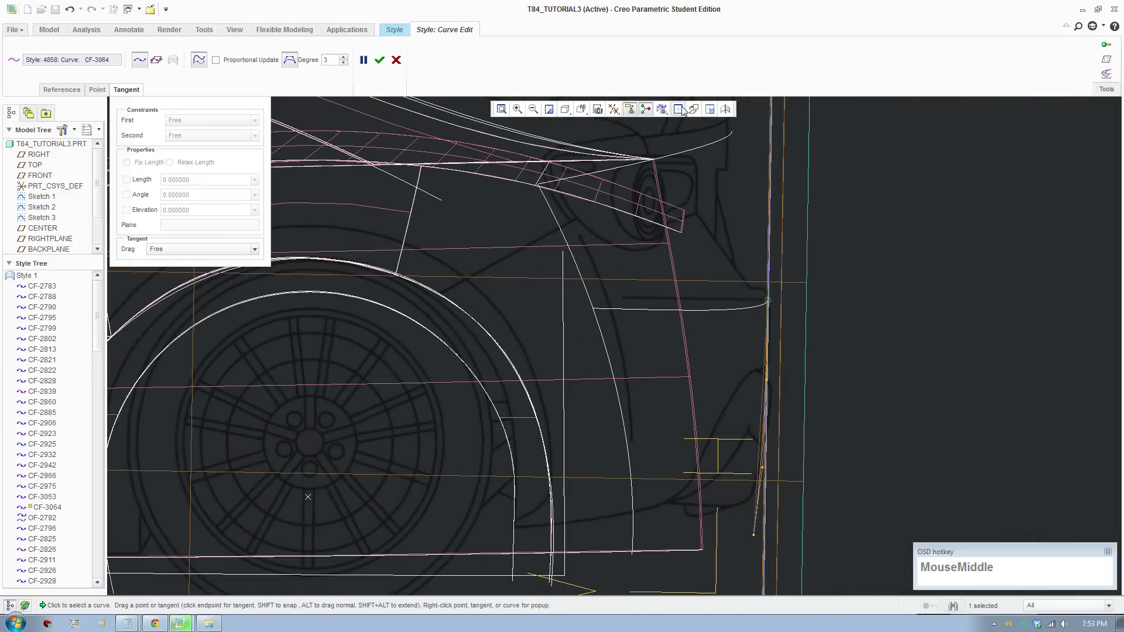
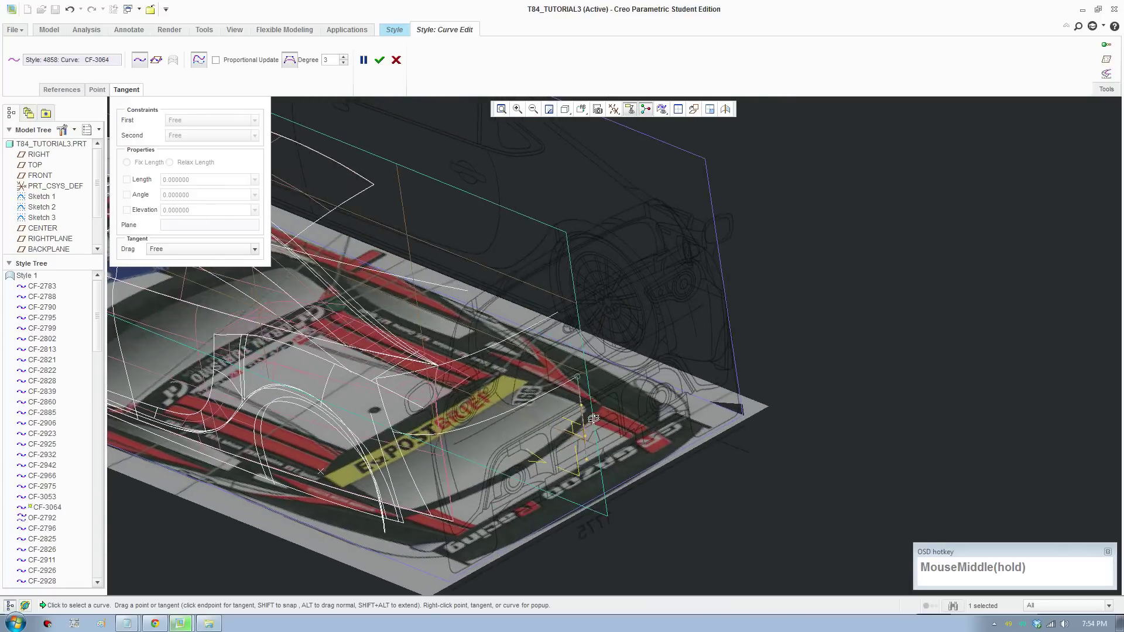
scroll(down, 3)
Copy the rear crossbar curve CF-3063 unlinked as new curve CF-3066
click(382, 67)
middle_click(483, 549)
drag(498, 375, 473, 337)
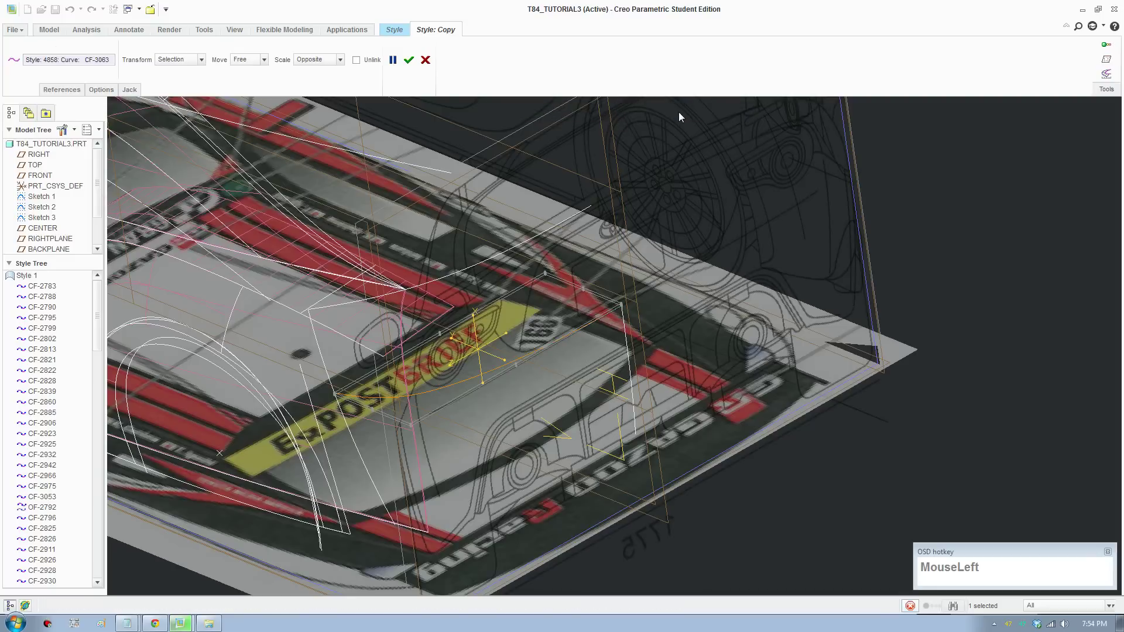
scroll(up, 3)
scroll(up, 3)
middle_click(454, 500)
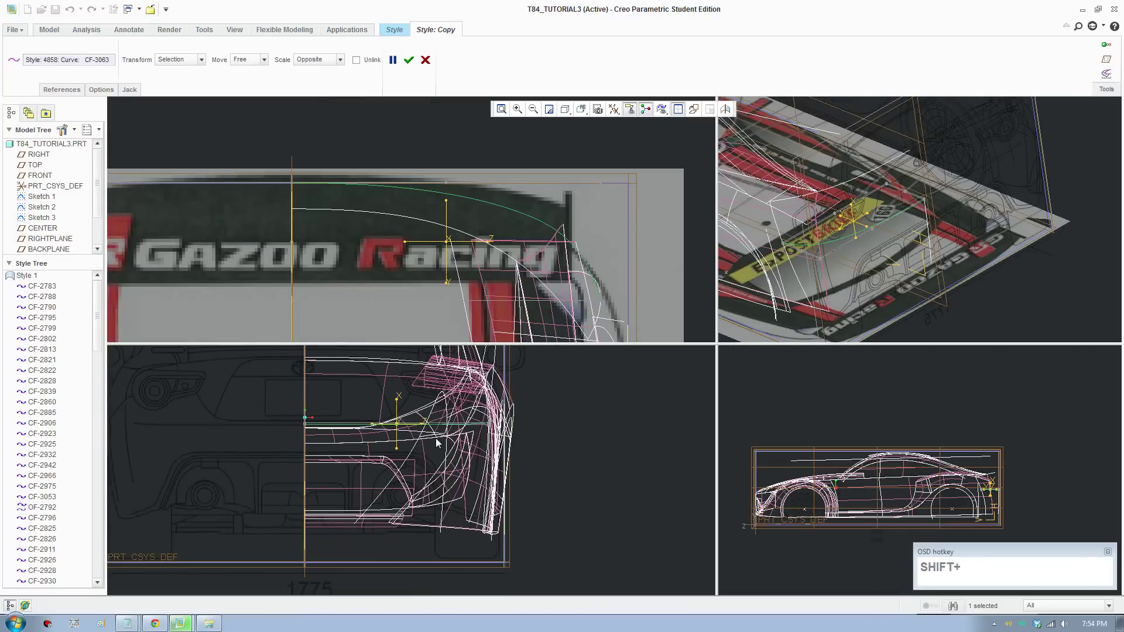
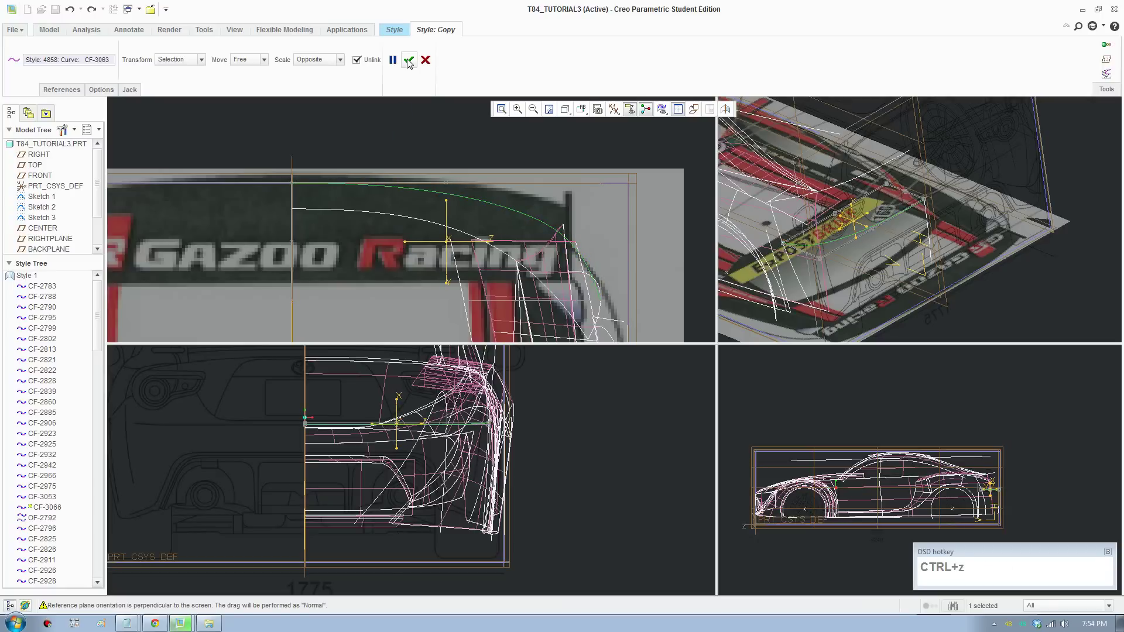
Move copied curve CF-3066 down to the lower rear near the bumper and finish
drag(410, 62, 68, 126)
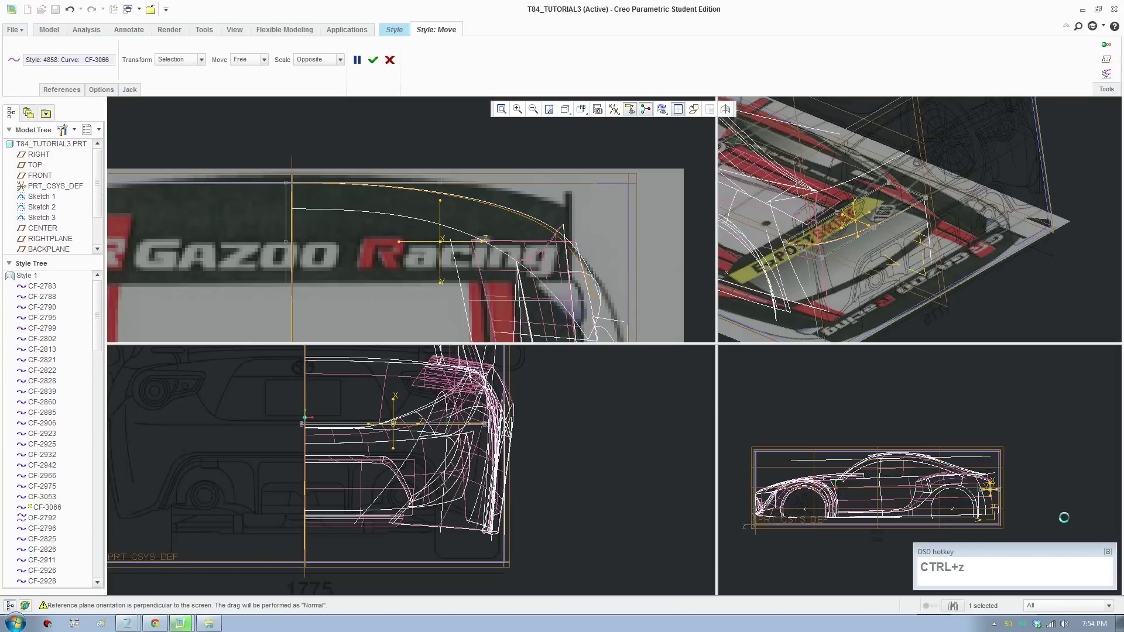
scroll(up, 3)
scroll(down, 3)
scroll(down, 3)
drag(921, 424, 526, 524)
scroll(down, 3)
scroll(down, 3)
click(686, 114)
scroll(up, 3)
Finish the copied curve's move and drag the lower curve's end onto the side corner in Curve Edit
click(382, 69)
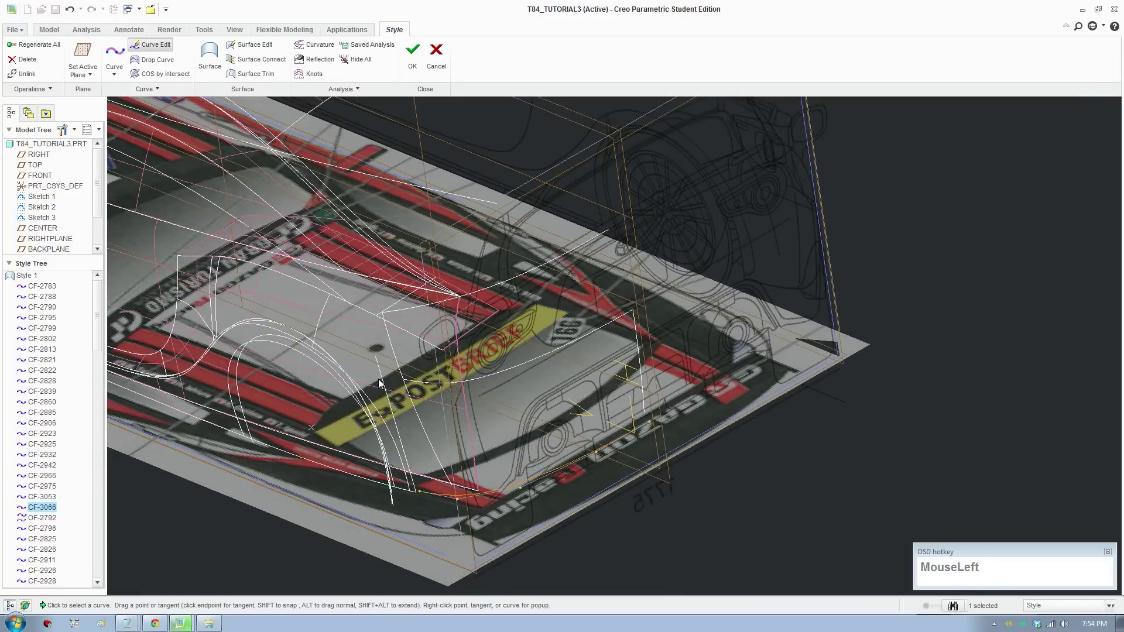
scroll(down, 3)
click(725, 420)
scroll(up, 3)
middle_click(447, 479)
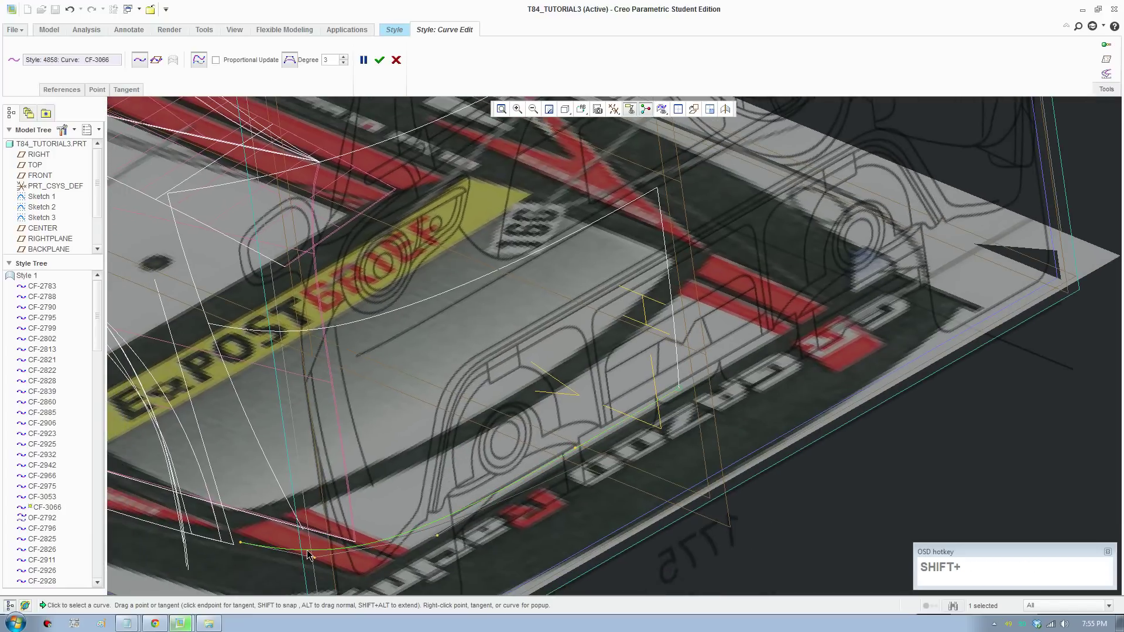
scroll(up, 3)
scroll(down, 3)
click(257, 545)
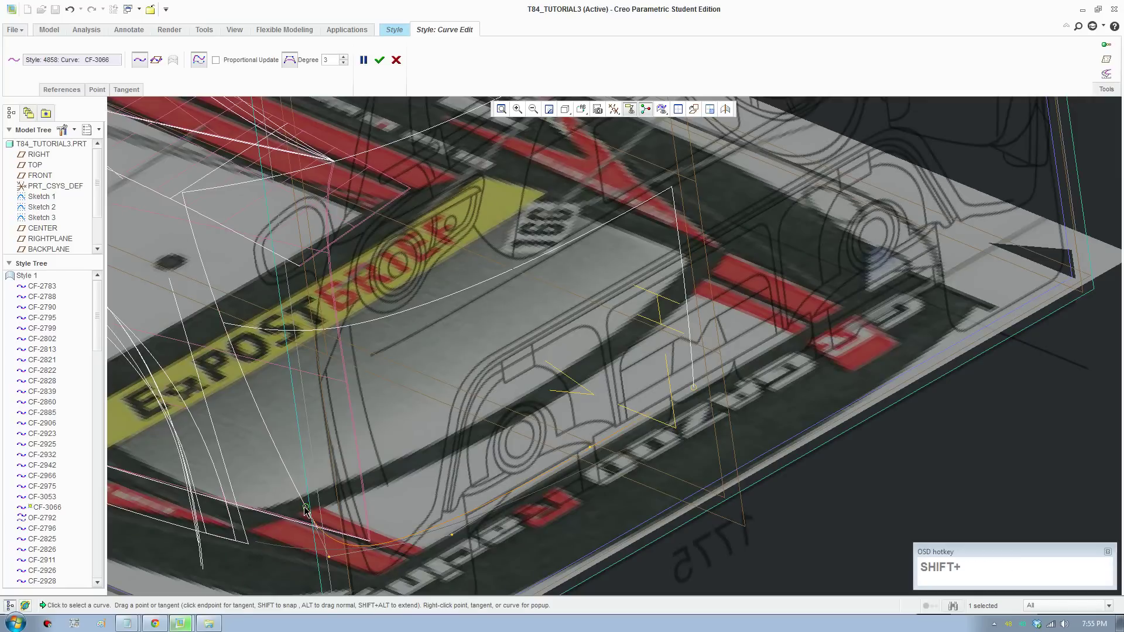
drag(306, 511, 589, 126)
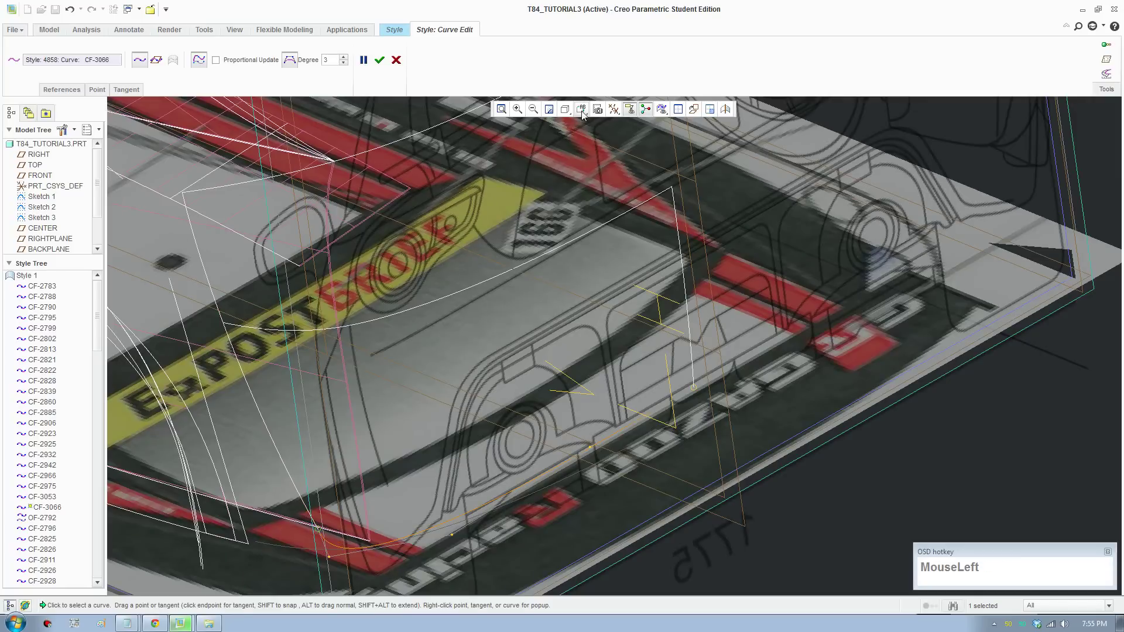
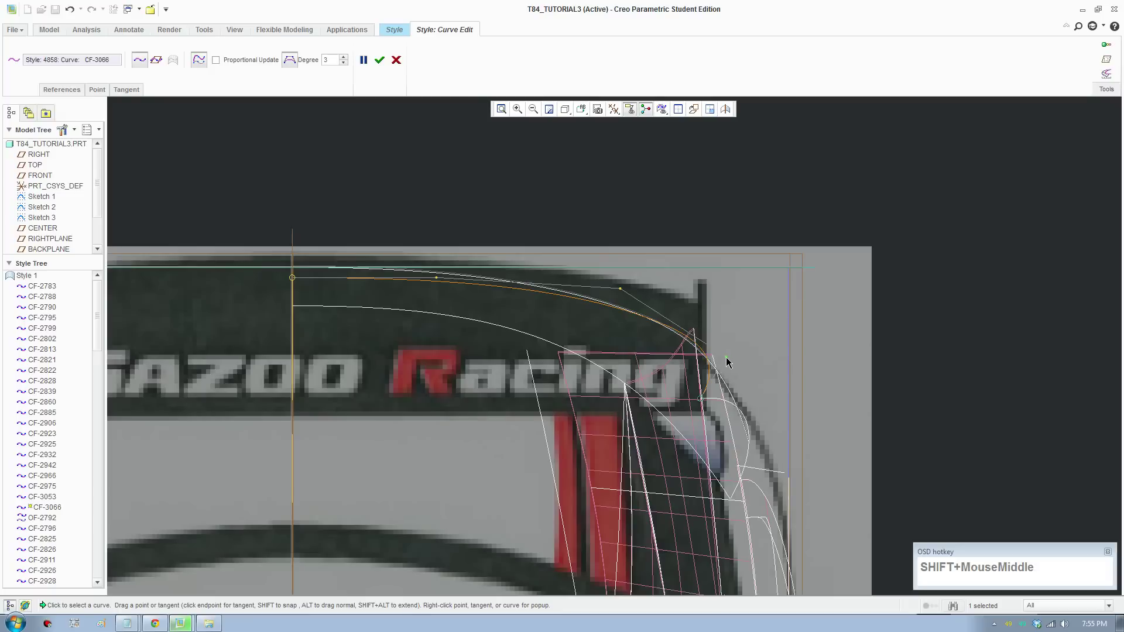
Reshape CF-3066 to follow the rear outline and adjust its end tangent
drag(732, 363, 599, 286)
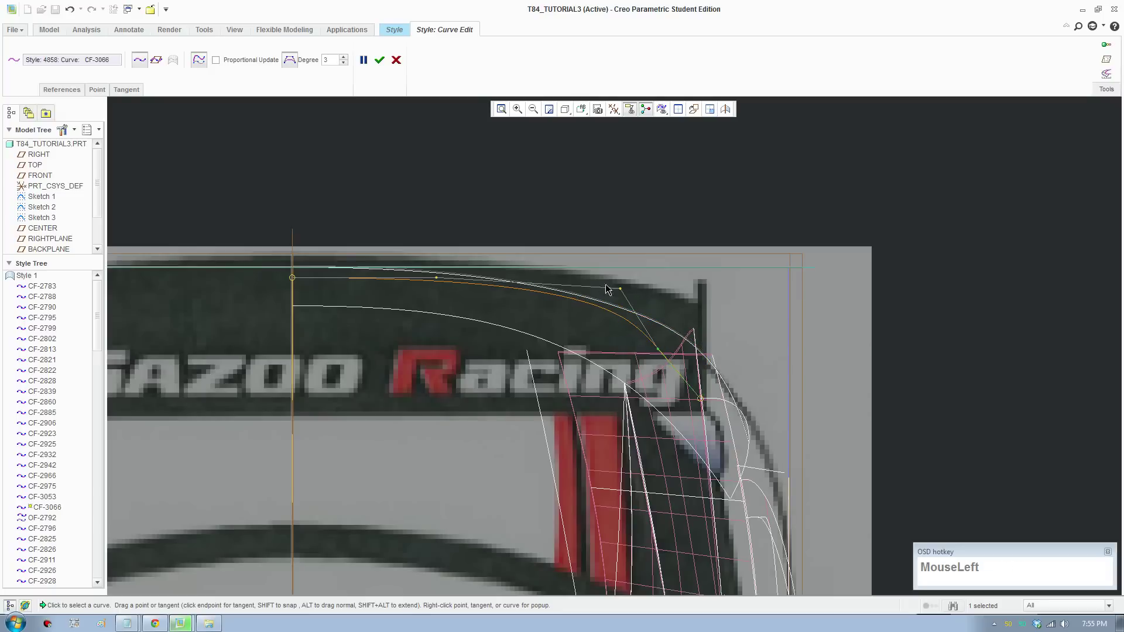
drag(620, 292, 125, 93)
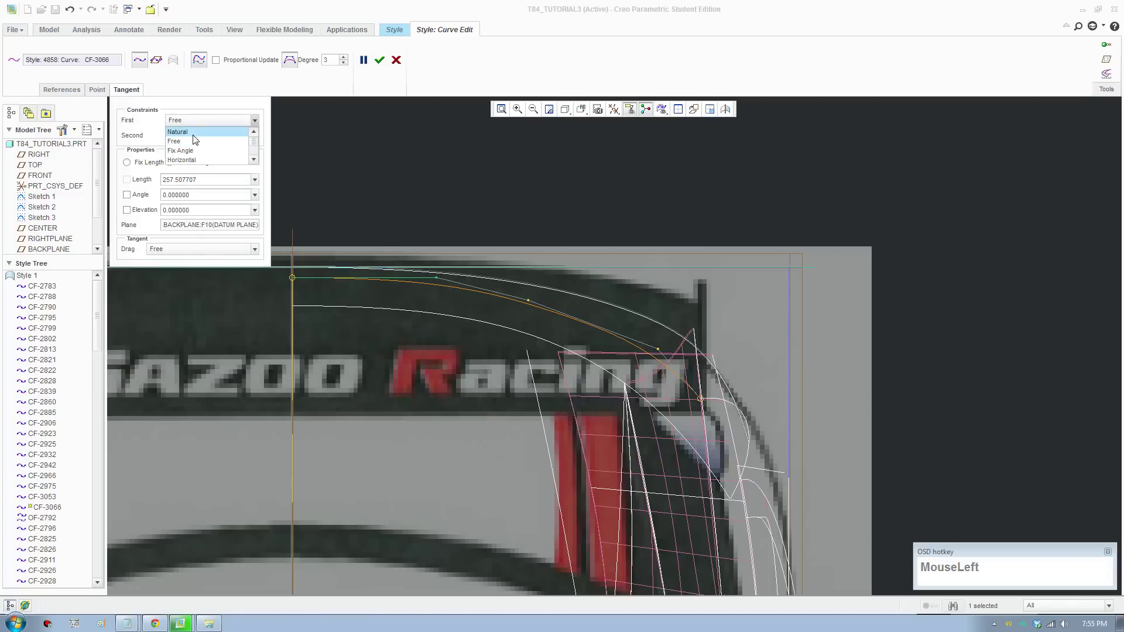
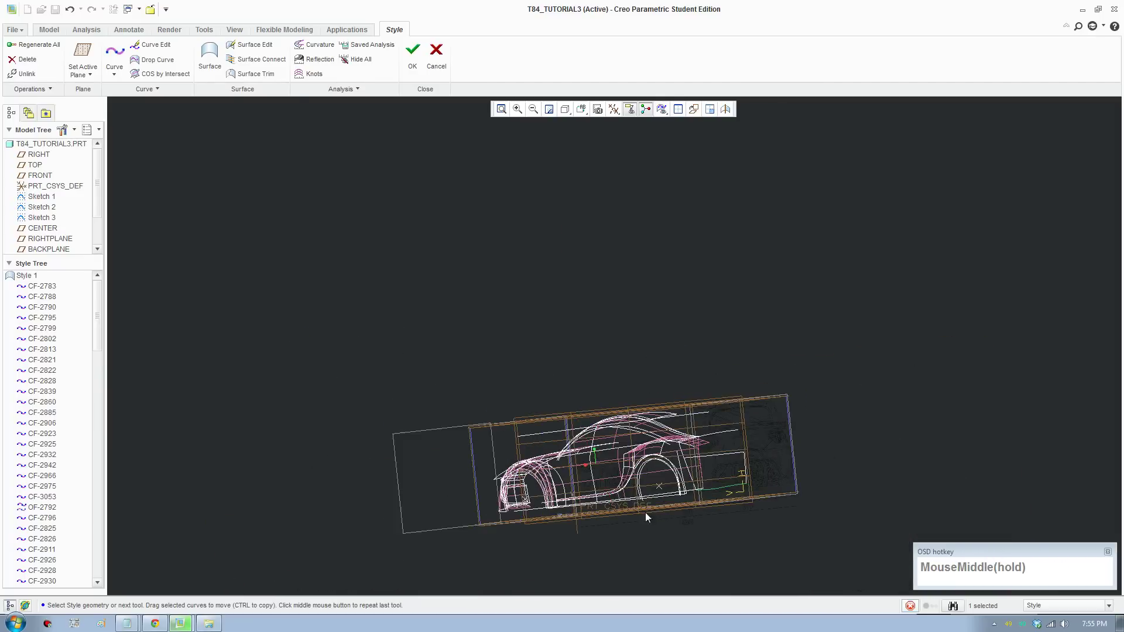
From the Back saved view, refine a point on the lower rear curve near the bumper
middle_click(610, 442)
scroll(down, 3)
click(588, 108)
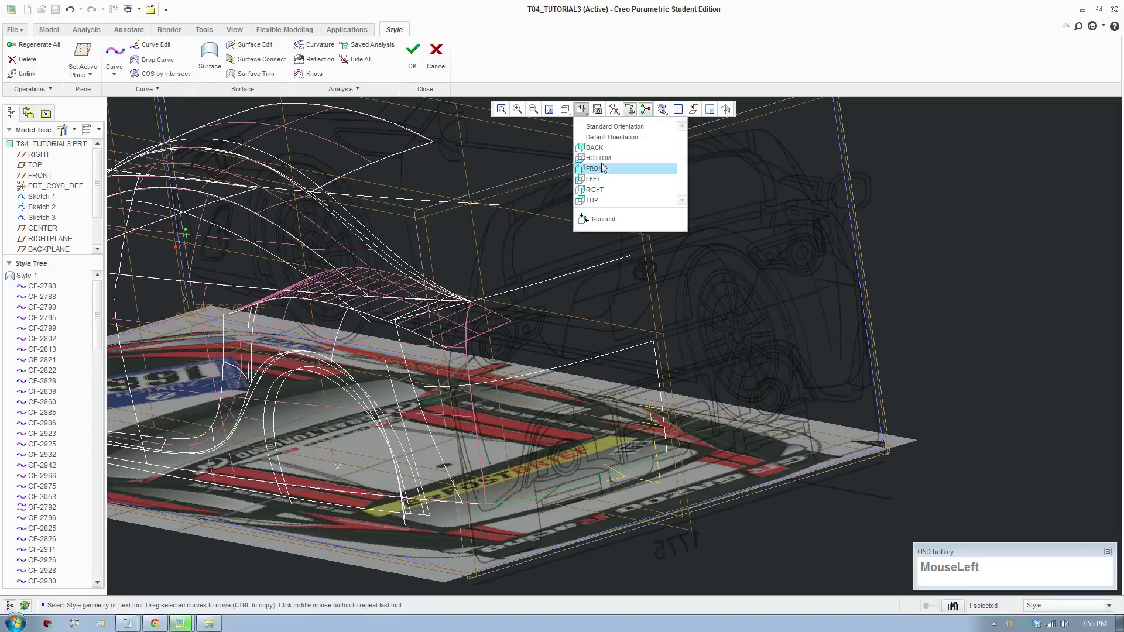
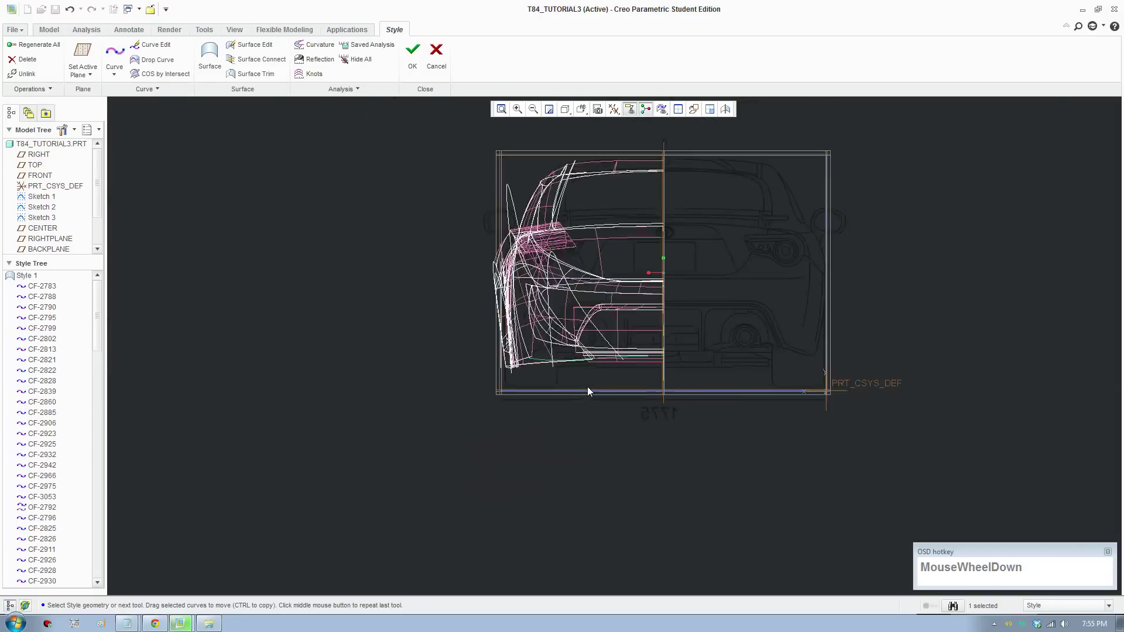
click(164, 53)
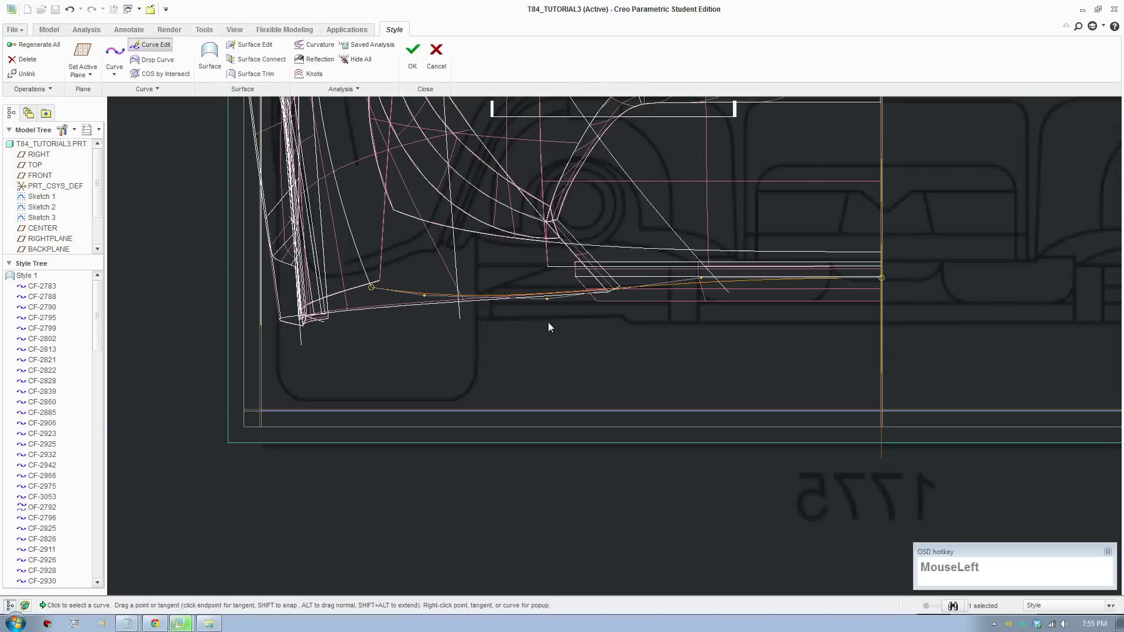
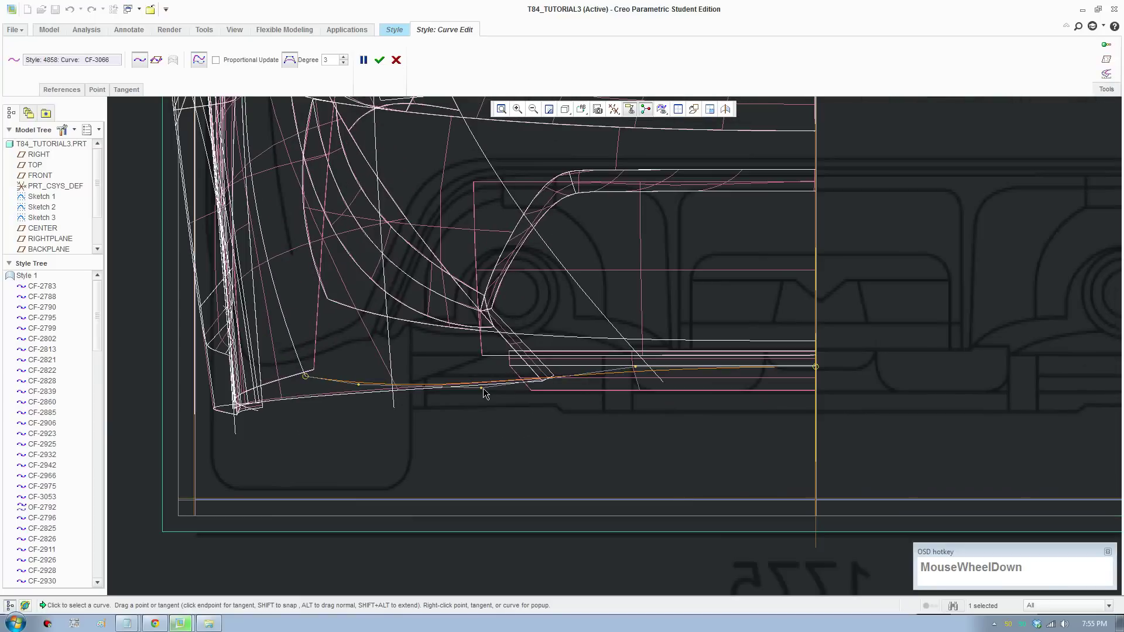
click(484, 392)
click(485, 375)
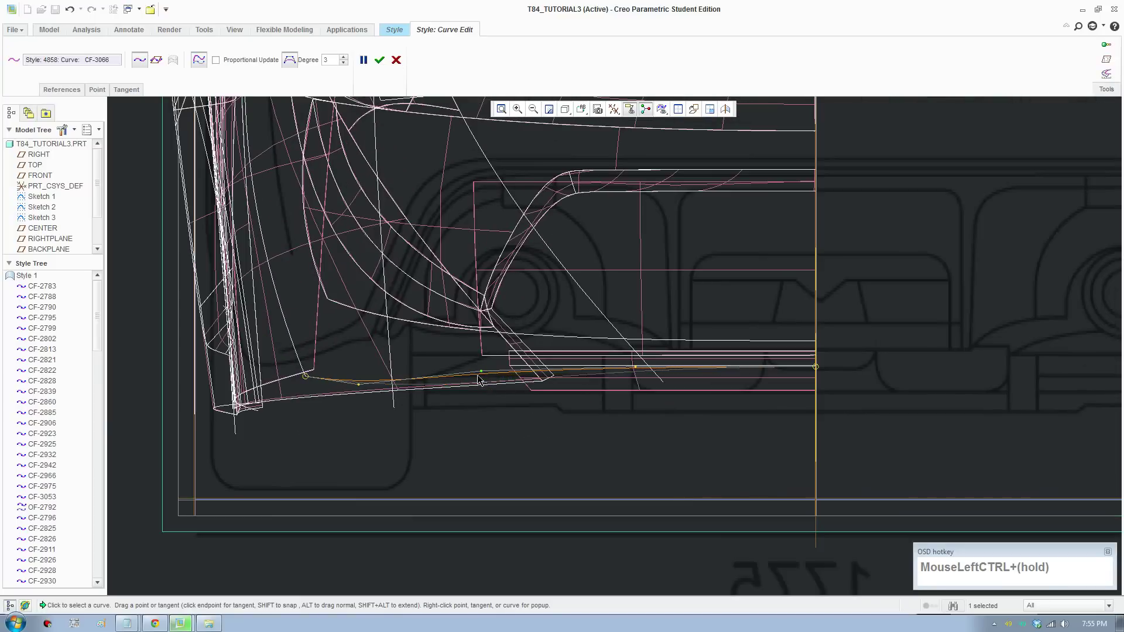
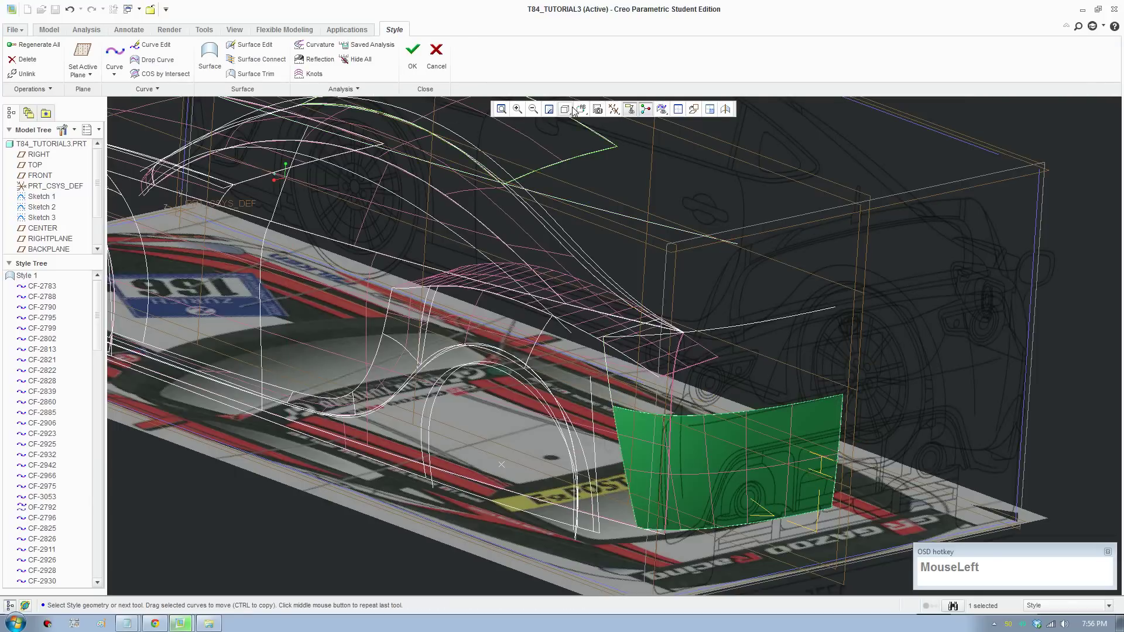
Display the body Shaded With Edges and inspect the gap above the rear wheel arch
scroll(up, 3)
middle_click(772, 442)
scroll(up, 3)
scroll(down, 3)
scroll(down, 3)
middle_click(813, 406)
scroll(down, 3)
scroll(up, 3)
click(735, 338)
scroll(up, 3)
middle_click(563, 311)
scroll(down, 3)
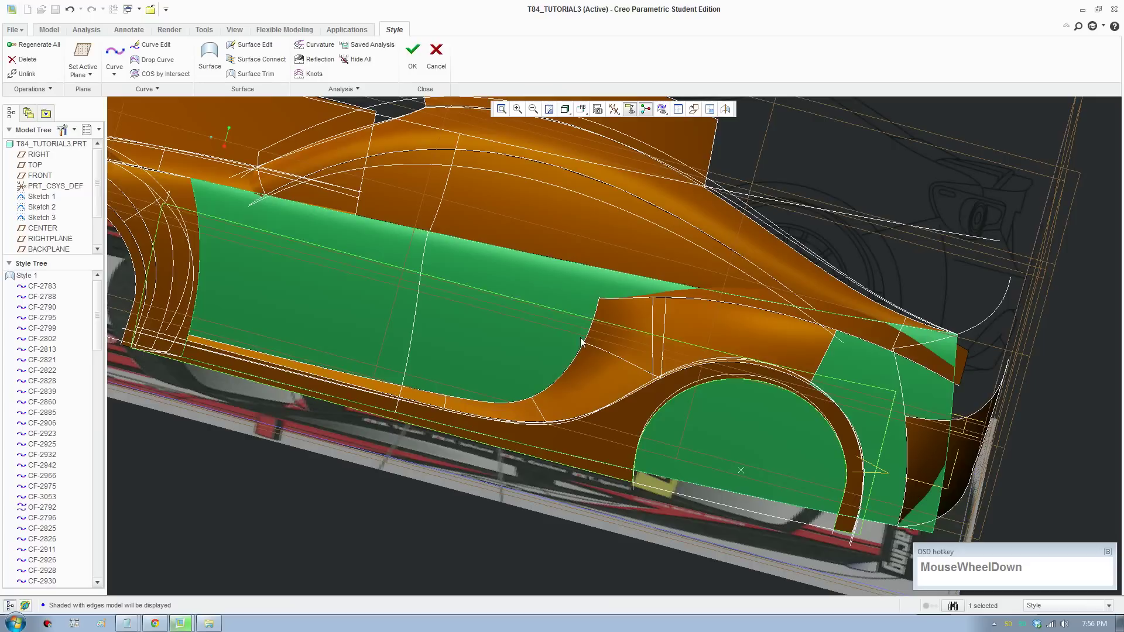
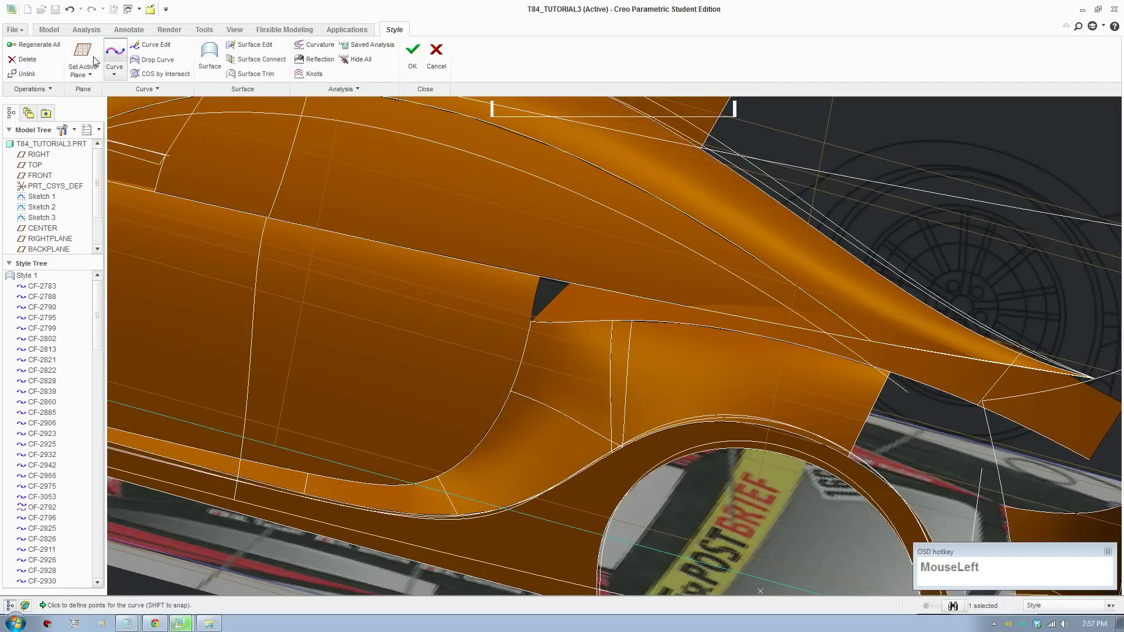
Adjust the side curve at the gap and confirm the edit
scroll(up, 3)
scroll(down, 3)
click(527, 335)
drag(546, 356, 564, 321)
drag(569, 323, 516, 349)
key(F8)
click(254, 70)
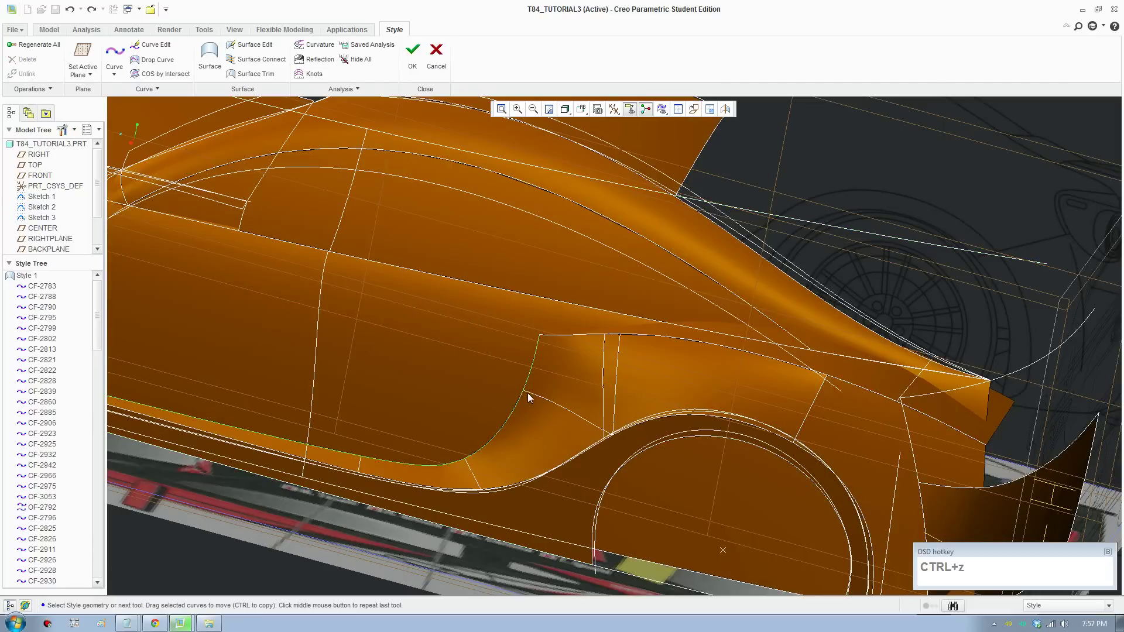
Sketch a short curve spanning the gap corner above the rear wheel arch and accept it
click(483, 298)
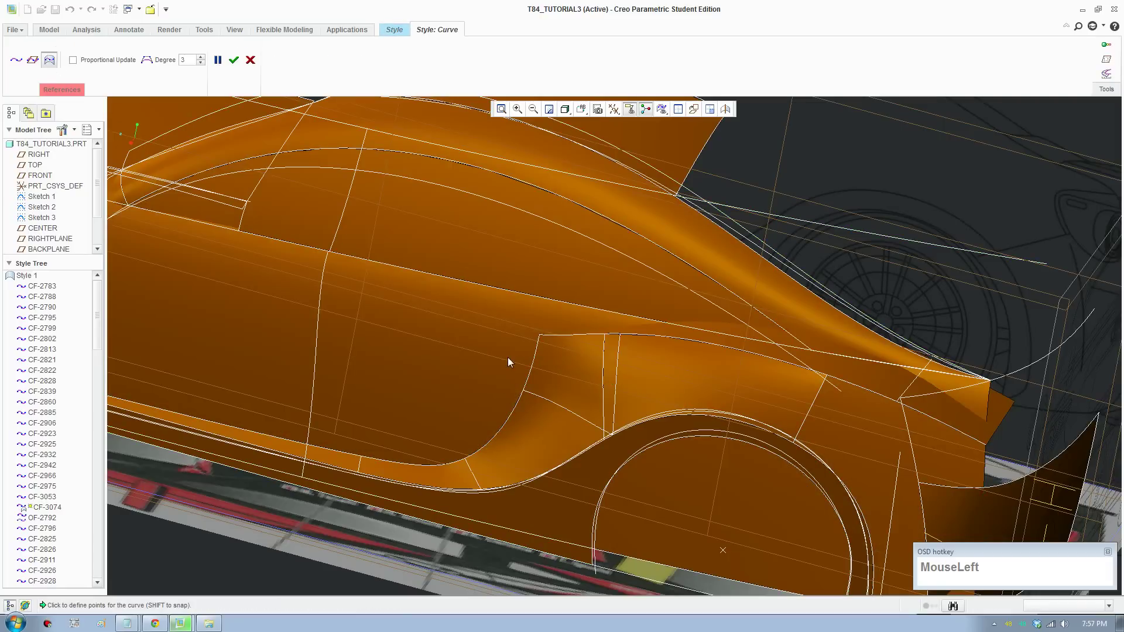
drag(530, 350, 546, 346)
scroll(down, 3)
drag(580, 338, 588, 342)
middle_click(588, 341)
click(585, 339)
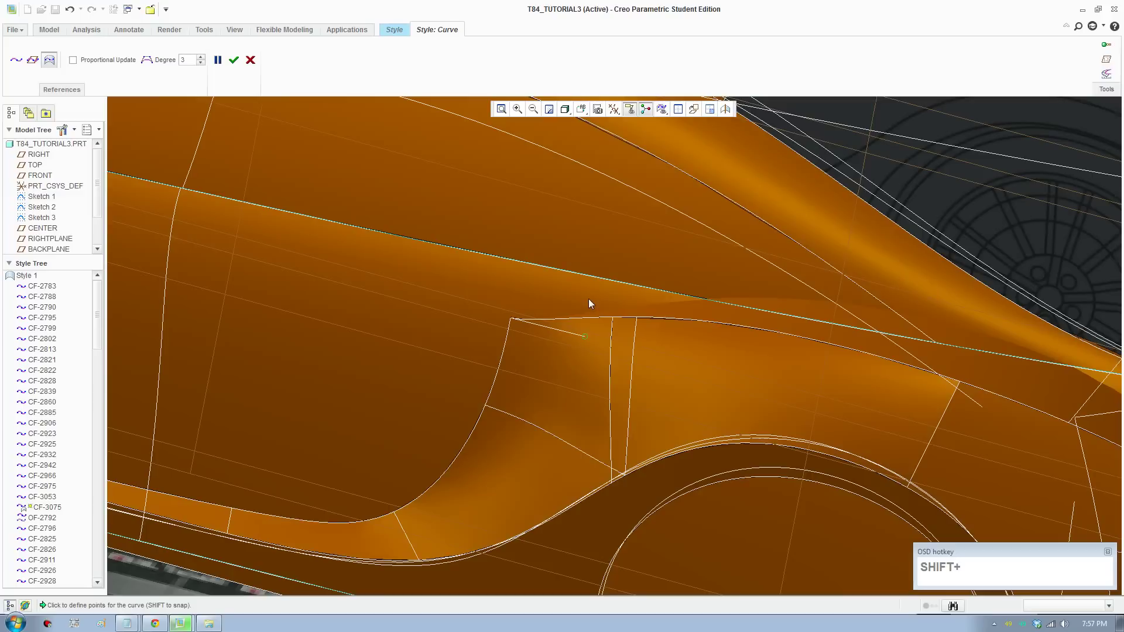
drag(597, 300, 223, 66)
scroll(up, 3)
Trim the side quilt with the side curve as cutting curve
click(413, 333)
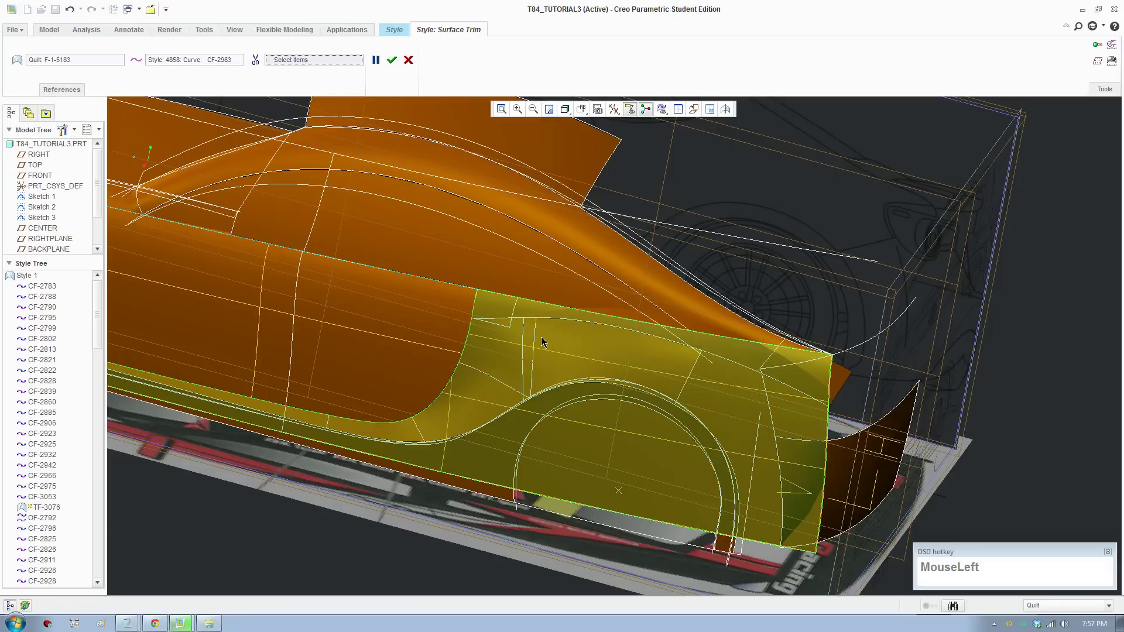
scroll(down, 3)
click(210, 66)
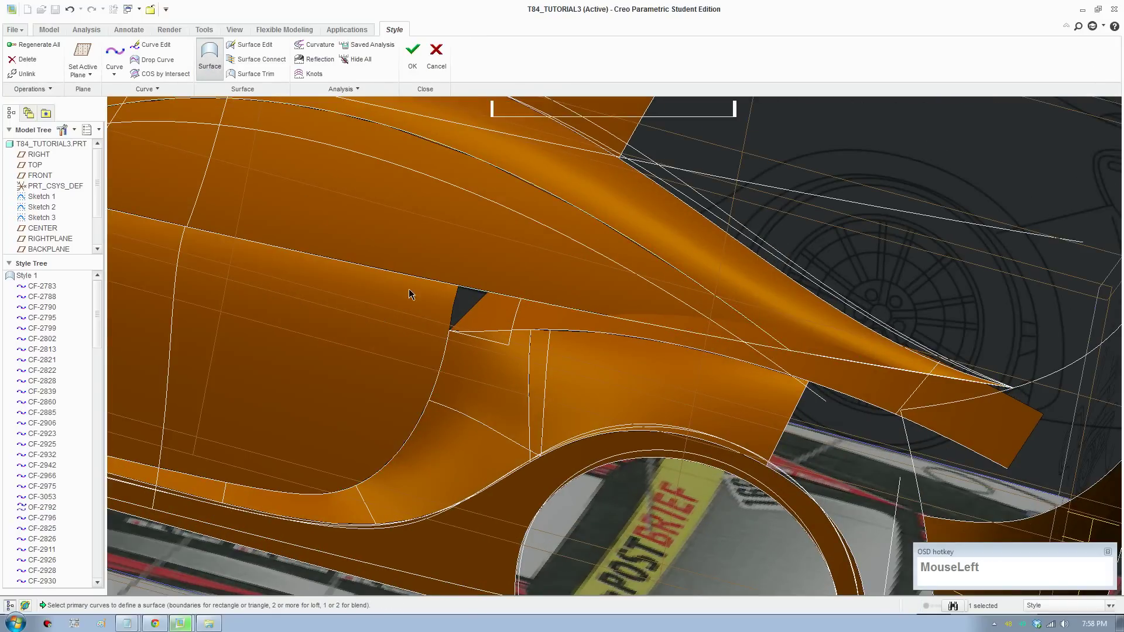
scroll(down, 3)
Build the gap-filling surface from its boundary curves with a Position edge connection
click(475, 319)
click(536, 371)
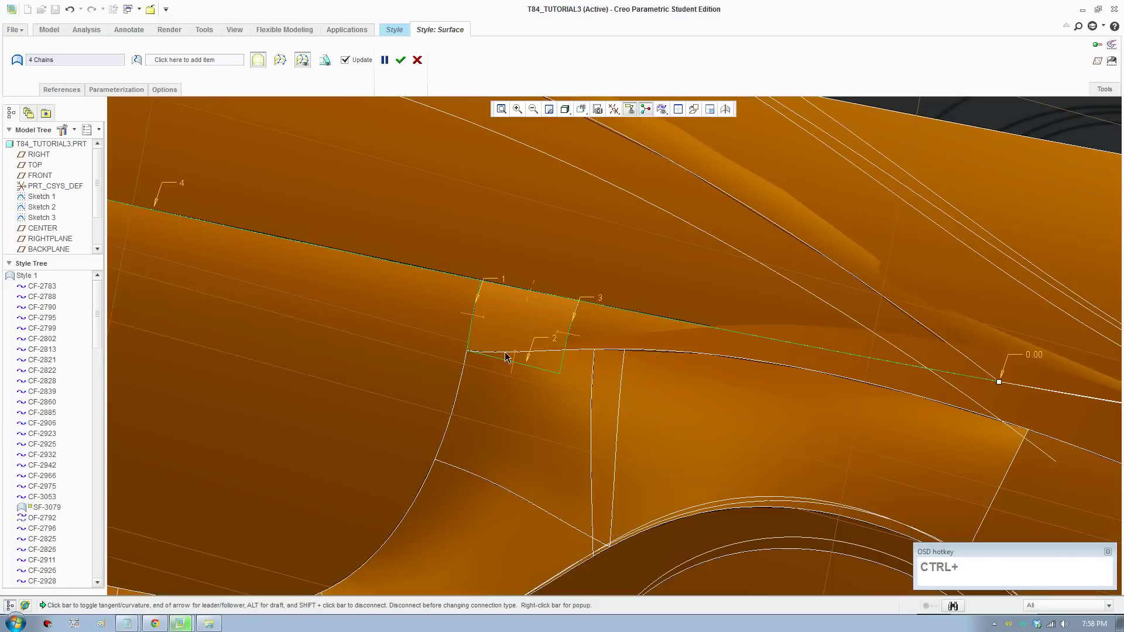
right_click(569, 338)
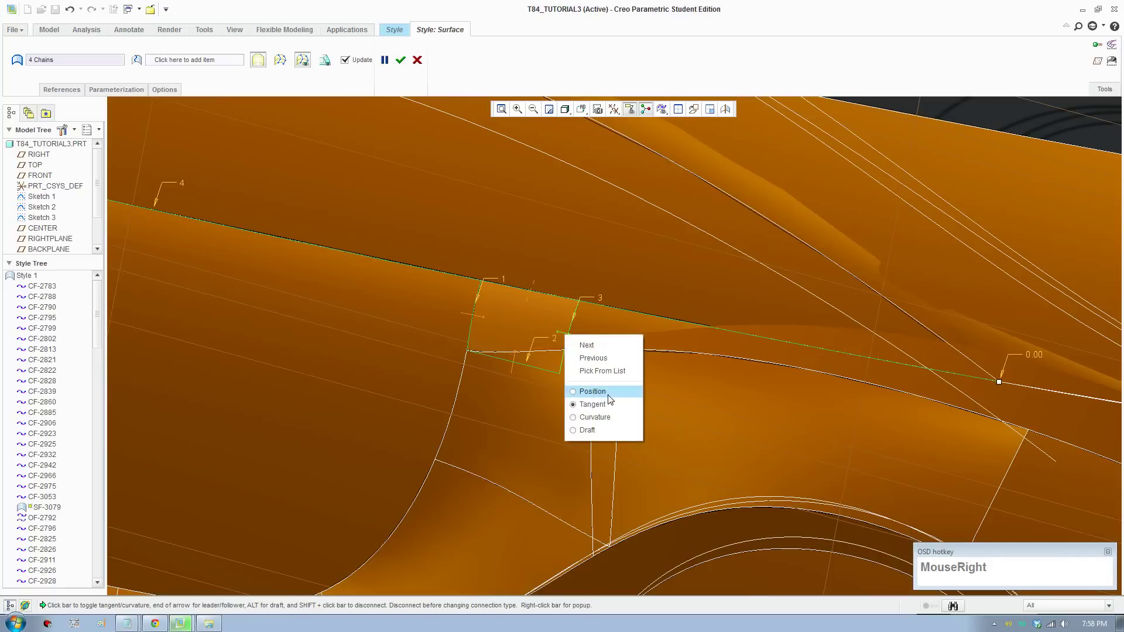
click(408, 71)
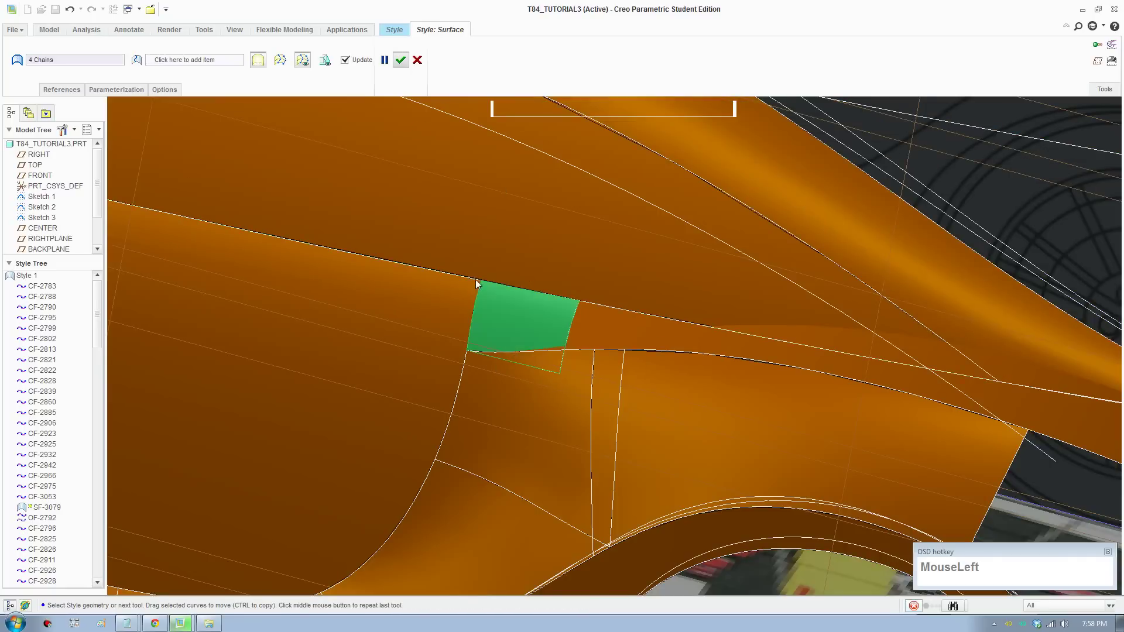
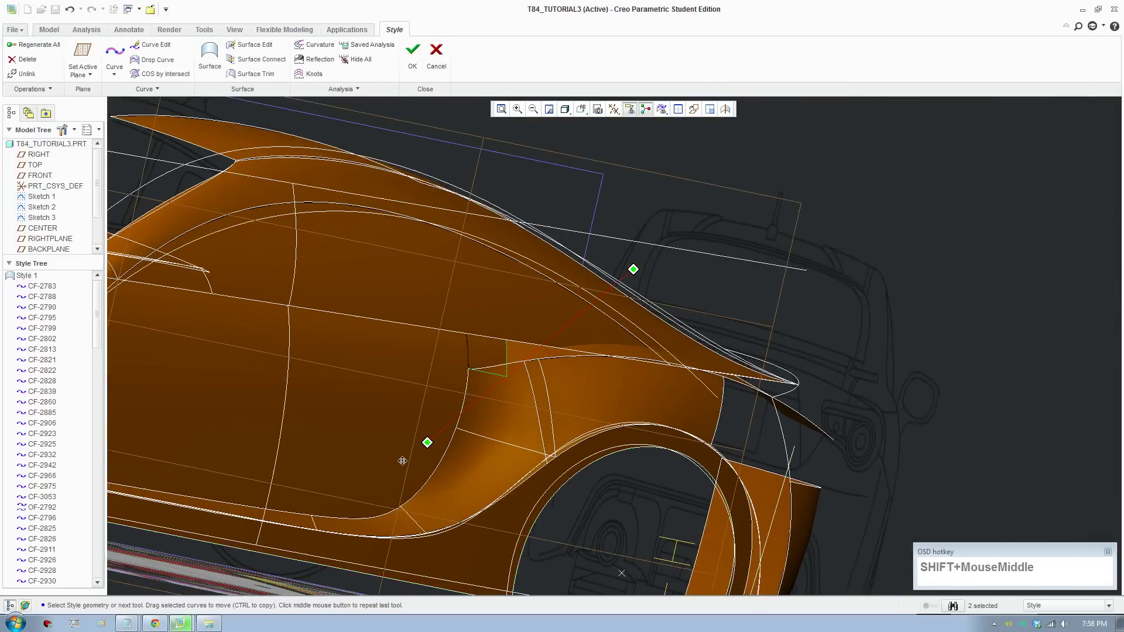
Adjust the patch curve's end tangent to blend into the rear haunch and accept
scroll(down, 3)
scroll(up, 3)
middle_click(567, 430)
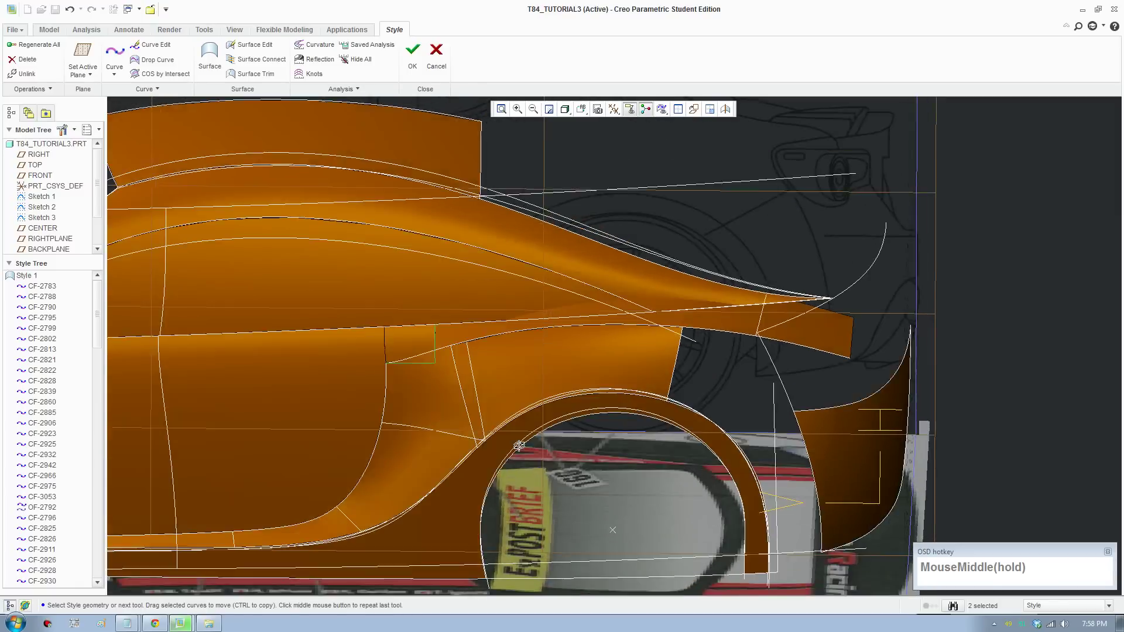
drag(388, 367, 450, 330)
click(432, 326)
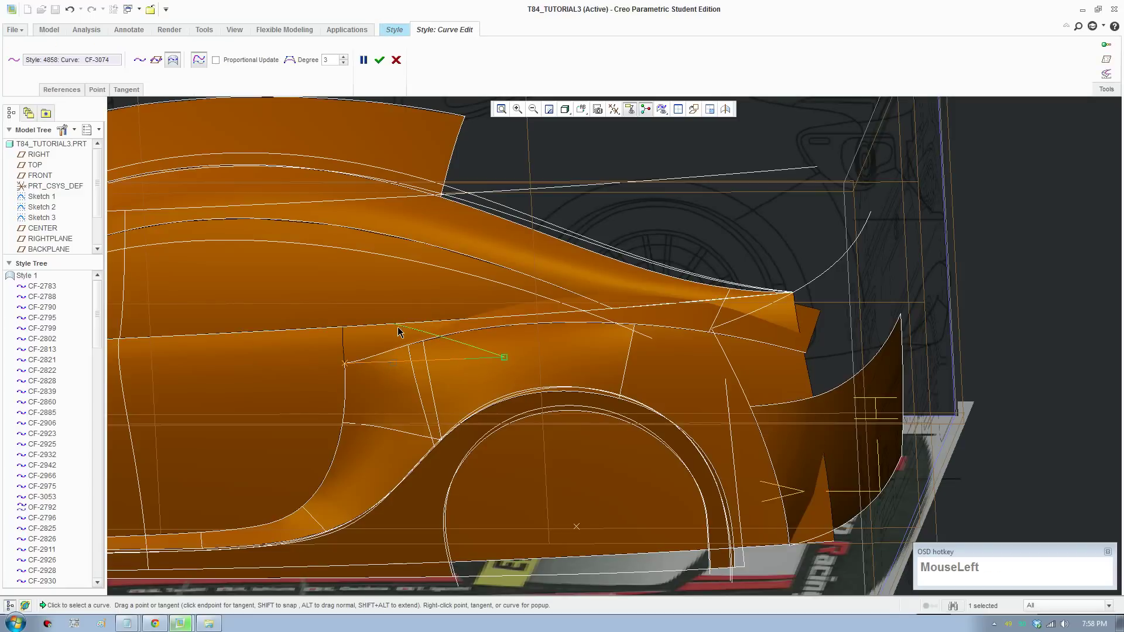
drag(400, 330, 386, 101)
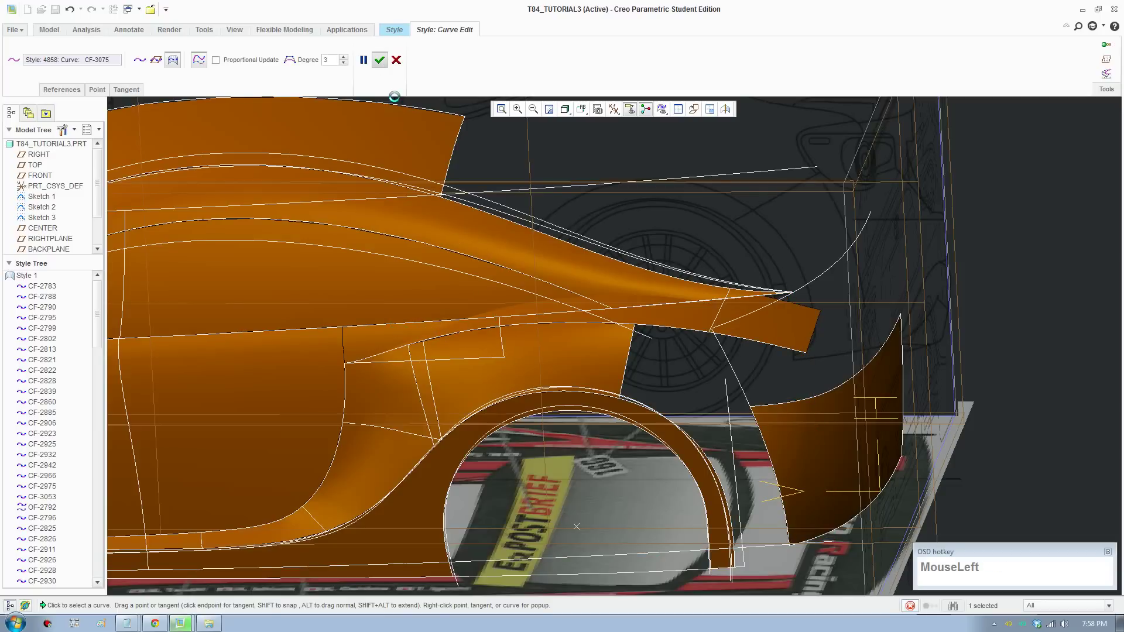
scroll(up, 3)
middle_click(523, 450)
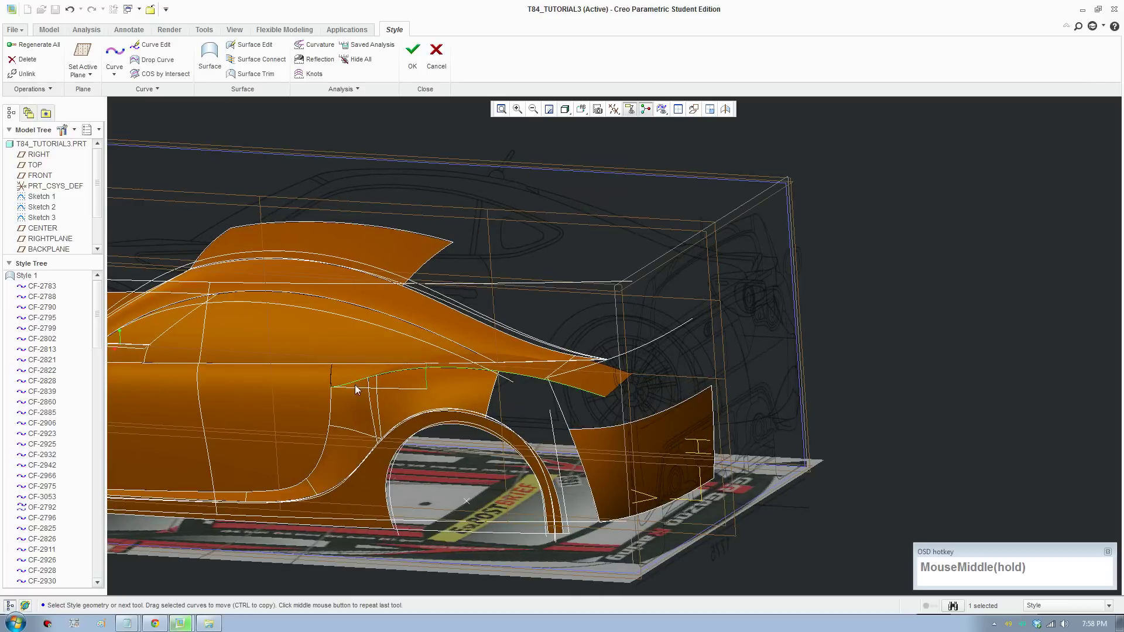
Select a rear side panel curve and bring up its context options for Isolate
click(391, 394)
right_click(391, 394)
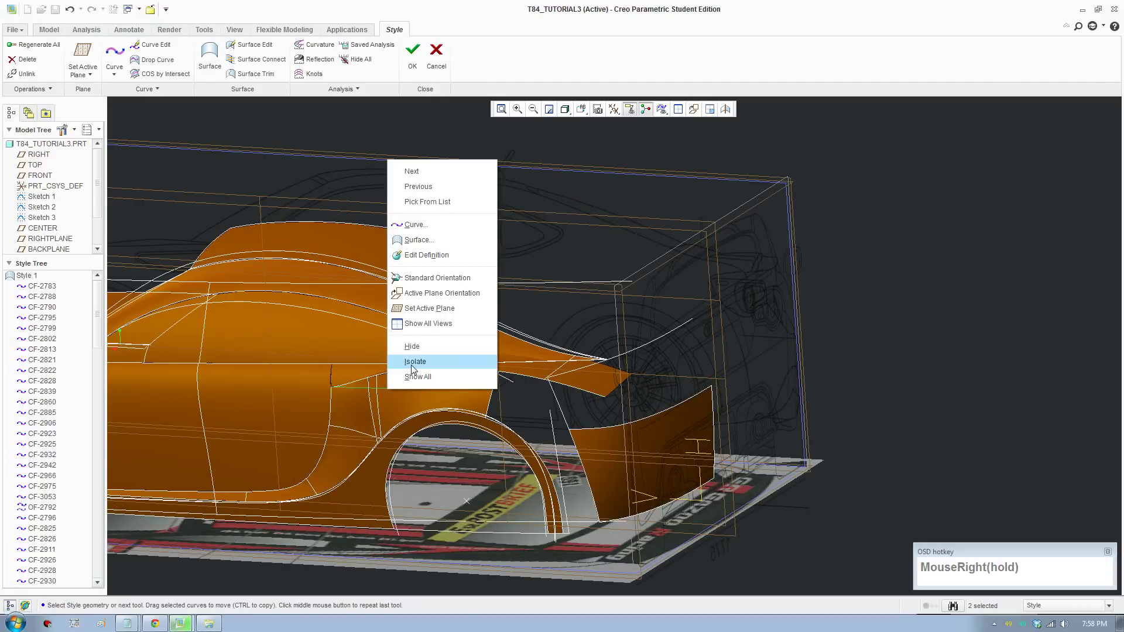
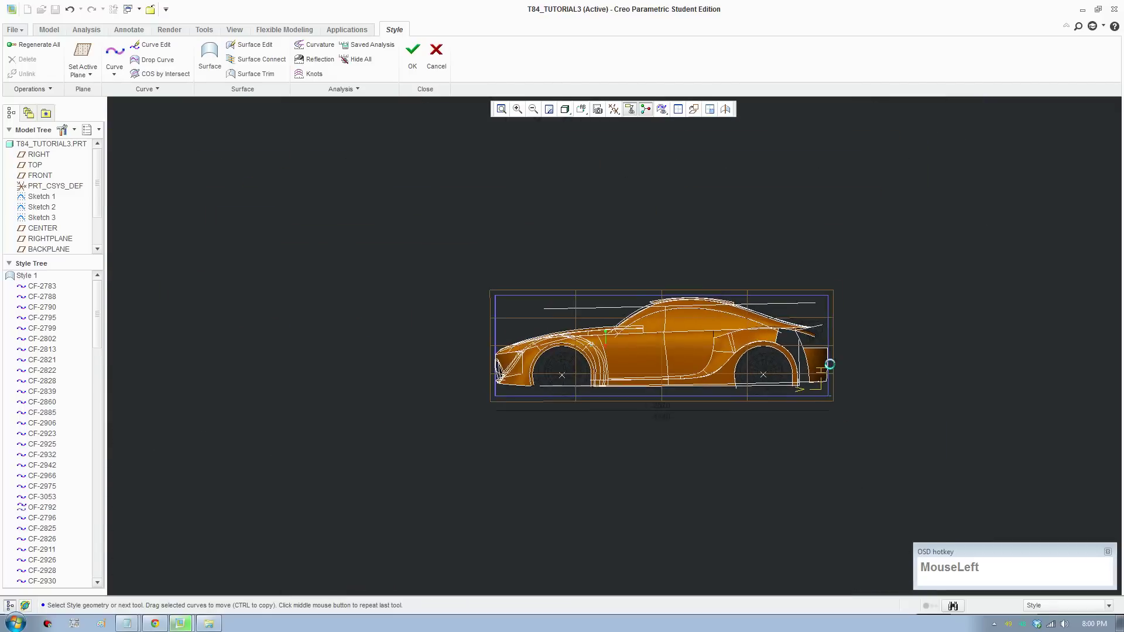
Sketch a new curve at the rear bumper corner in the four-view layout
scroll(down, 3)
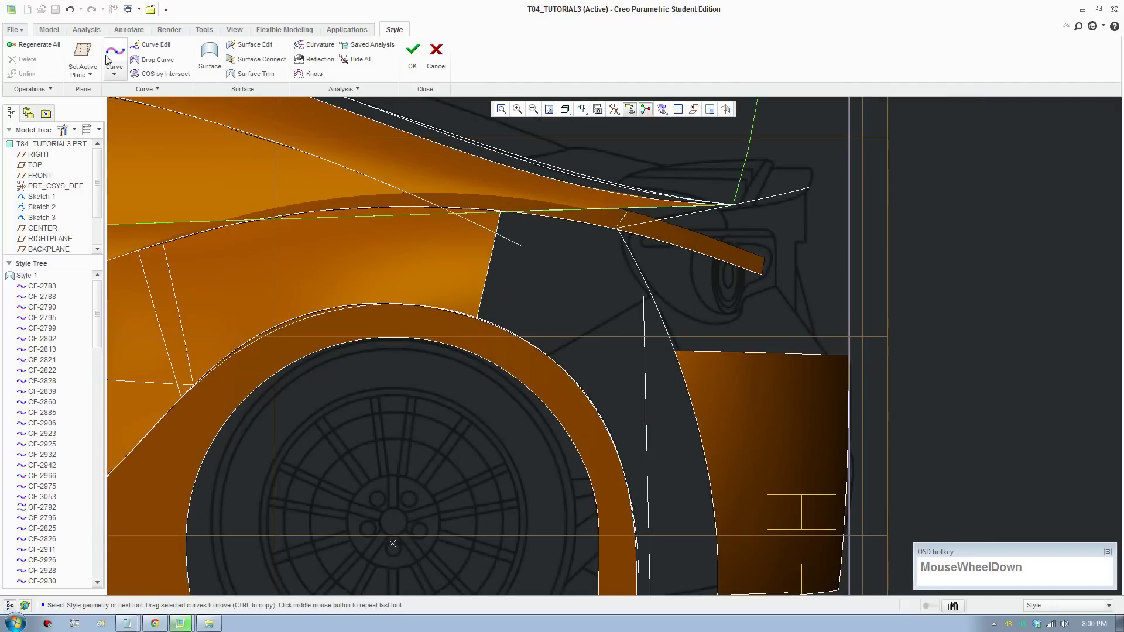
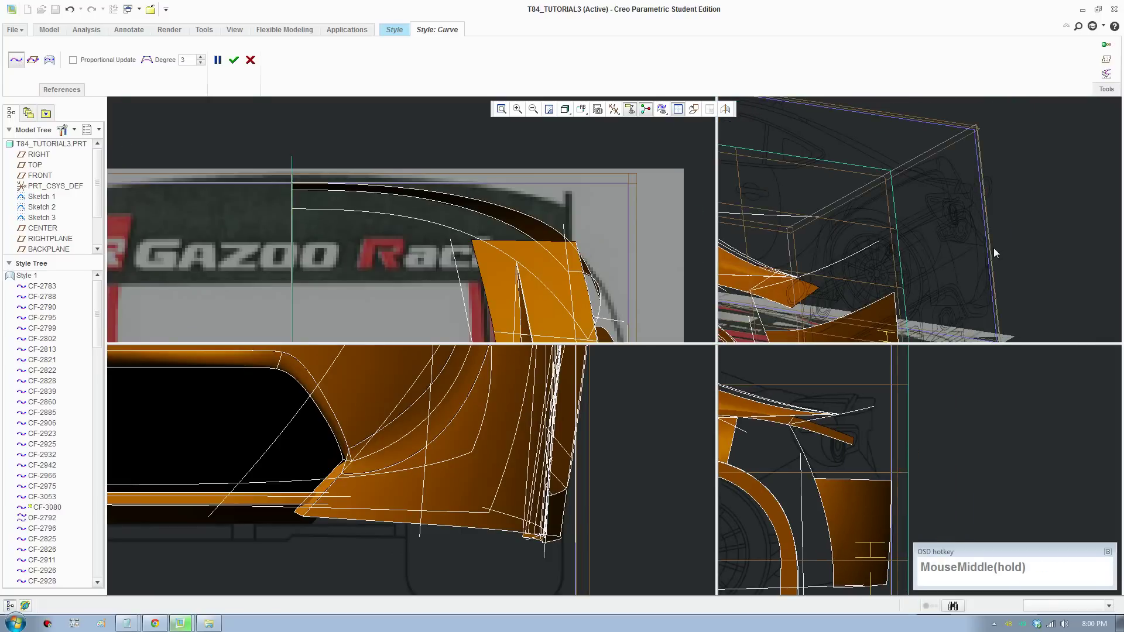
scroll(down, 3)
drag(895, 301, 897, 303)
scroll(down, 3)
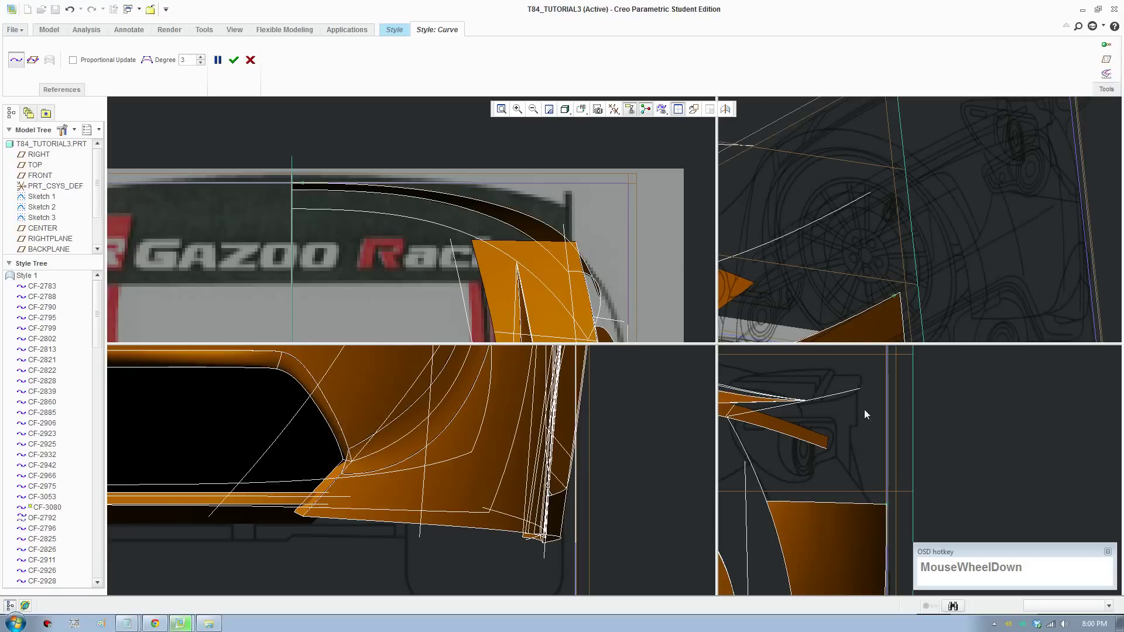
drag(839, 450, 855, 487)
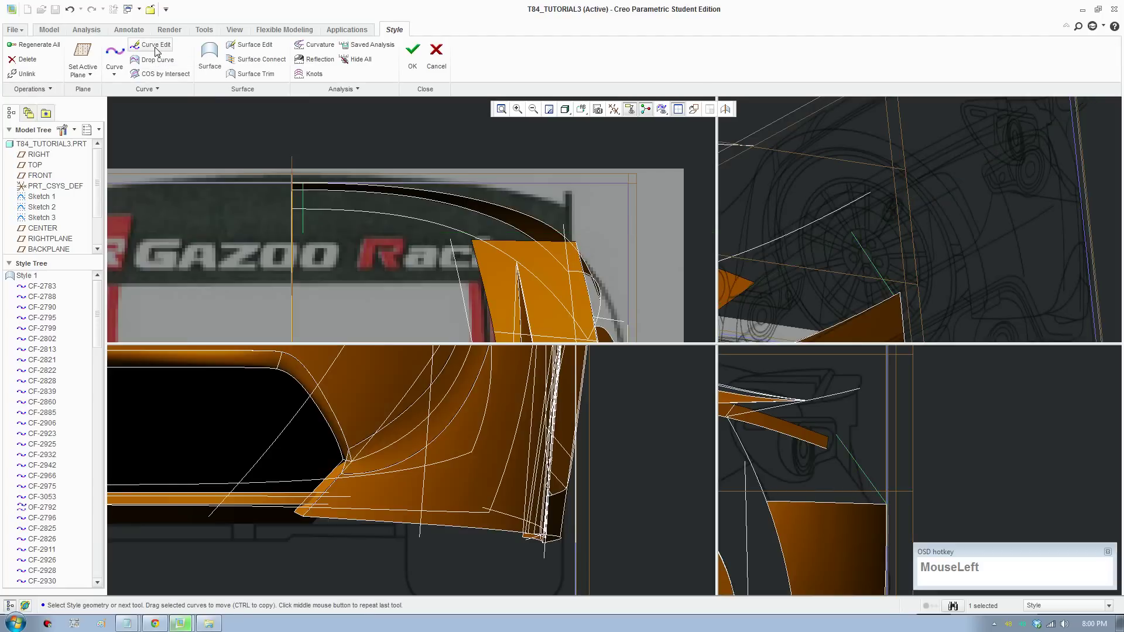
scroll(down, 3)
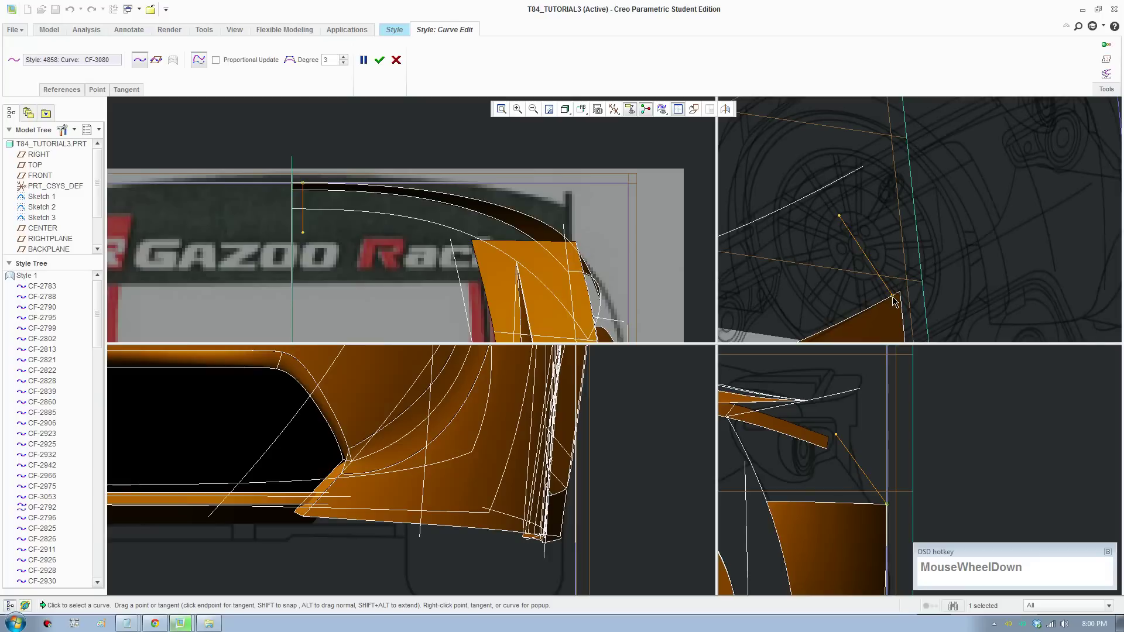
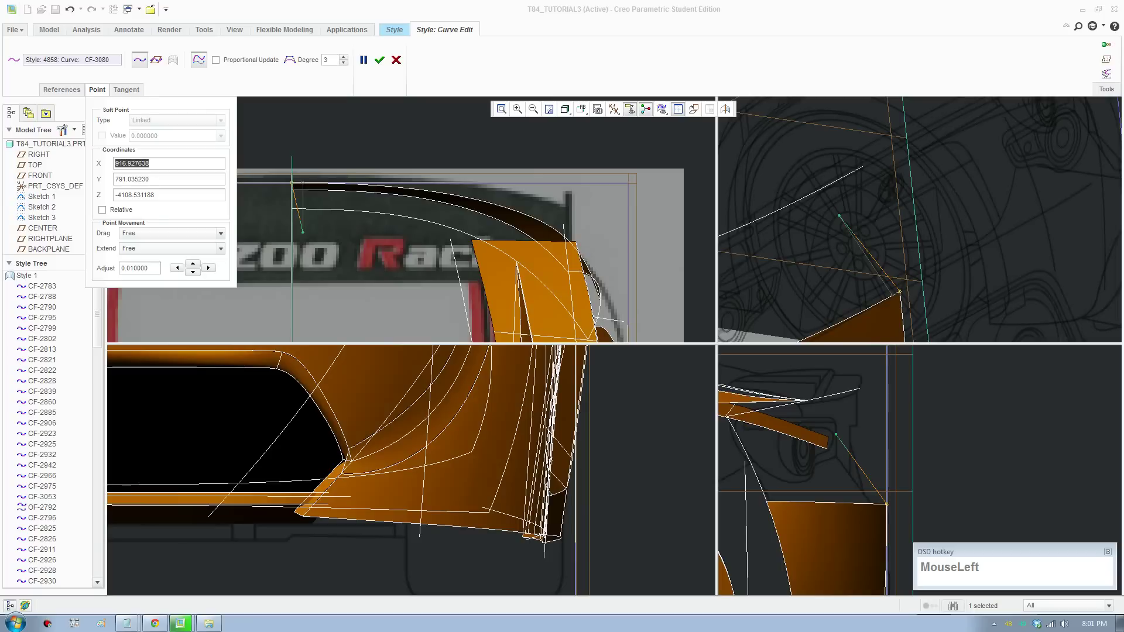
Place the curve's endpoint at X = 887.5 and accept the edit
key(KP_8)
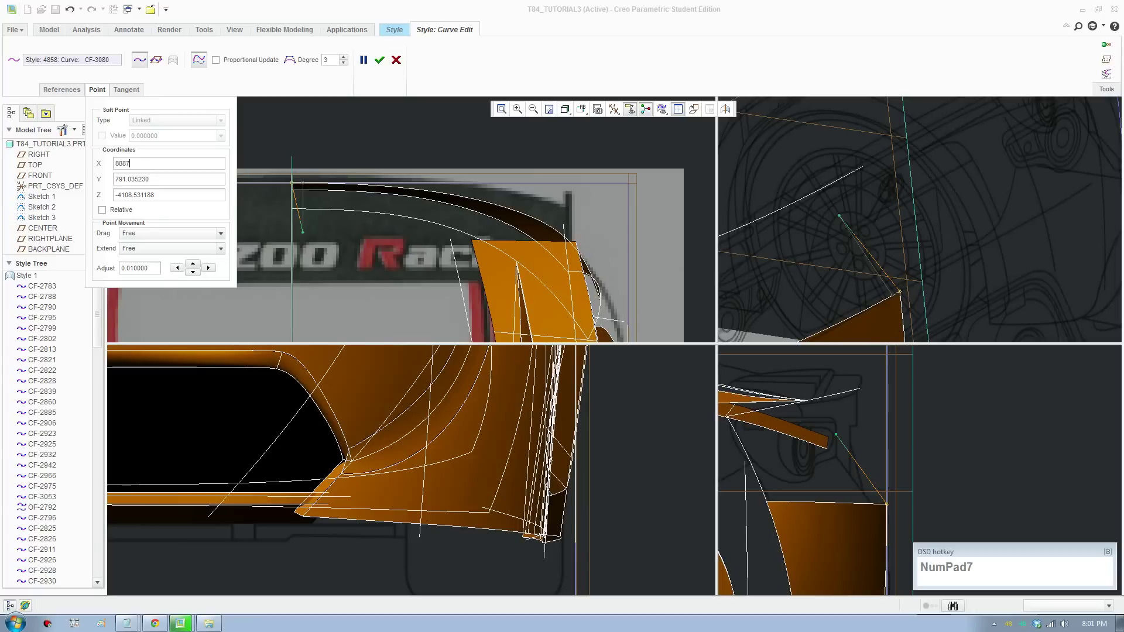
key(KP_Decimal)
key(KP_5)
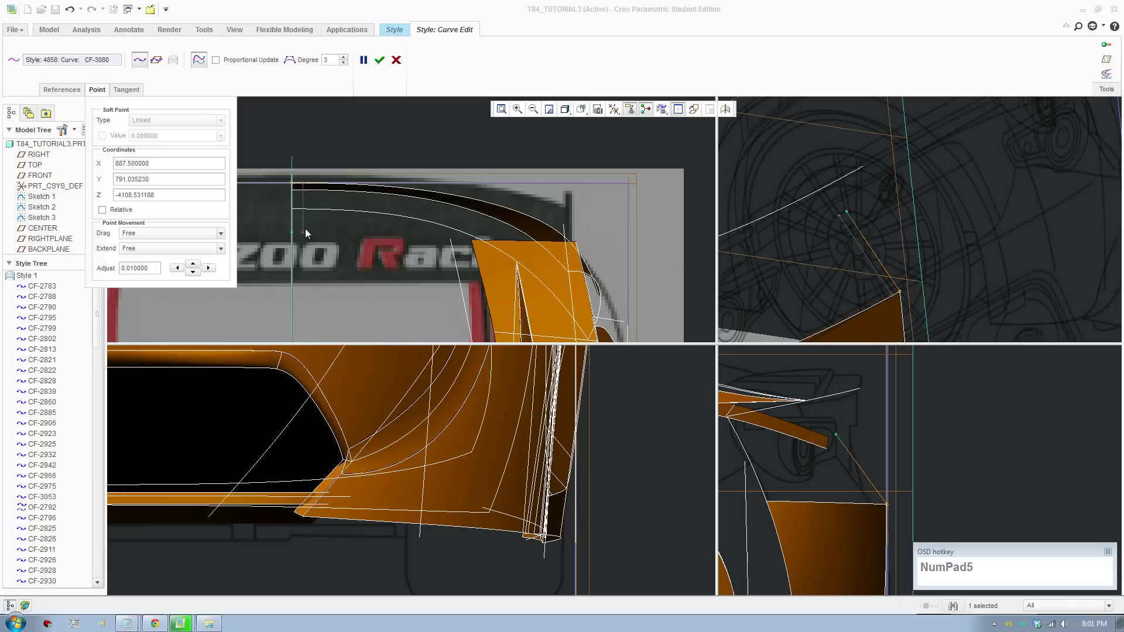
click(381, 68)
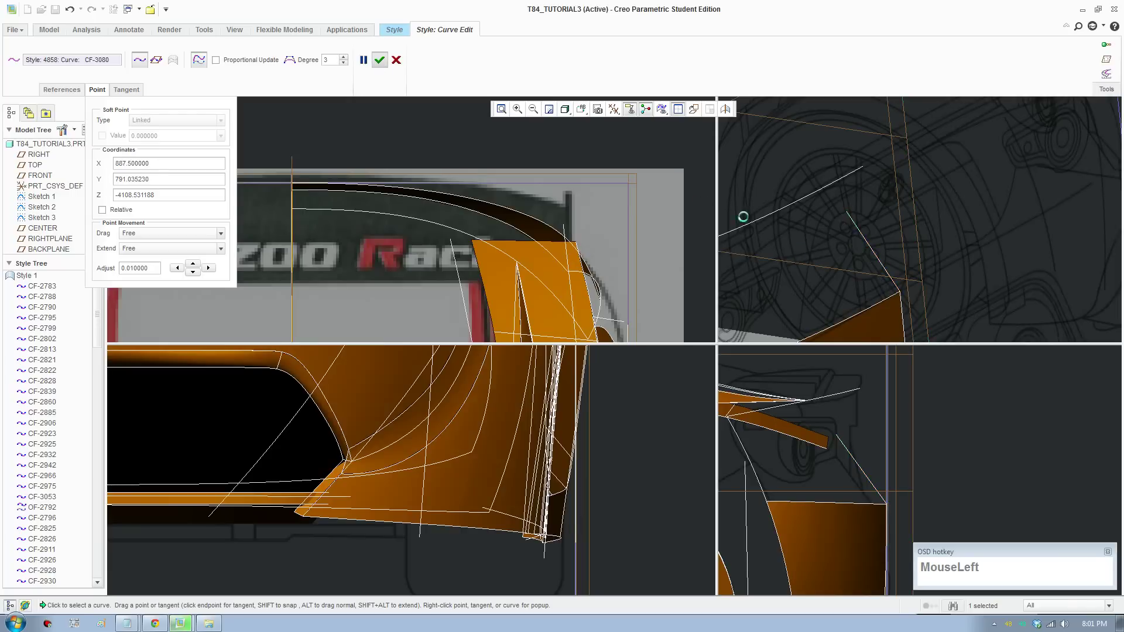
scroll(up, 3)
middle_click(852, 279)
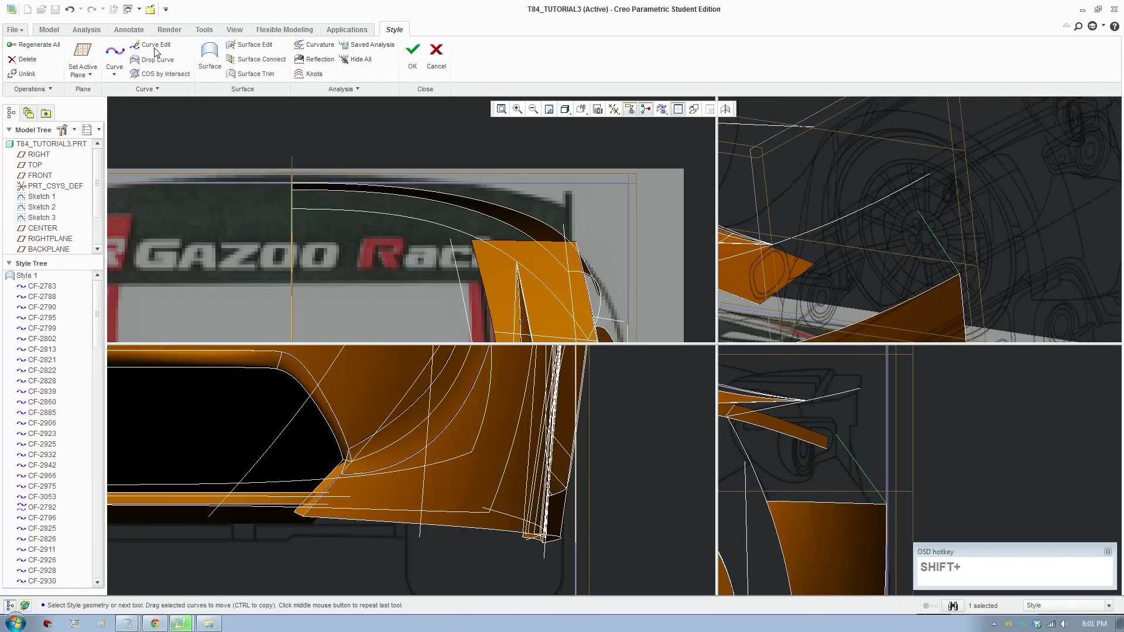
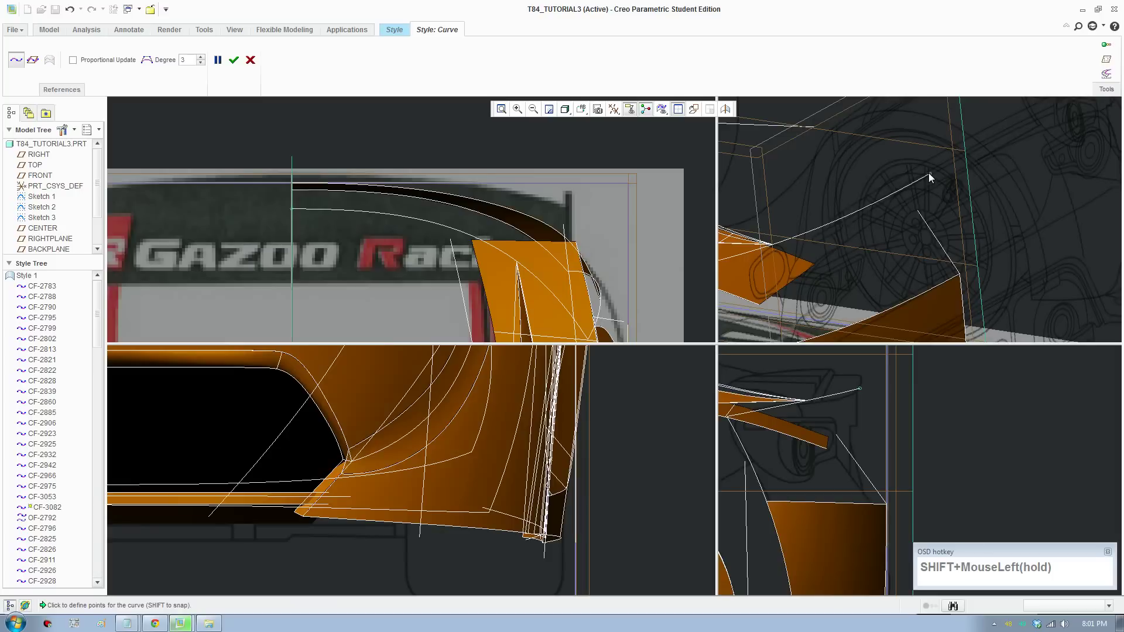
Draw the second curve across the rear bumper corner and accept it as CF-3082
scroll(down, 3)
drag(862, 483, 871, 480)
scroll(up, 3)
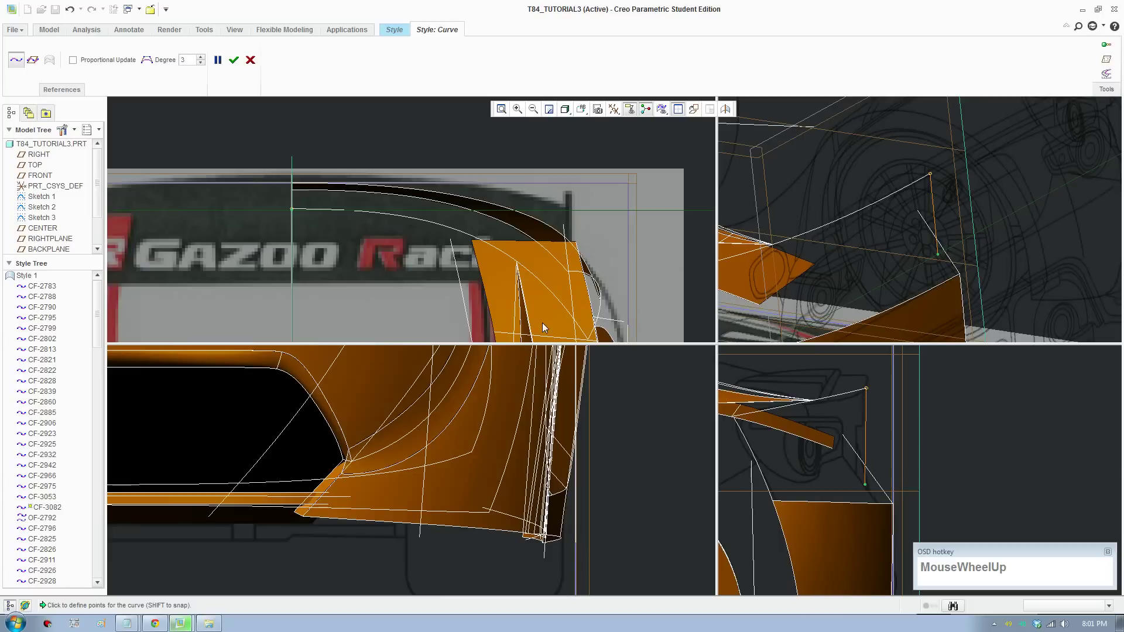
click(232, 70)
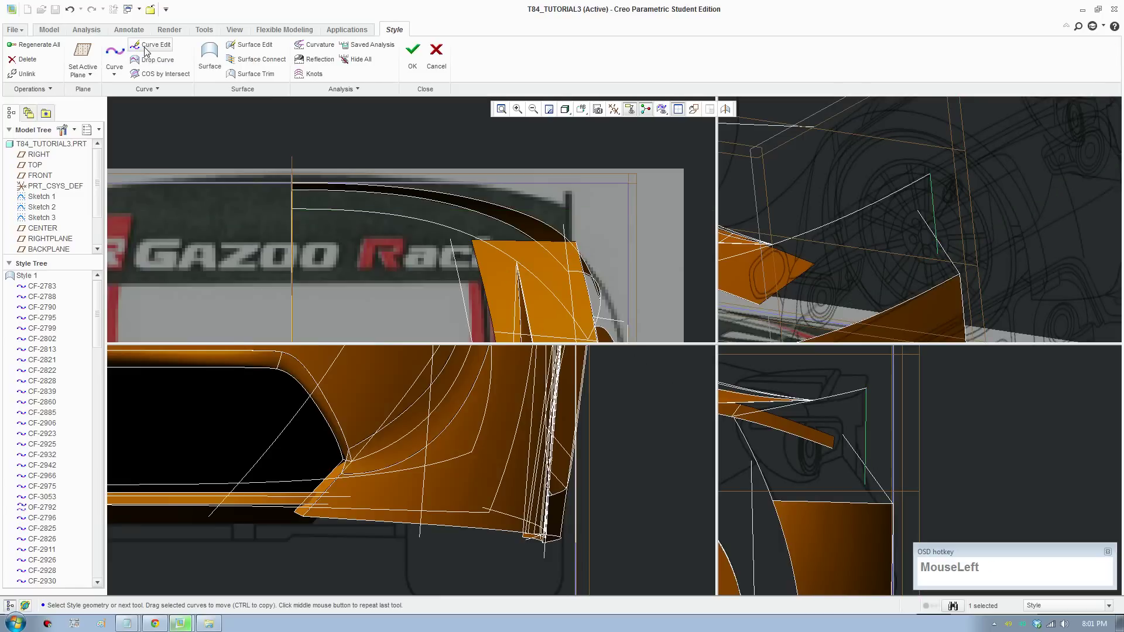
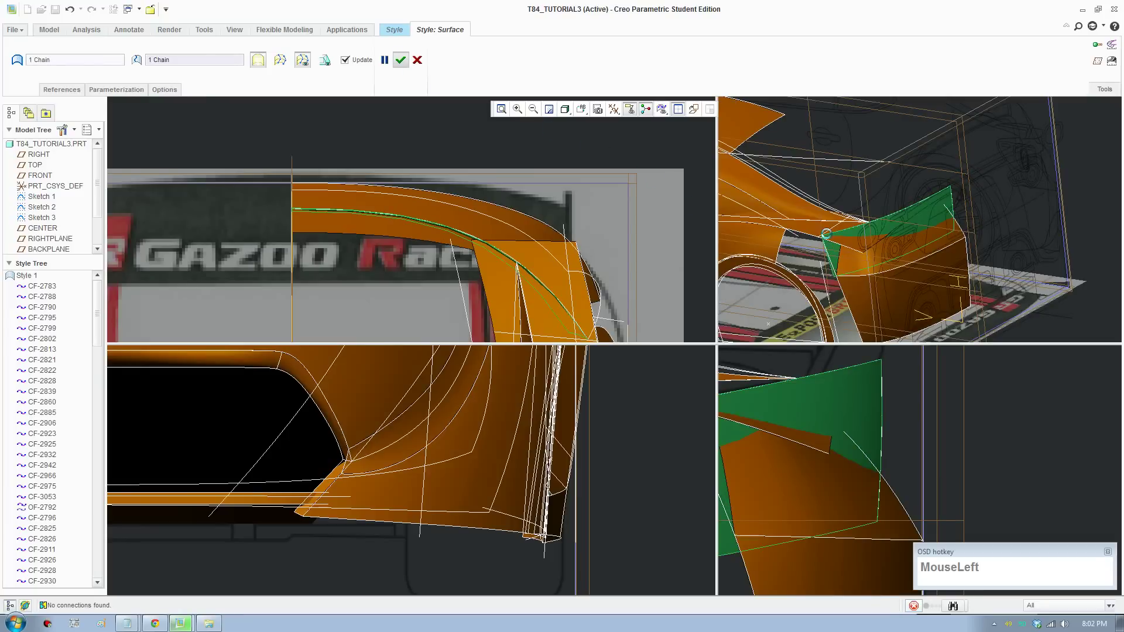
Confirm the new rear bumper corner surface patch between the two curves
scroll(up, 3)
drag(629, 383, 594, 367)
click(592, 375)
scroll(up, 3)
middle_click(543, 437)
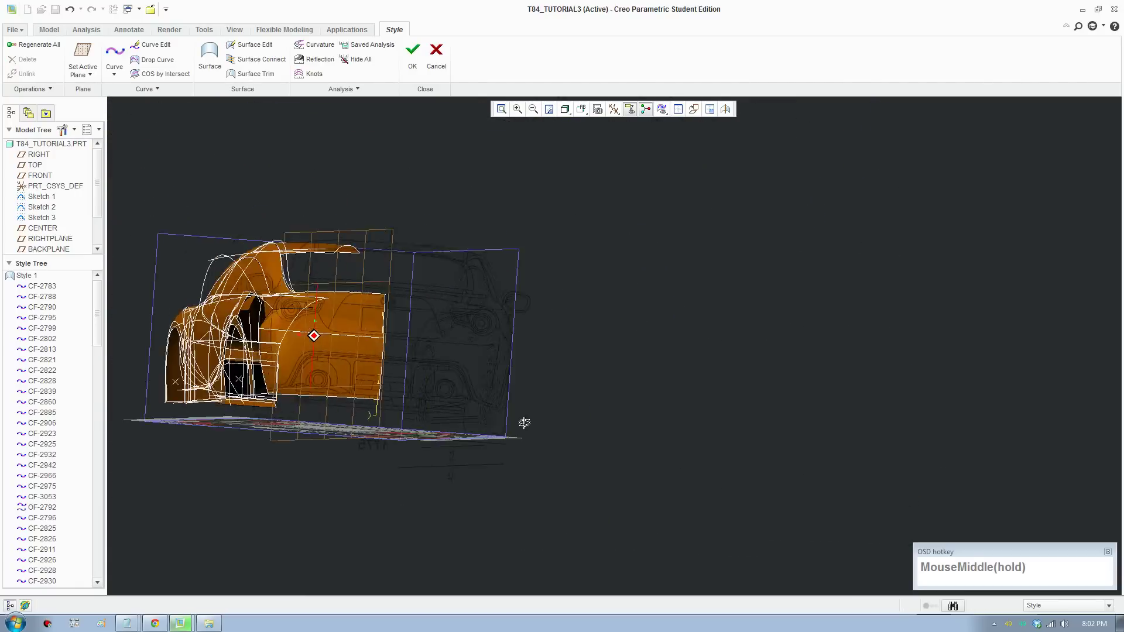
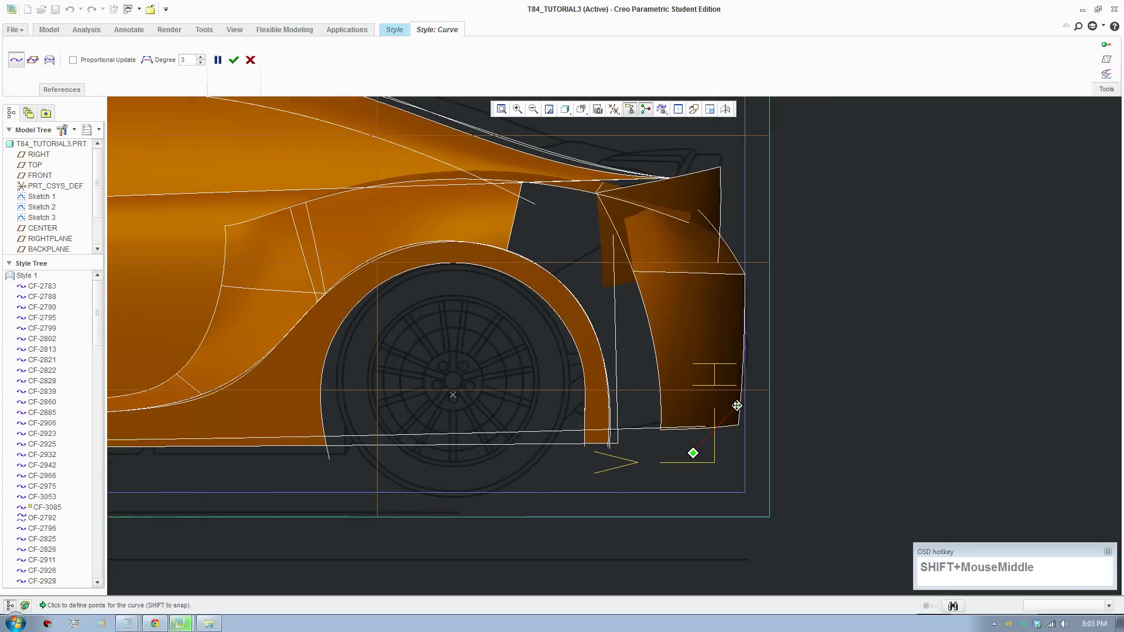
Draw the bottom curve connected to the bumper's lower edge and accept it
middle_click(693, 433)
scroll(down, 3)
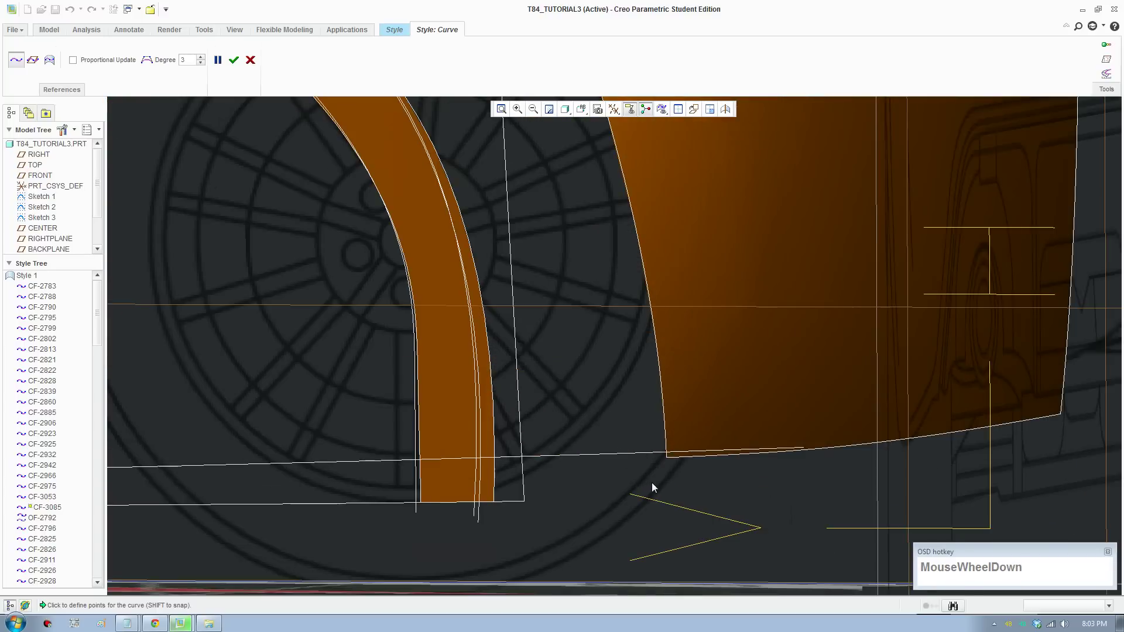
click(675, 463)
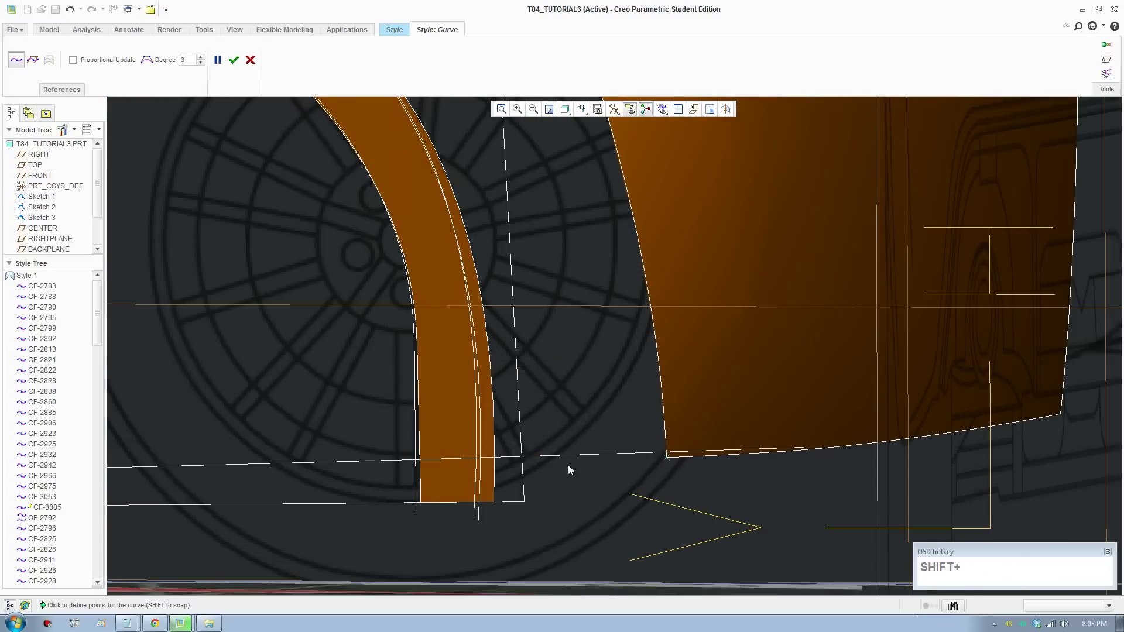
drag(499, 477, 499, 455)
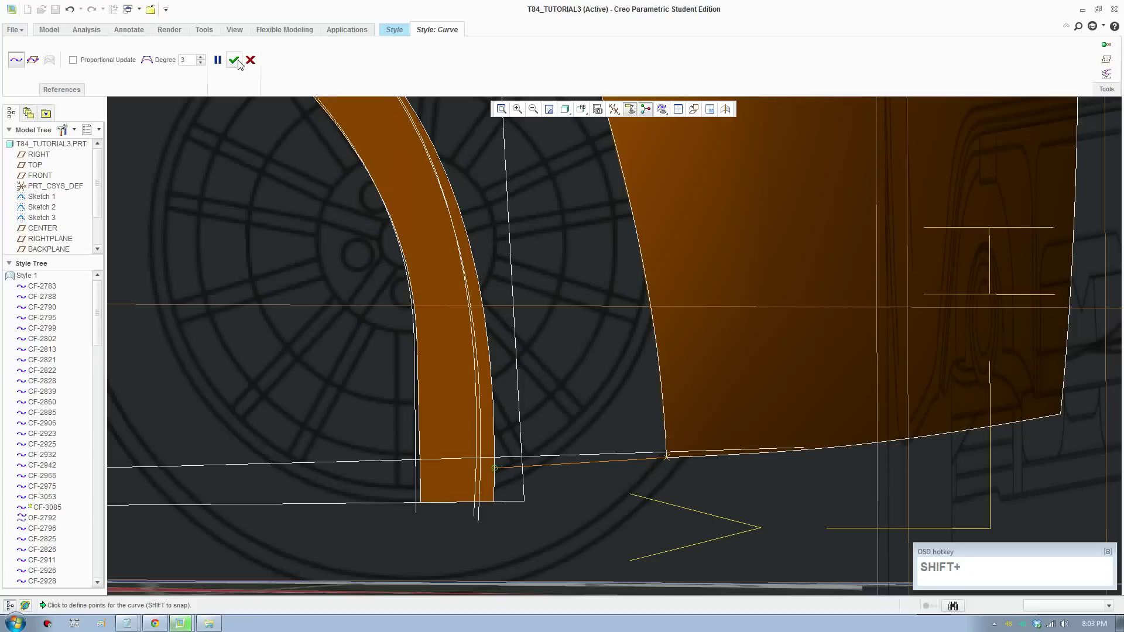
click(240, 63)
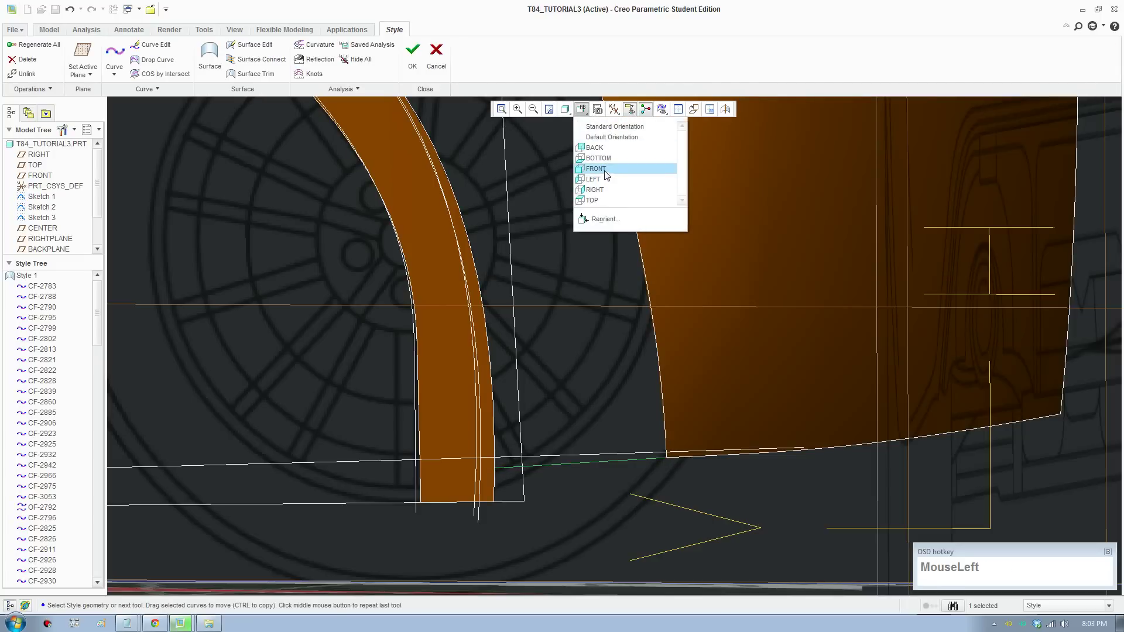
scroll(down, 3)
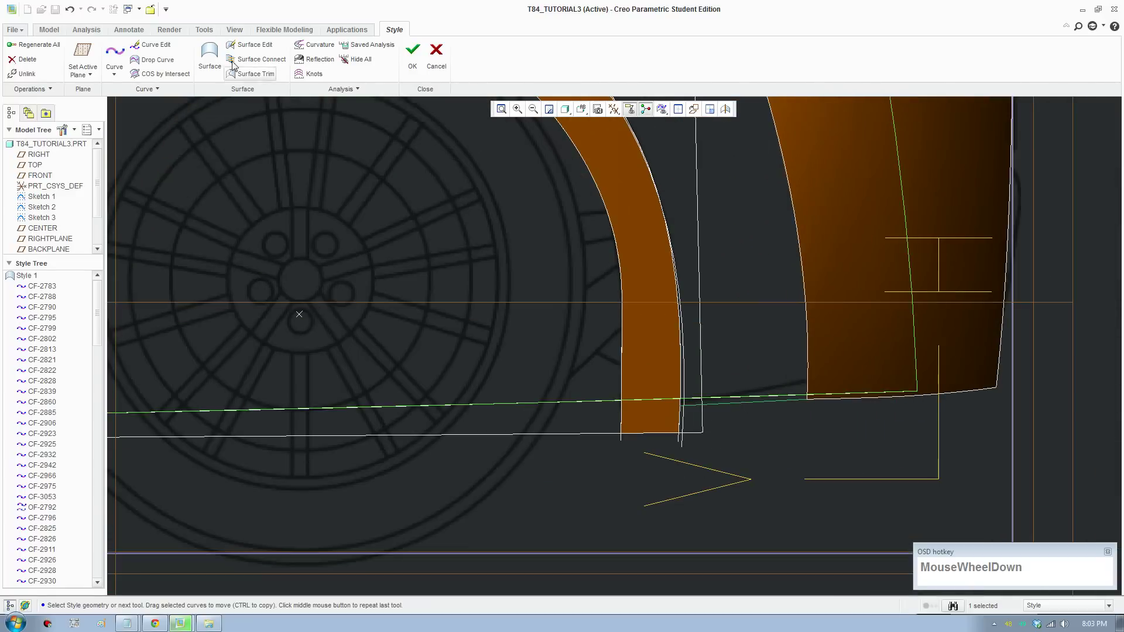
Set the curve's end tangent, pull CF-2860's point down to the lower edge and apply
drag(151, 49, 792, 393)
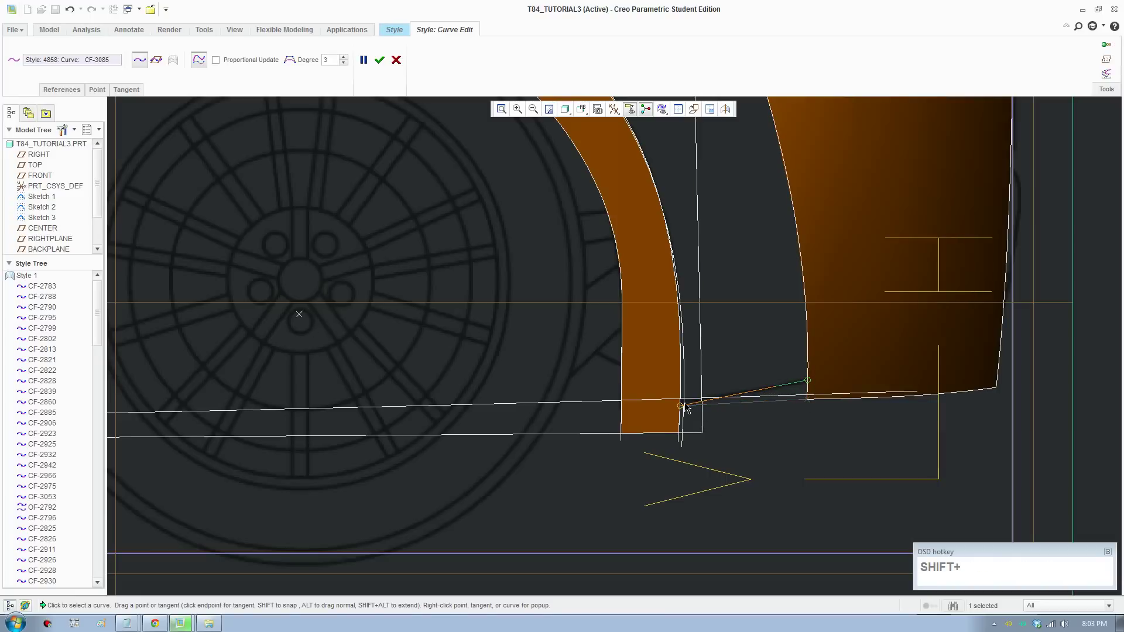
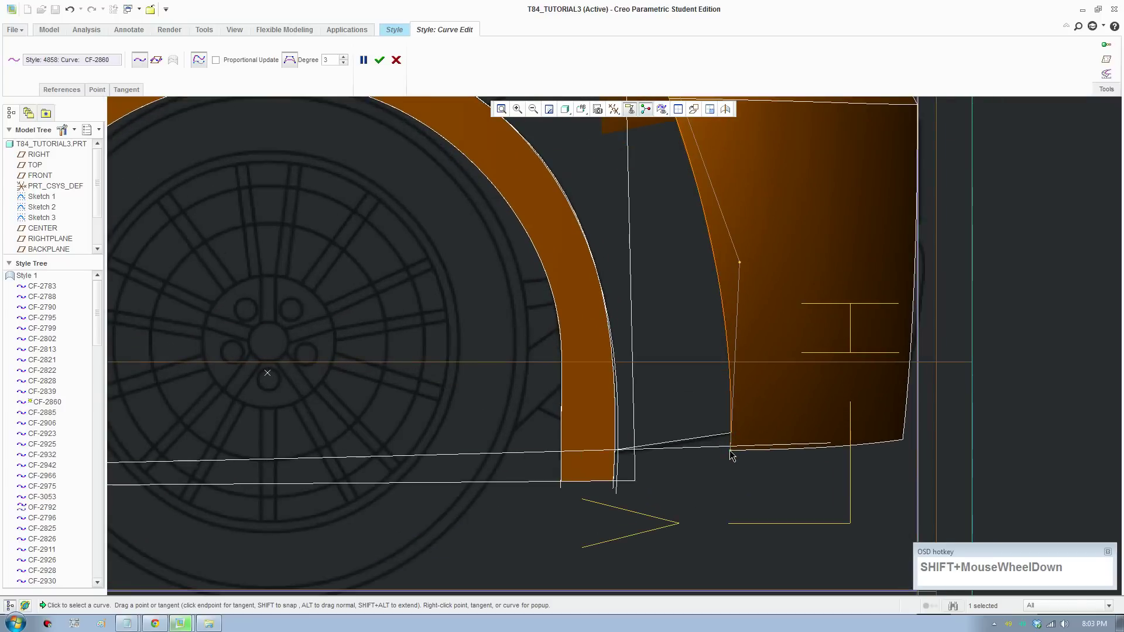
drag(731, 455, 732, 440)
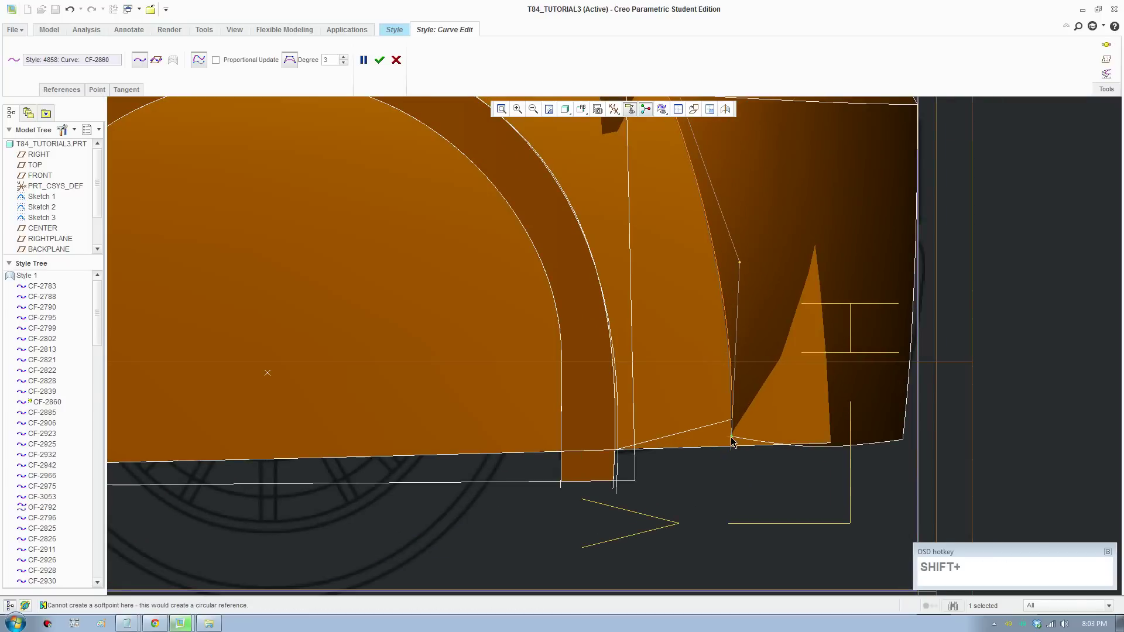
scroll(up, 3)
scroll(up, 3)
click(386, 64)
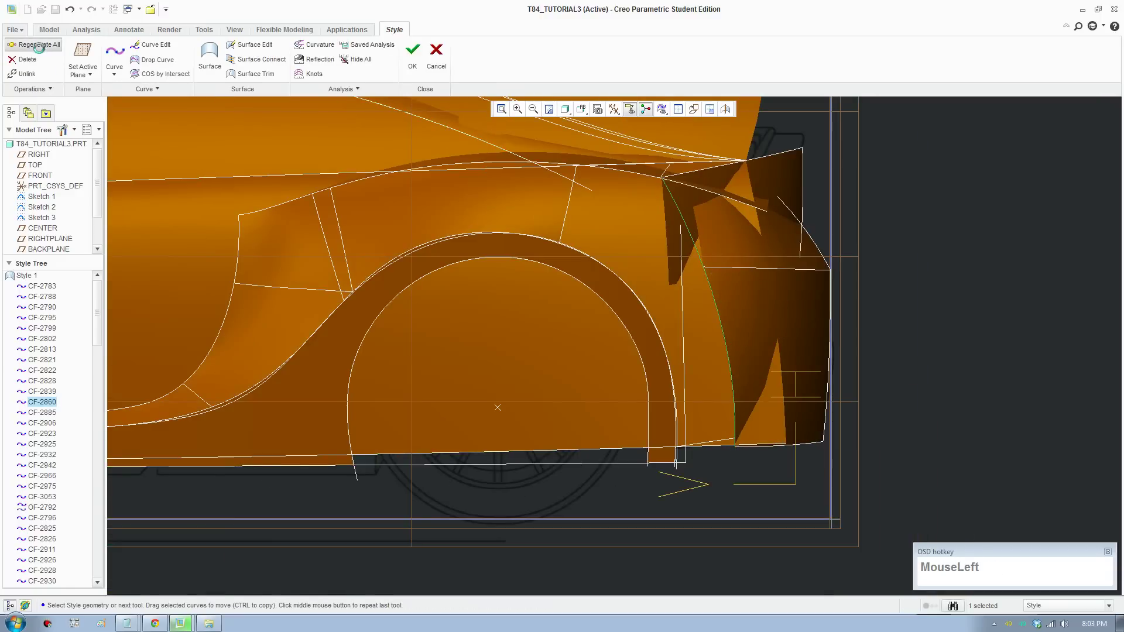
Select the bumper's lower edge curve CF-3066 and bring it into Curve Edit
scroll(up, 3)
scroll(down, 3)
click(674, 384)
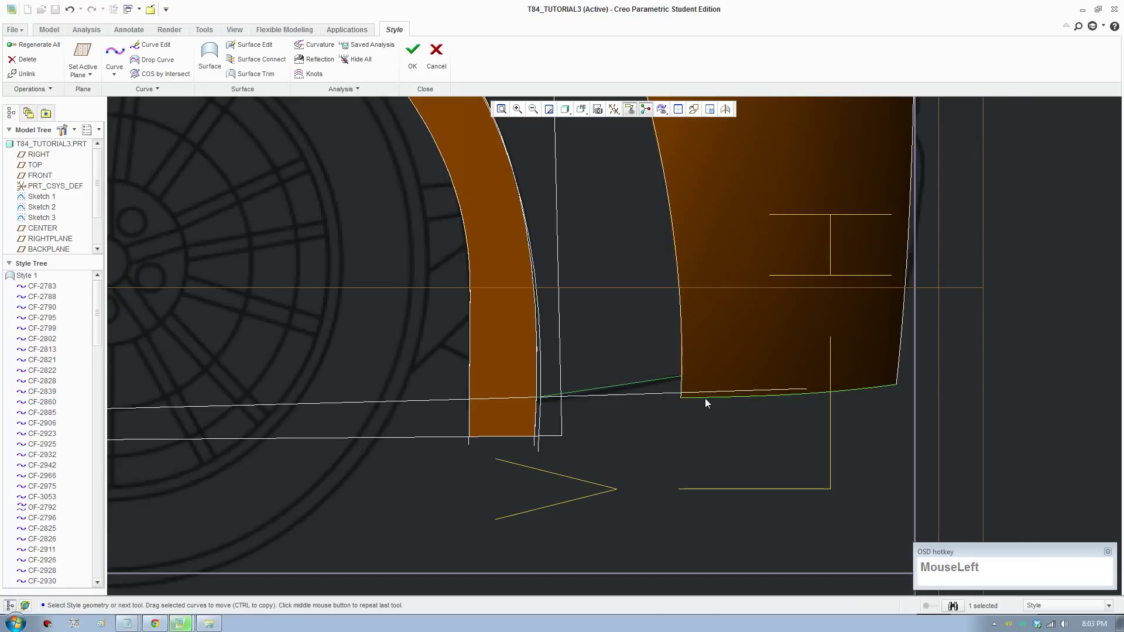
scroll(up, 3)
scroll(down, 3)
drag(141, 47, 698, 393)
click(754, 401)
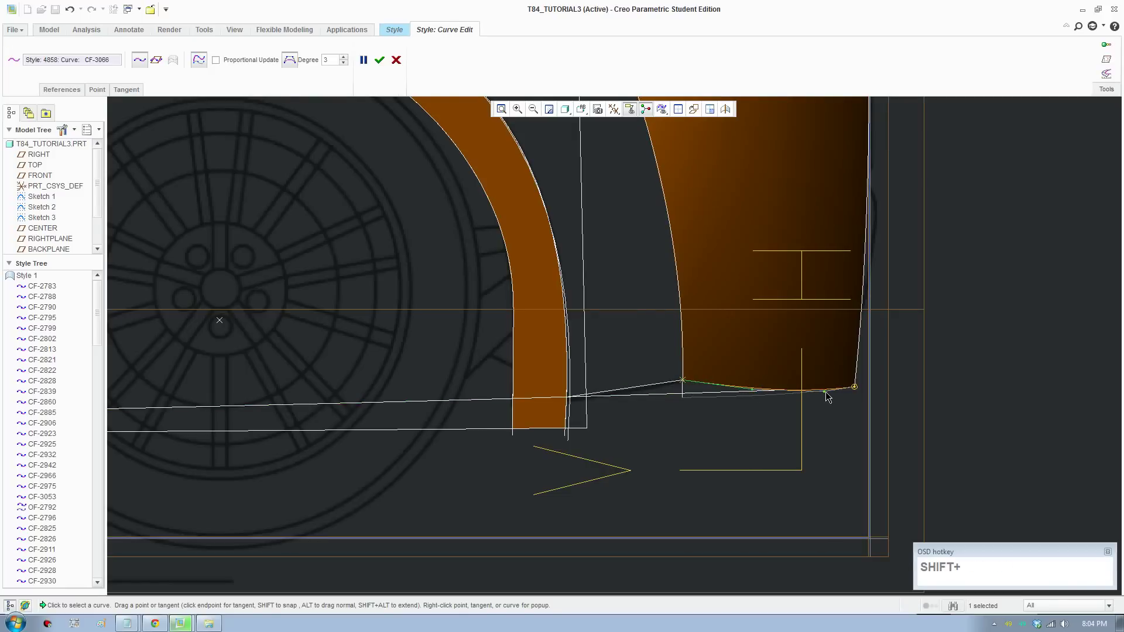
Drag the interior points of CF-3066 so the lower edge runs smoothly between its corners
scroll(up, 3)
scroll(down, 3)
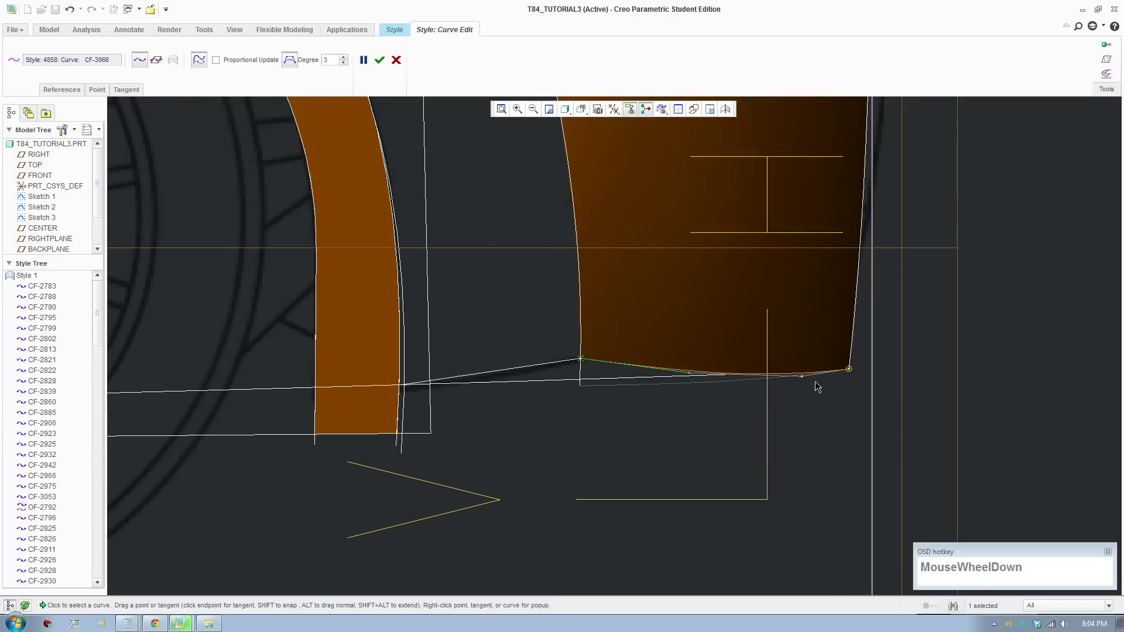
click(805, 380)
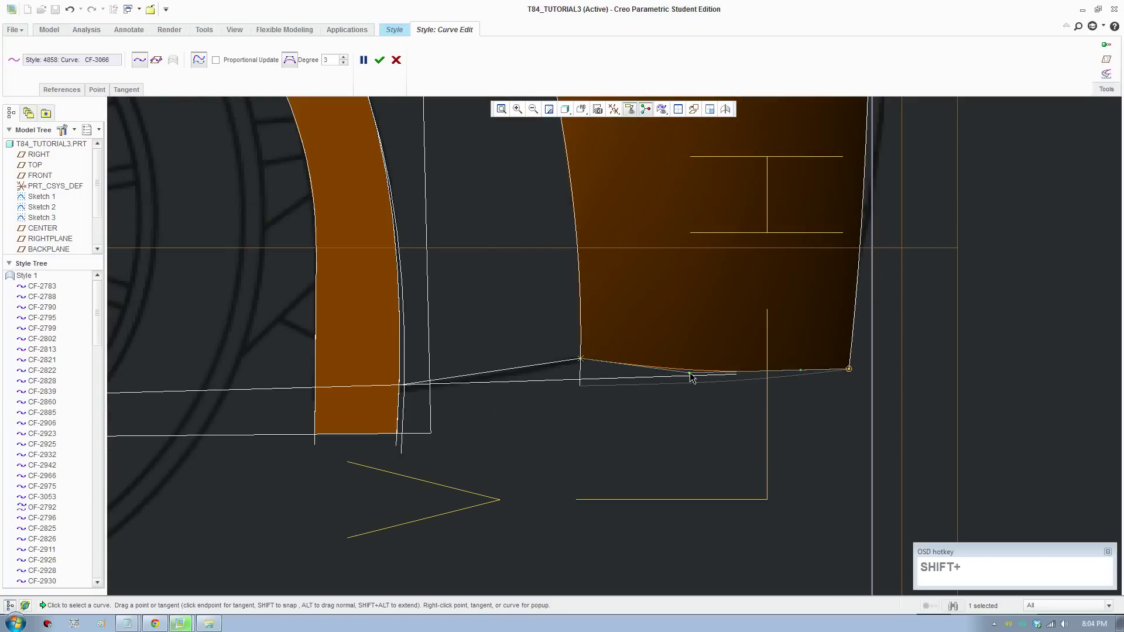
click(694, 376)
scroll(up, 3)
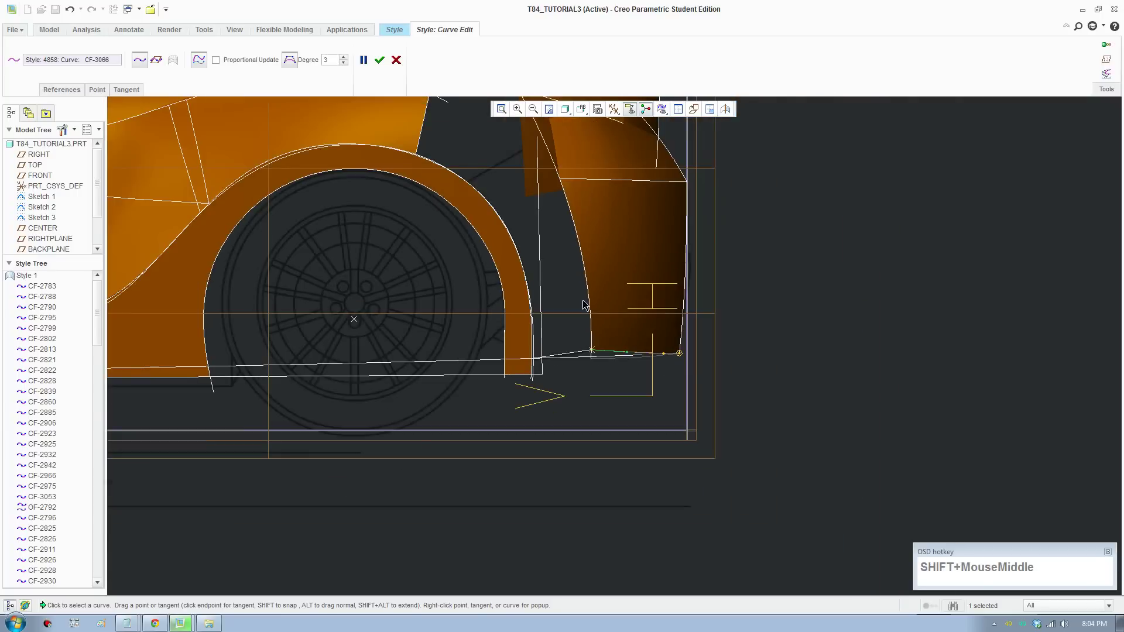
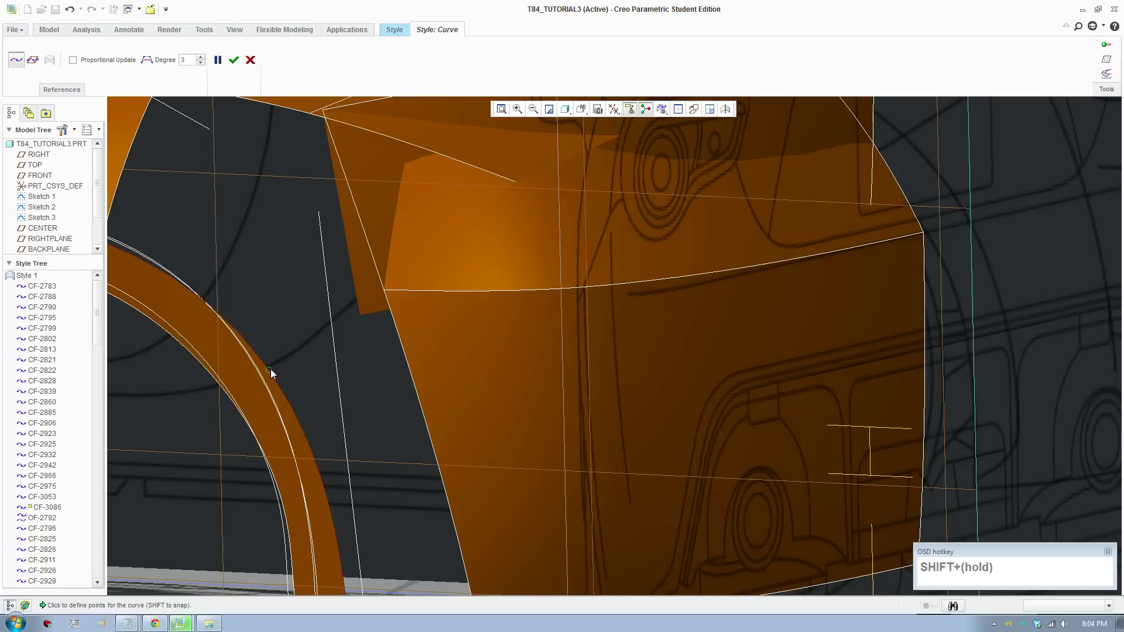
Draw a new curve from the wheel arch to the rear patch corner and finish it
drag(396, 304, 388, 298)
scroll(up, 3)
click(591, 111)
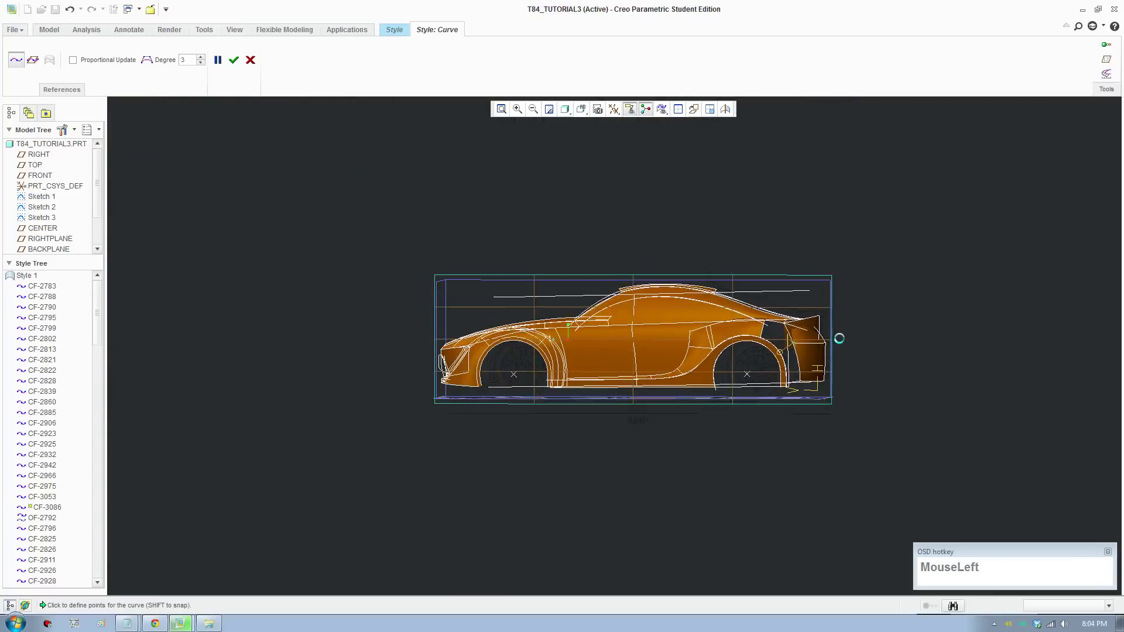
scroll(down, 3)
middle_click(664, 405)
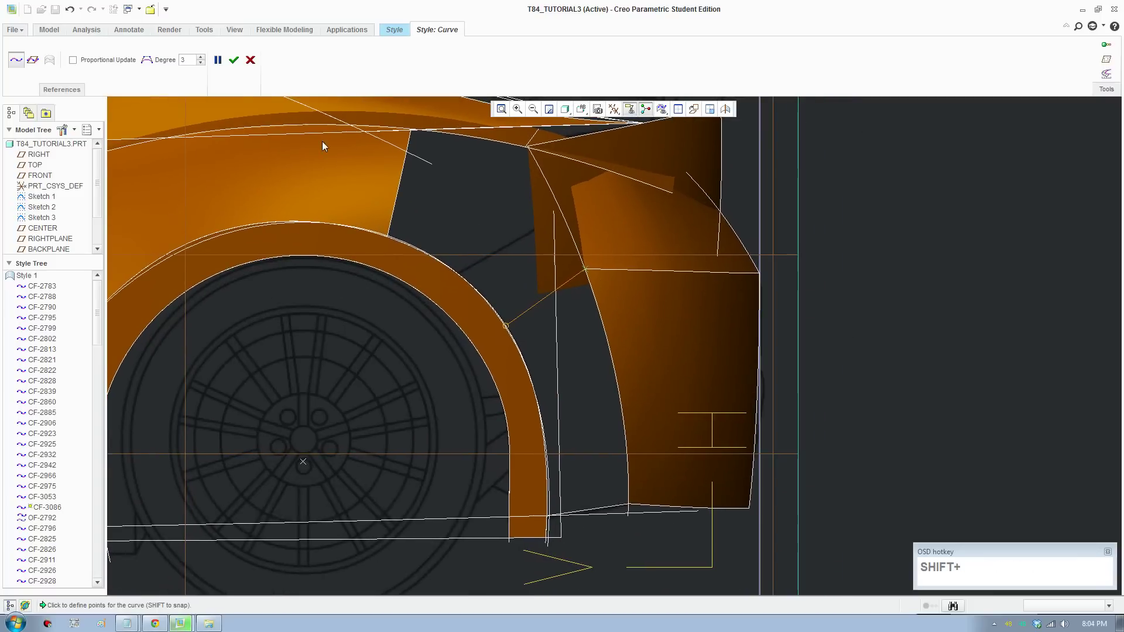
drag(241, 67, 612, 504)
scroll(up, 3)
middle_click(569, 428)
Build a four-sided Style surface from the boundary chains behind the wheel arch and confirm it
click(381, 68)
scroll(down, 3)
click(492, 415)
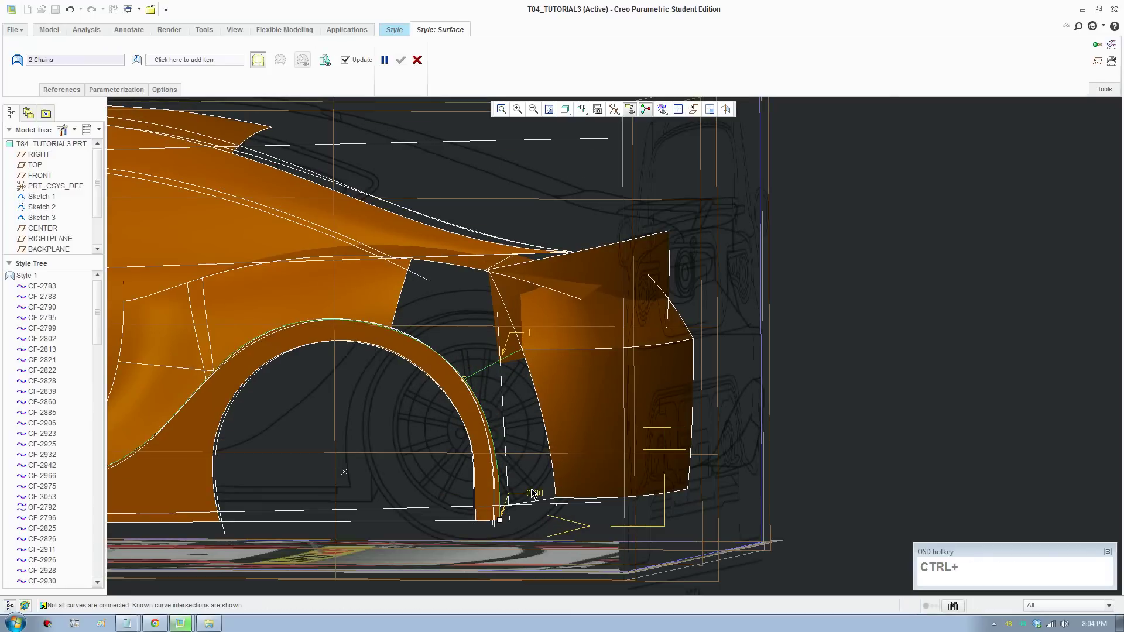
scroll(down, 3)
click(552, 514)
click(578, 473)
drag(557, 365, 508, 227)
scroll(up, 3)
click(478, 467)
middle_click(467, 407)
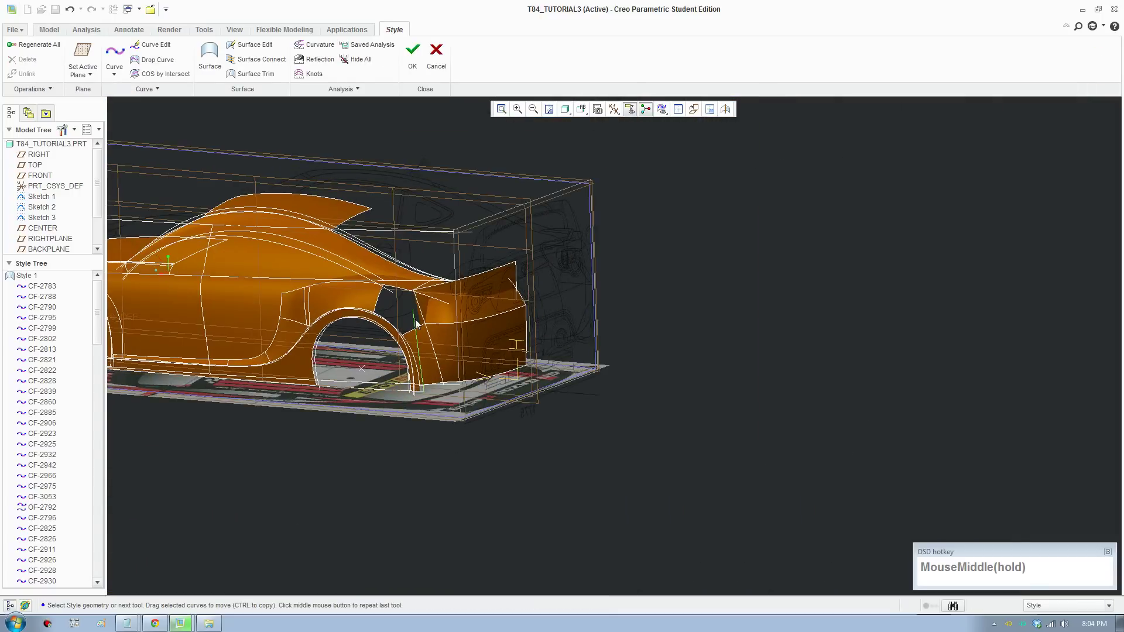
Orbit onto the rear side gap and select curve CF-2860 for editing
scroll(down, 3)
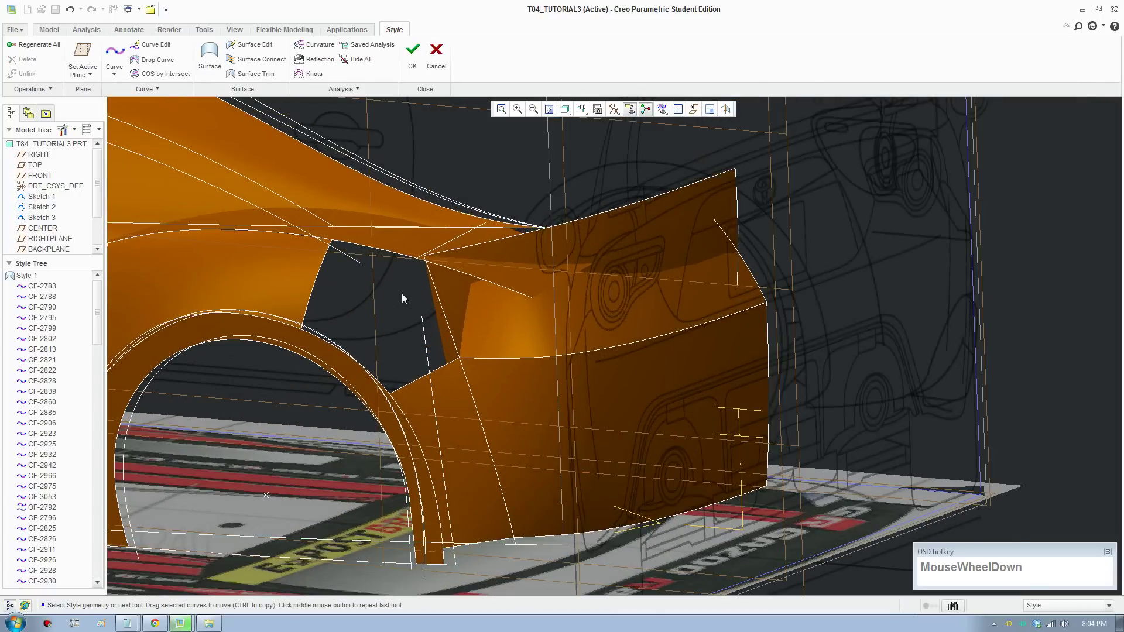
key(F8)
scroll(up, 3)
middle_click(806, 395)
middle_click(784, 437)
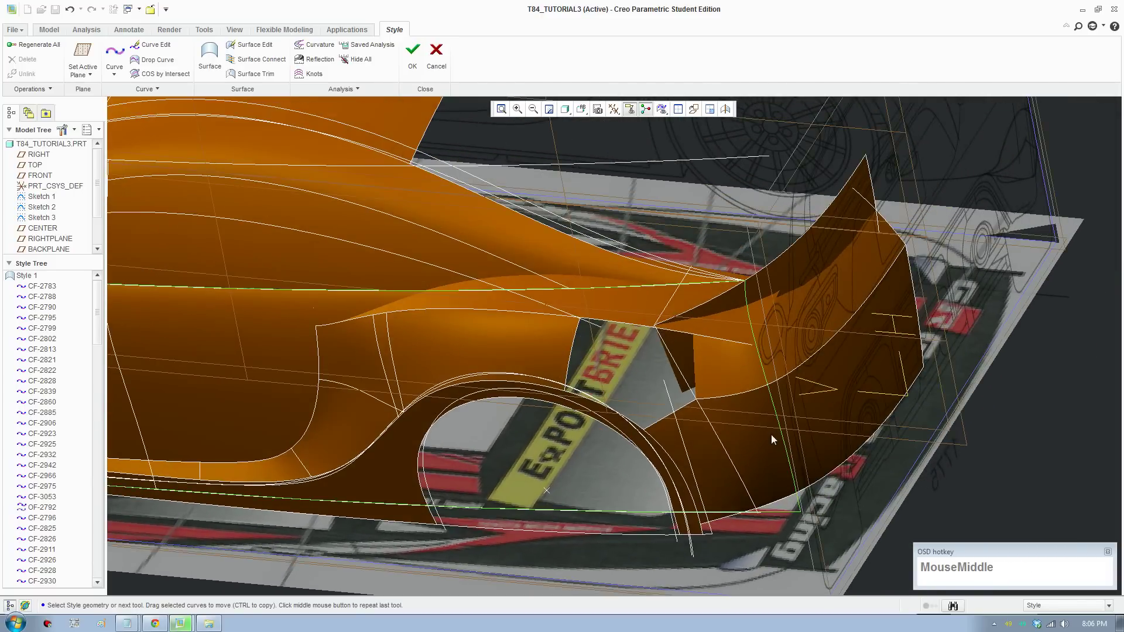
scroll(down, 3)
click(653, 286)
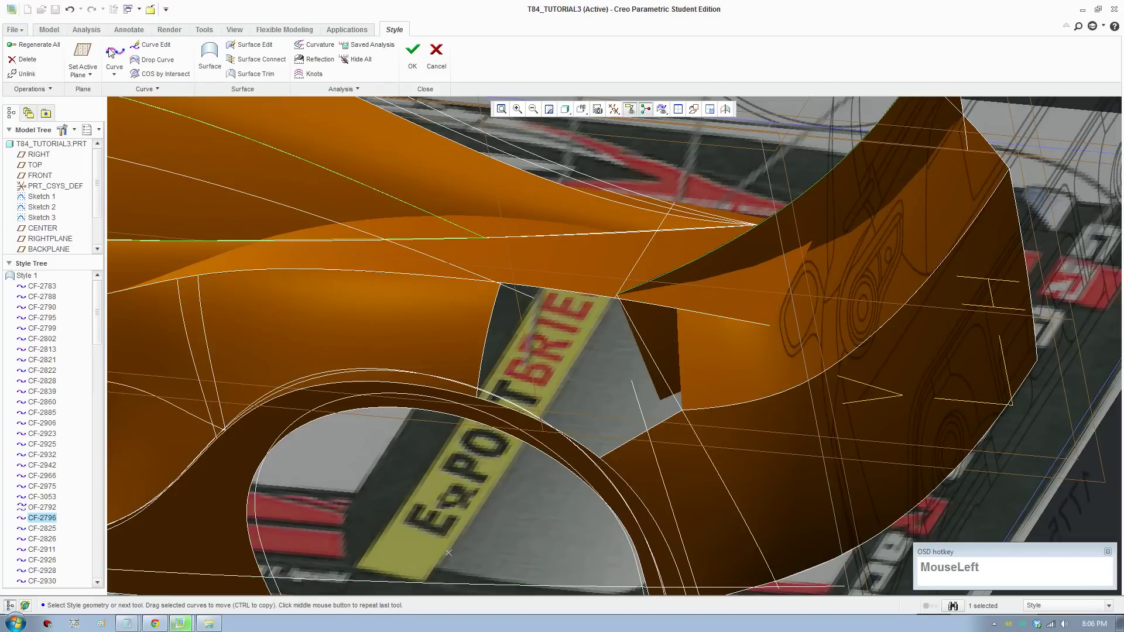
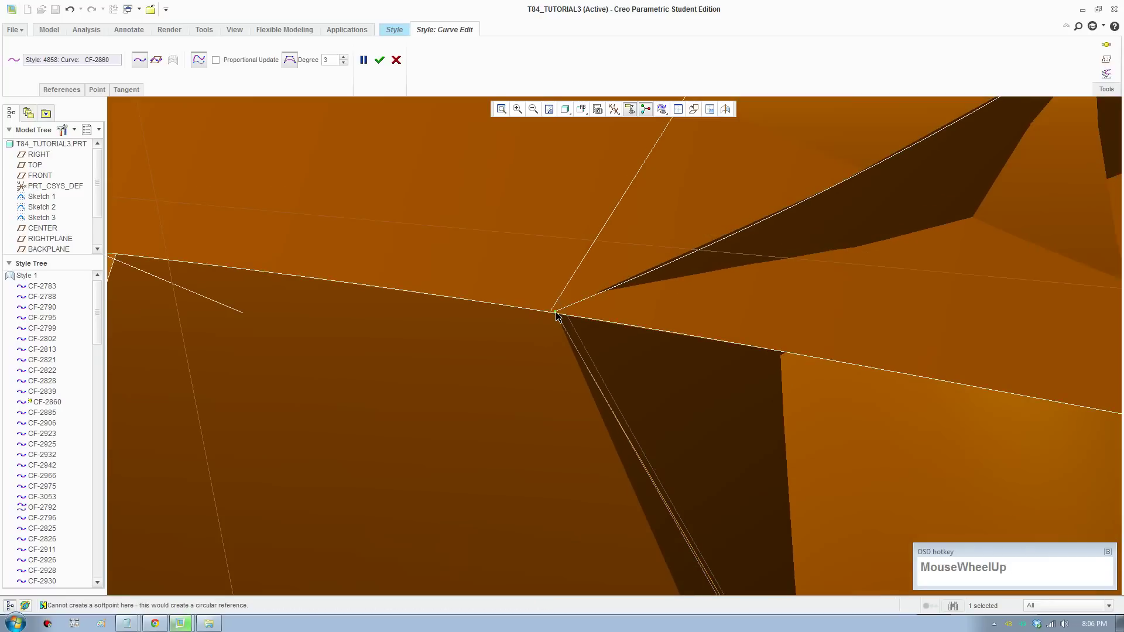
Select the curve bordering the side gap and start Curve Edit on it
click(561, 315)
drag(615, 291, 571, 302)
scroll(up, 3)
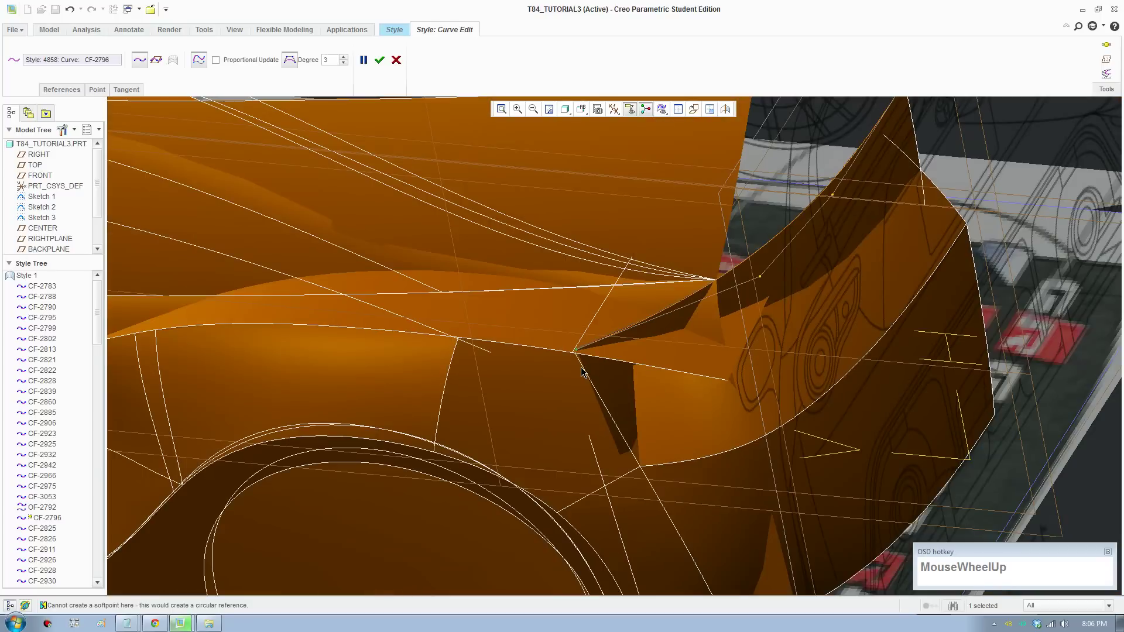
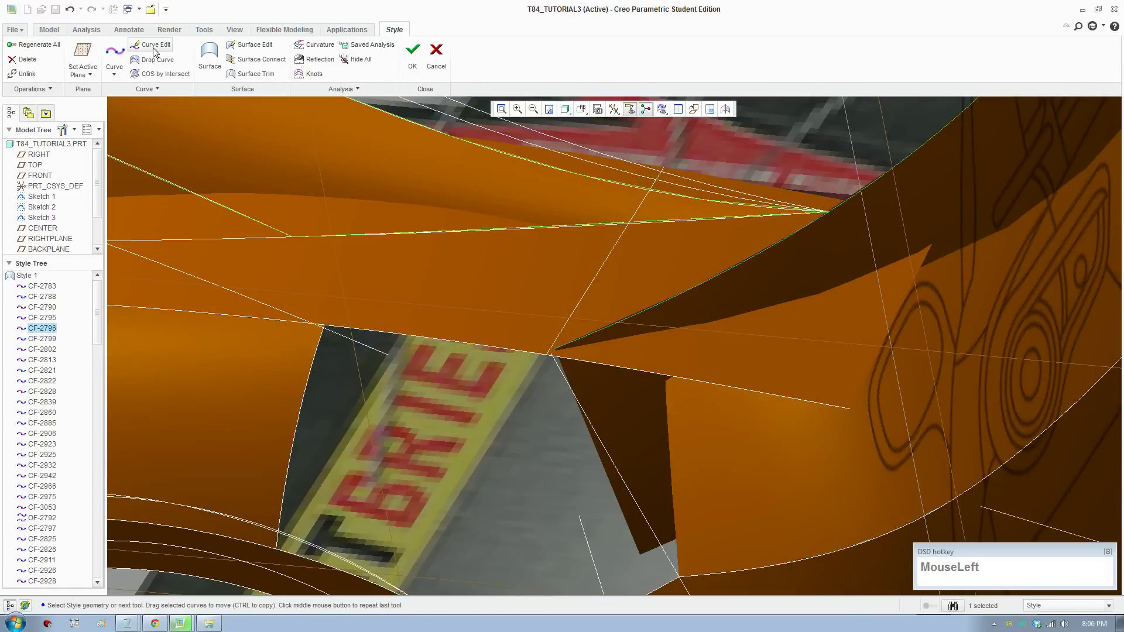
scroll(down, 3)
drag(559, 340, 578, 328)
click(574, 335)
key(F8)
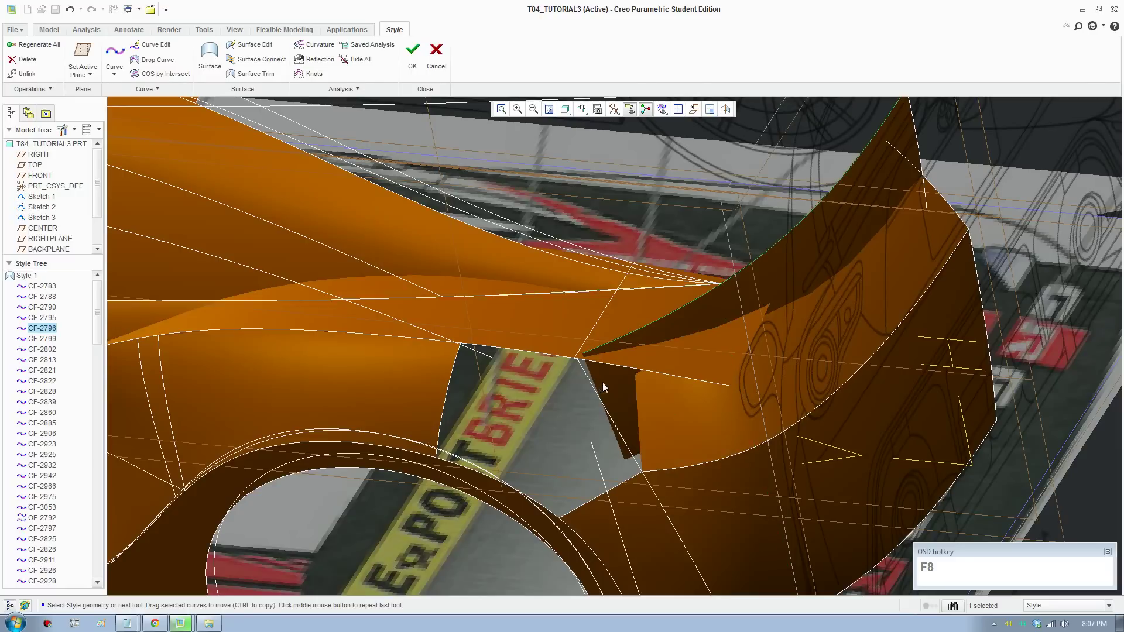
click(592, 388)
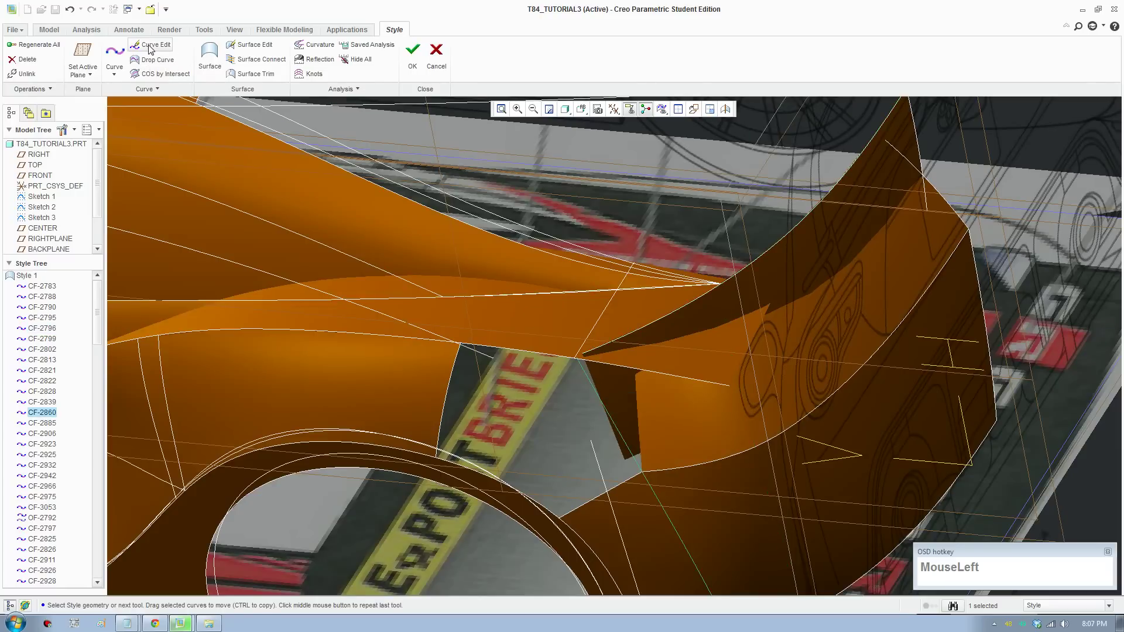
Pick the curve's corner point and show its exact X/Y/Z coordinates in the Point tab
scroll(down, 3)
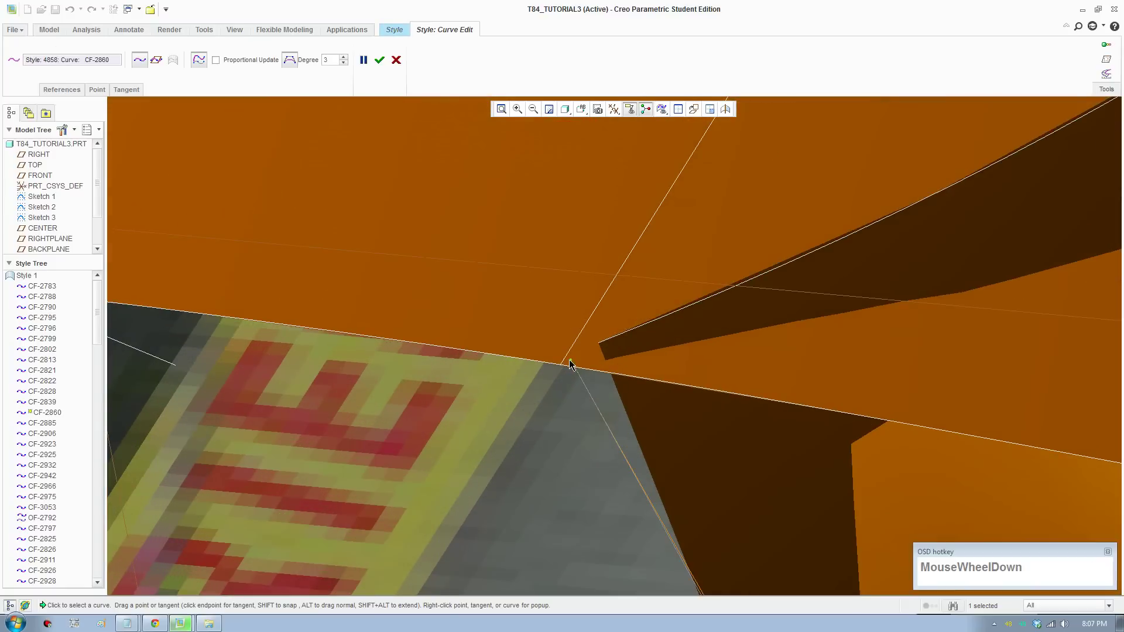
drag(575, 364, 573, 370)
scroll(up, 3)
scroll(down, 3)
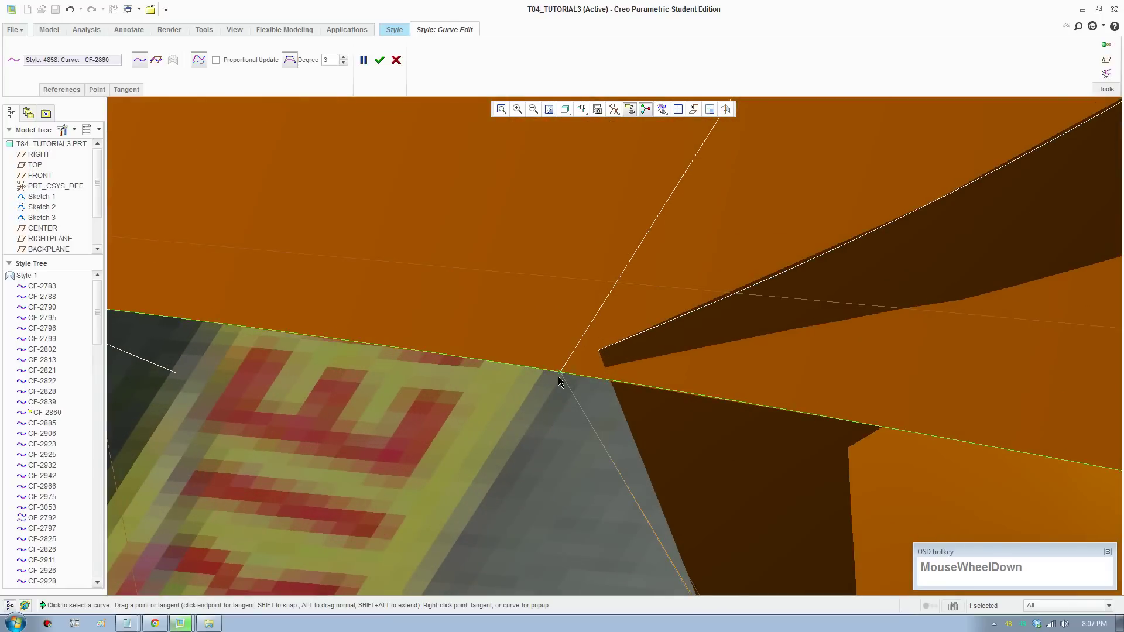
click(566, 375)
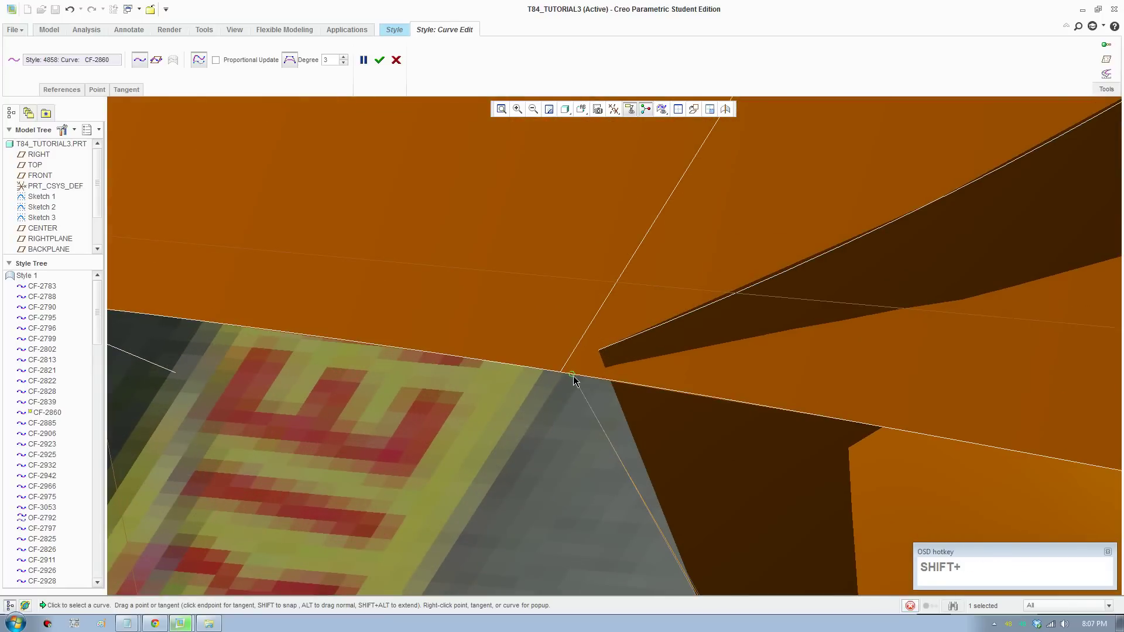
click(98, 91)
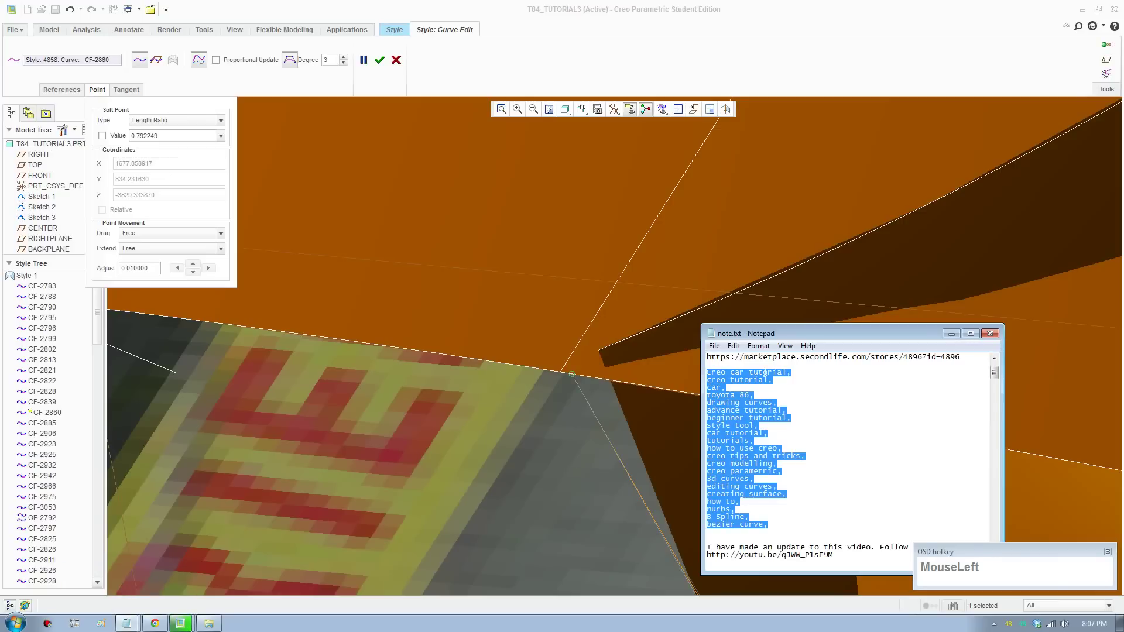
Record the point coordinates 1677.858917, 834.231630, -3829.333870 in a blank Notepad file
key(ctrl+n)
key(ctrl+n)
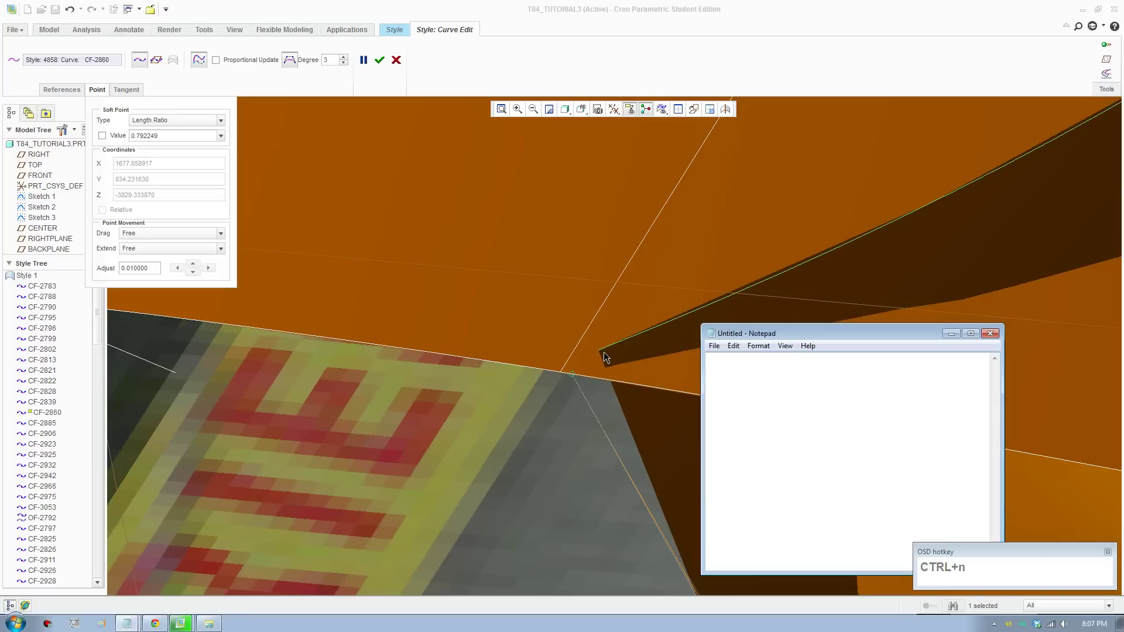
key(F8)
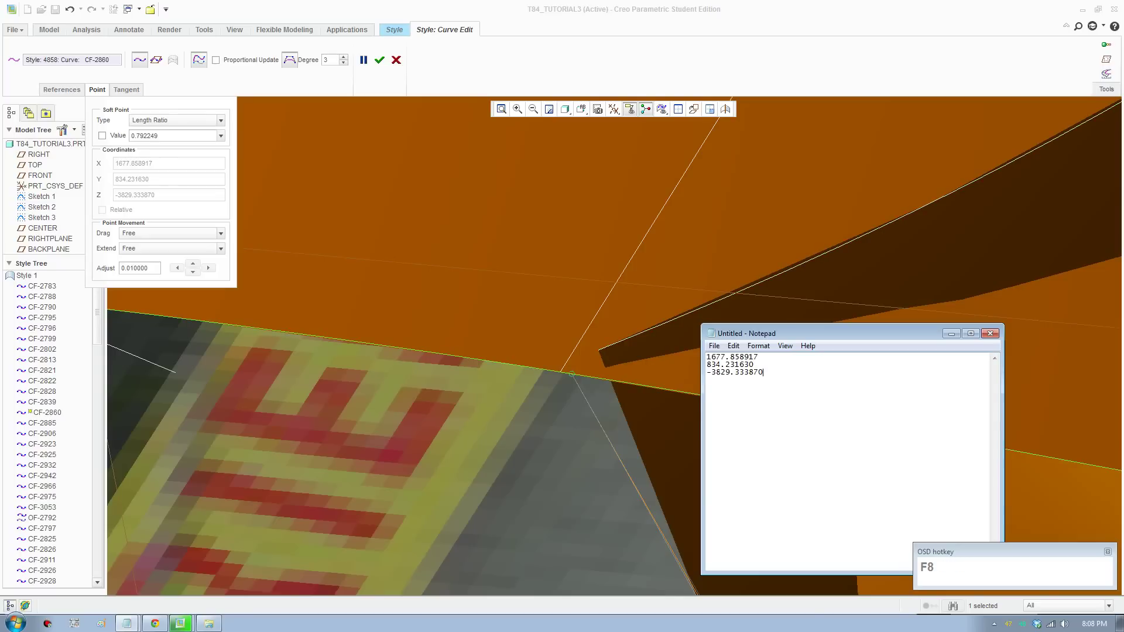
key(F8)
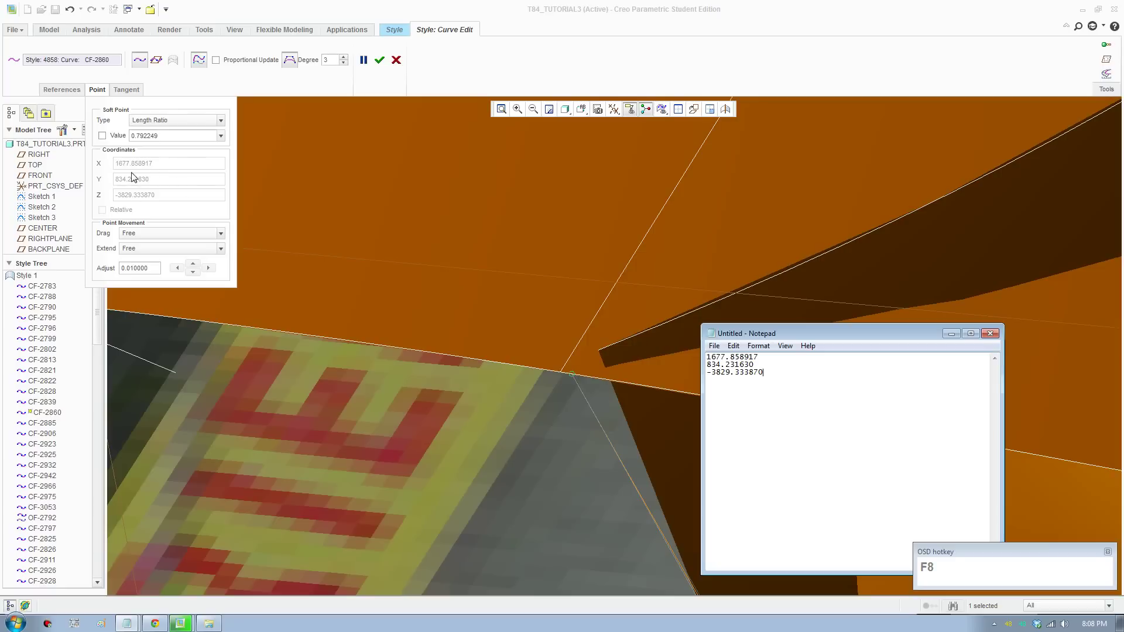
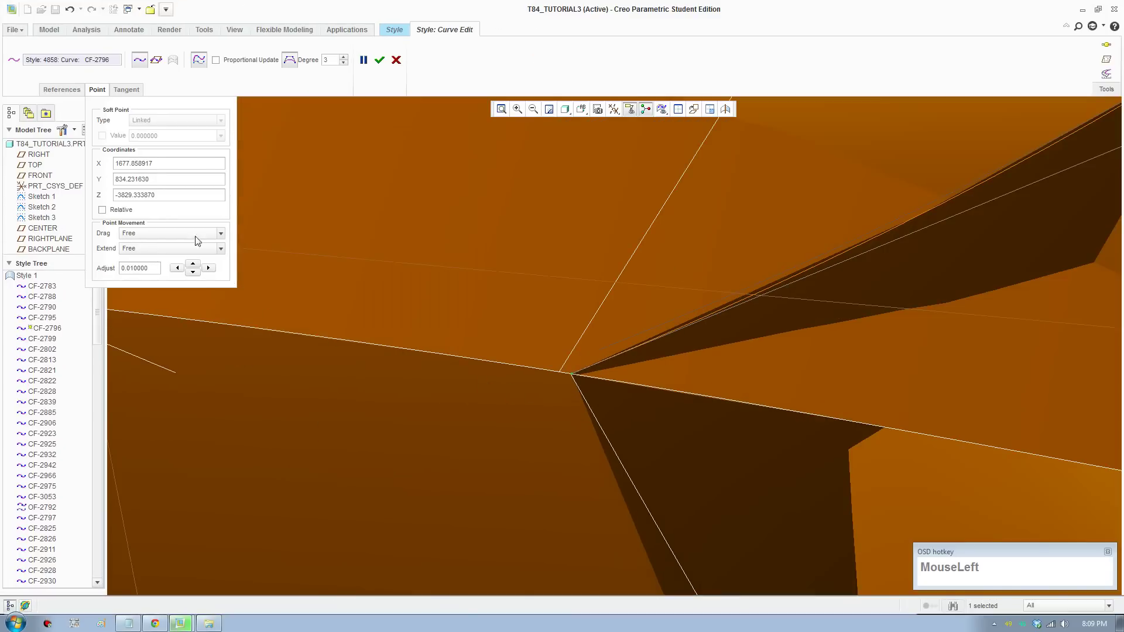
Accept the Curve Edit so CF-2796's end sits at the copied corner coordinates
scroll(down, 3)
scroll(up, 3)
click(386, 65)
scroll(up, 3)
click(25, 47)
Orbit and zoom around the shared corner above the side gap to inspect it
scroll(up, 3)
middle_click(601, 384)
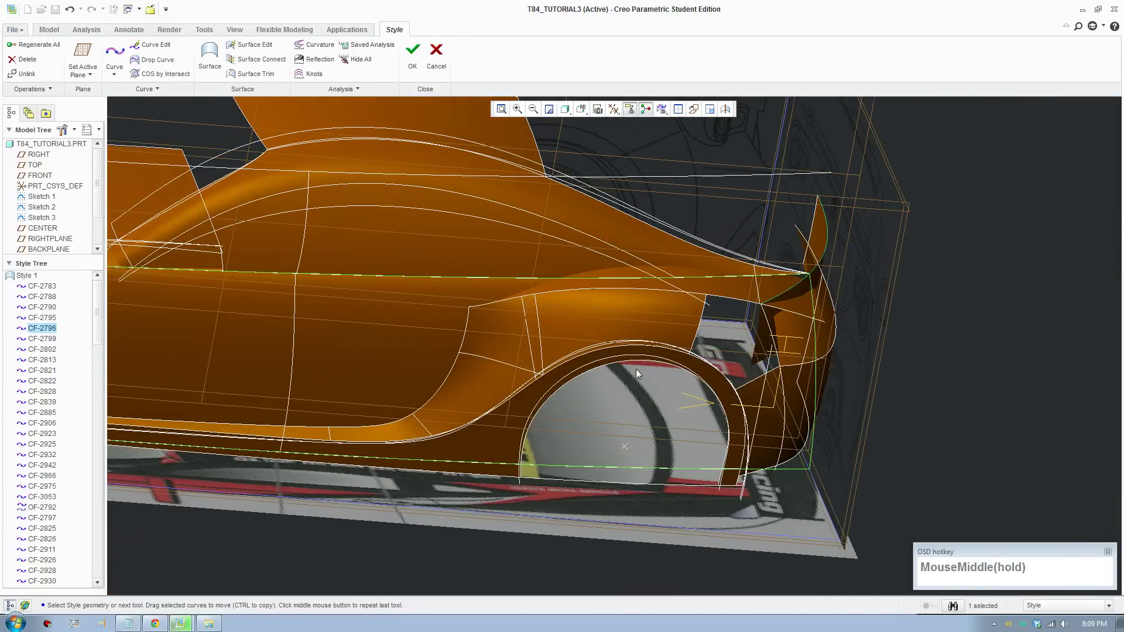
scroll(down, 3)
middle_click(742, 393)
scroll(down, 3)
middle_click(513, 366)
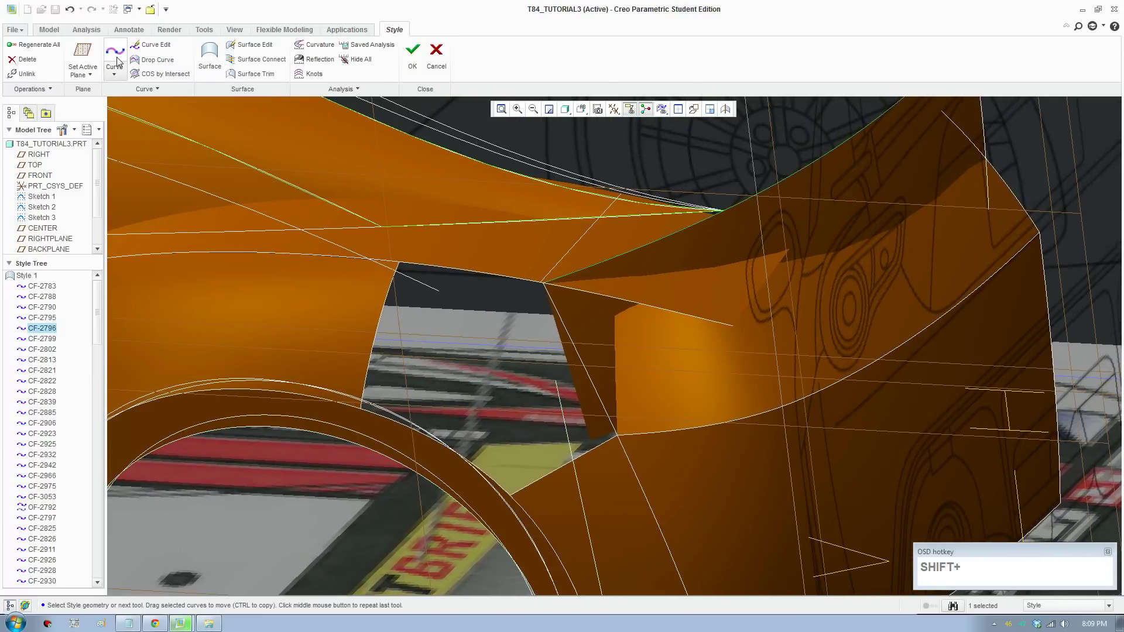
Create curve CF-3088 from the opening's top corner to the wheel arch, adjust its end and finish
click(121, 62)
scroll(down, 3)
drag(369, 403, 409, 433)
drag(409, 433, 417, 403)
click(529, 229)
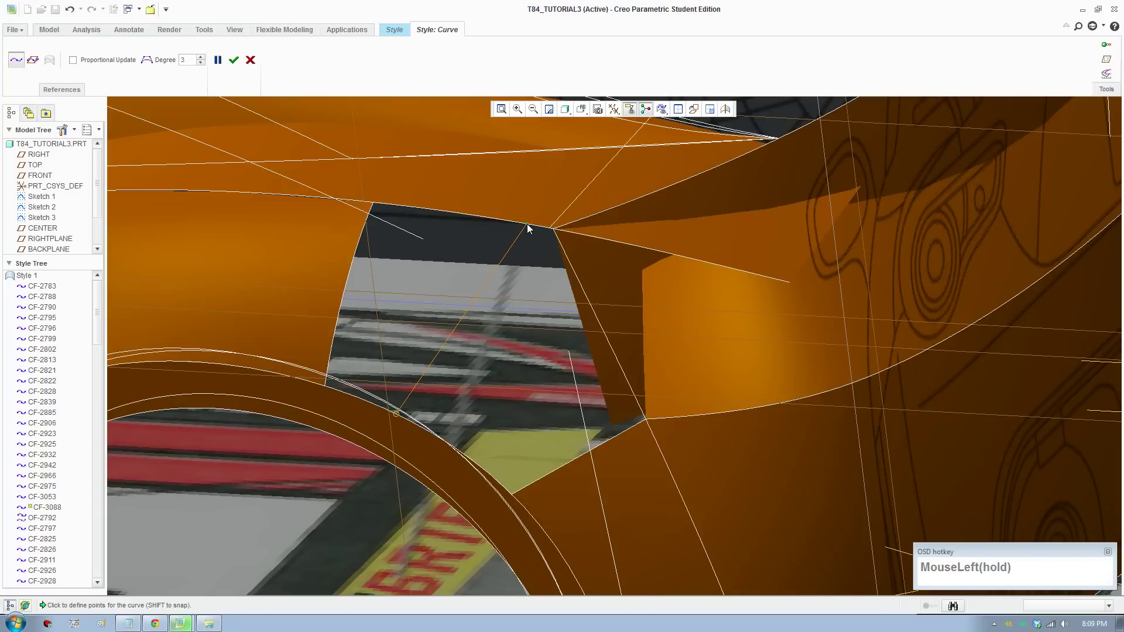
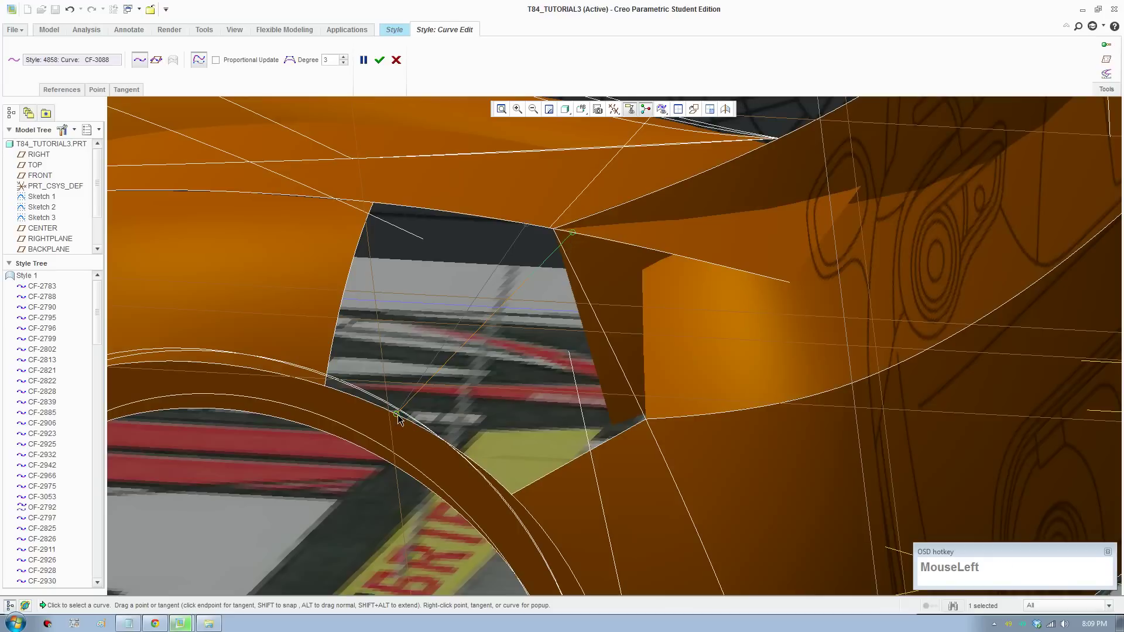
drag(436, 430, 547, 311)
middle_click(521, 321)
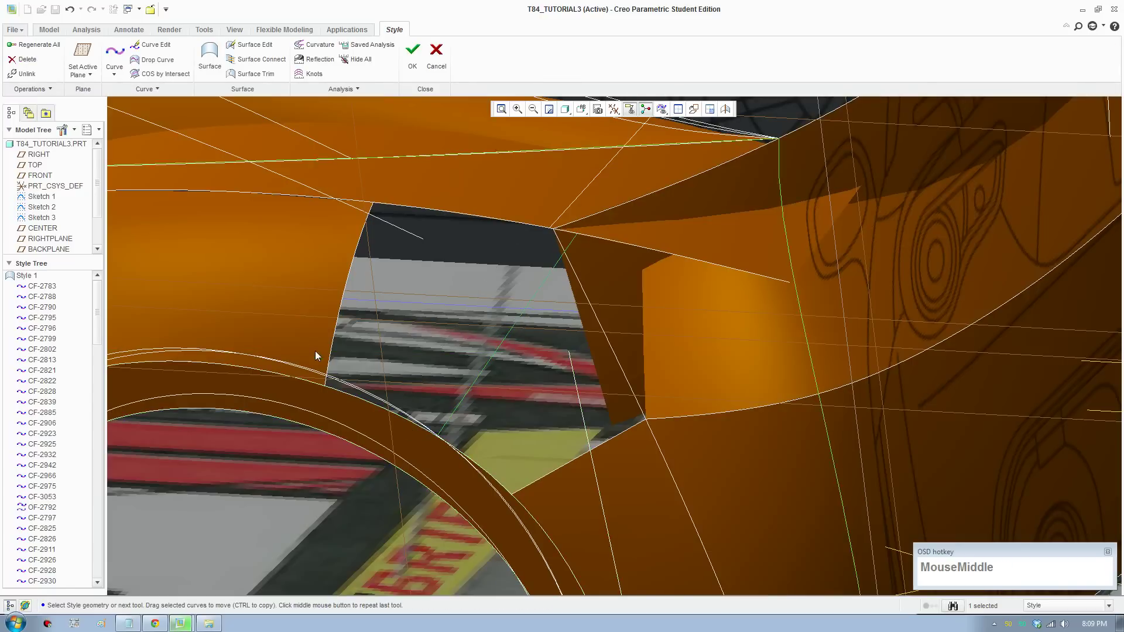
Create curve CF-3089 from a wheel arch point to the opening's upper corner and finish it
click(121, 61)
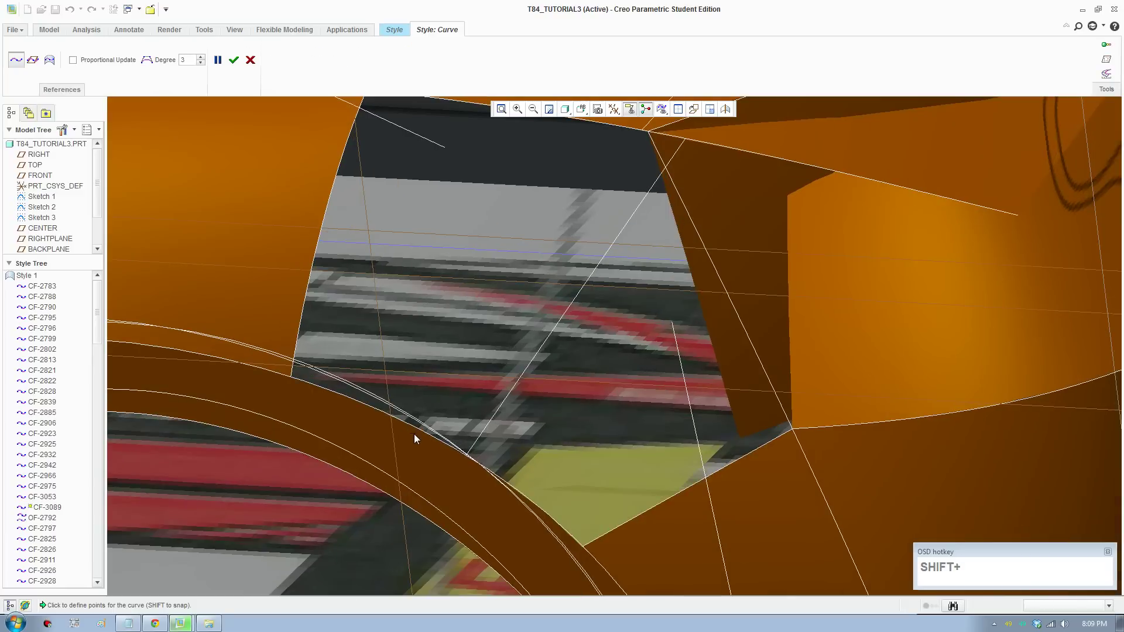
click(426, 437)
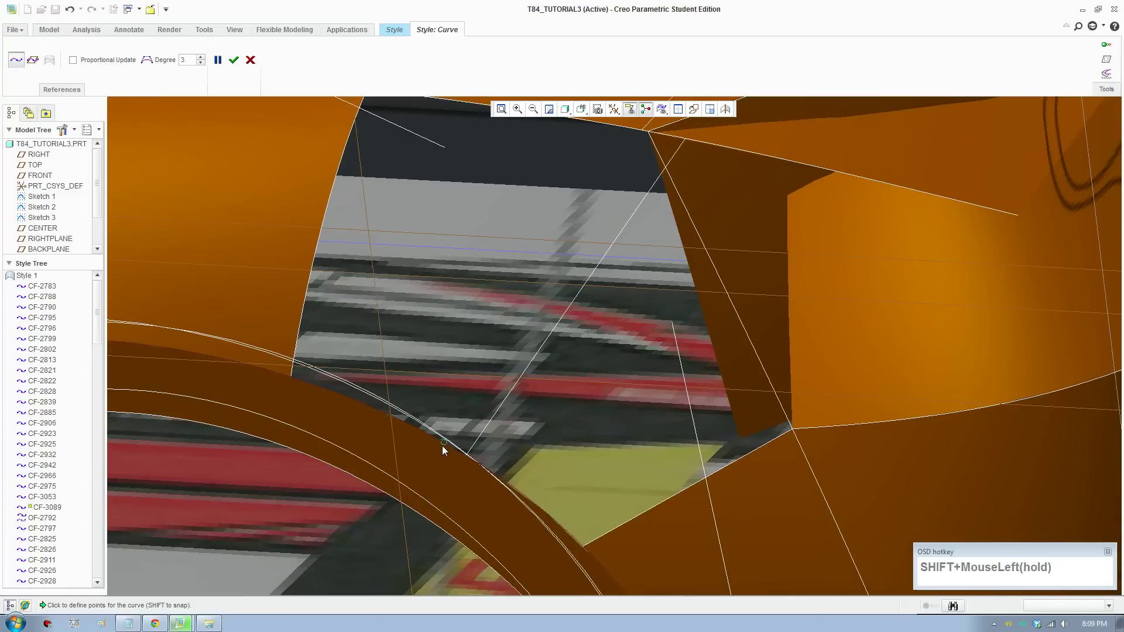
scroll(up, 3)
scroll(down, 3)
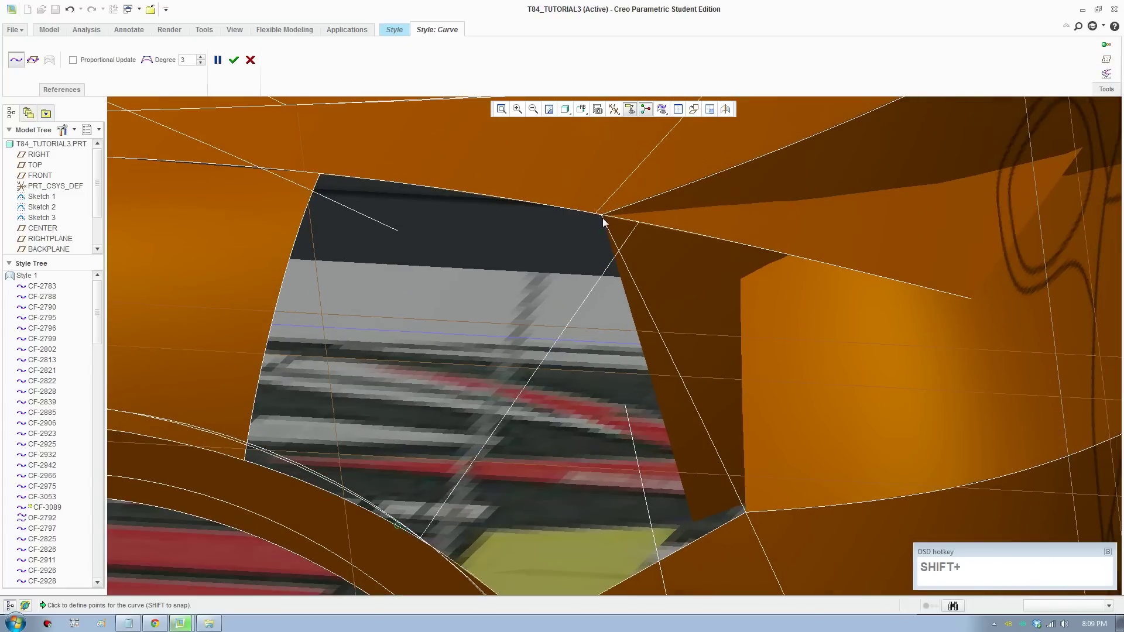
click(622, 224)
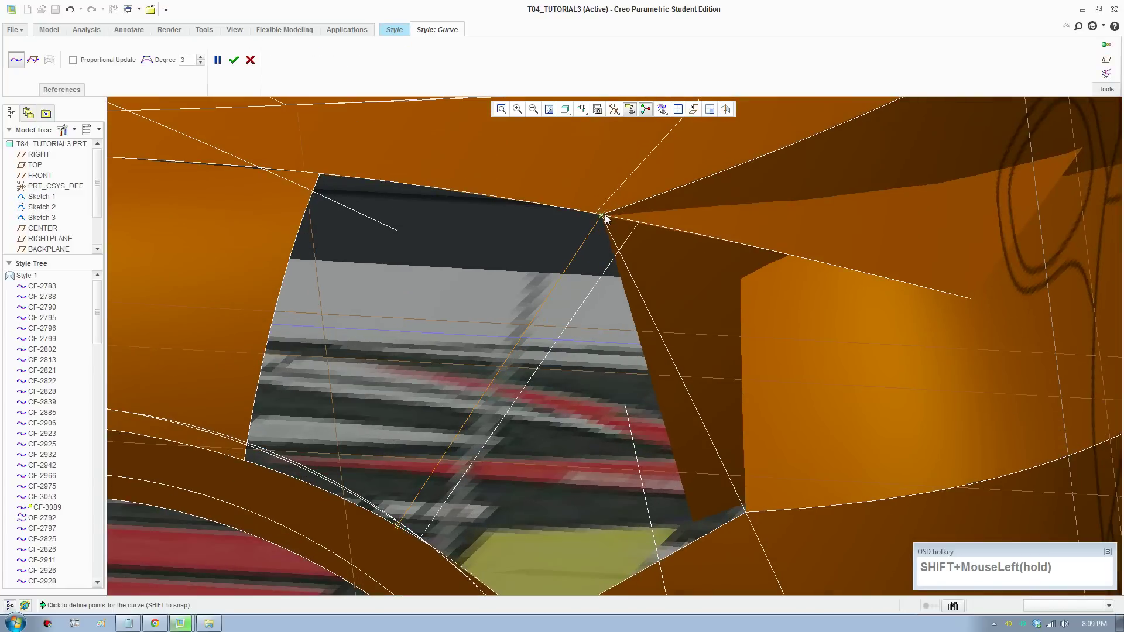
scroll(up, 3)
click(240, 64)
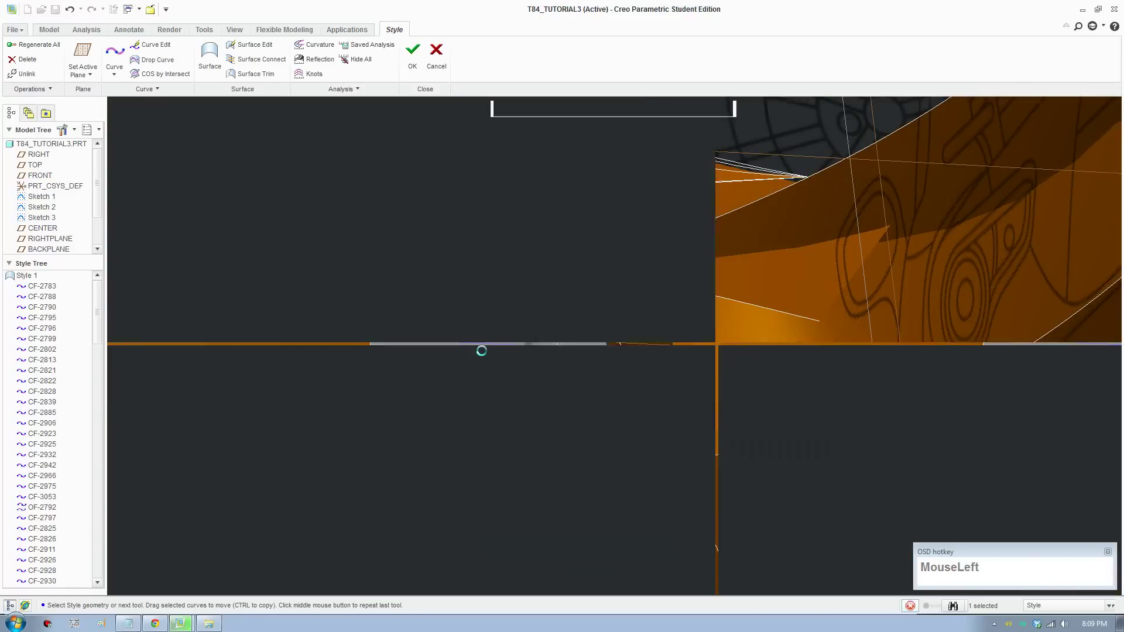
Arrange the four viewports and orbit the lower view close onto the rear corner
scroll(up, 3)
middle_click(461, 573)
scroll(up, 3)
middle_click(823, 461)
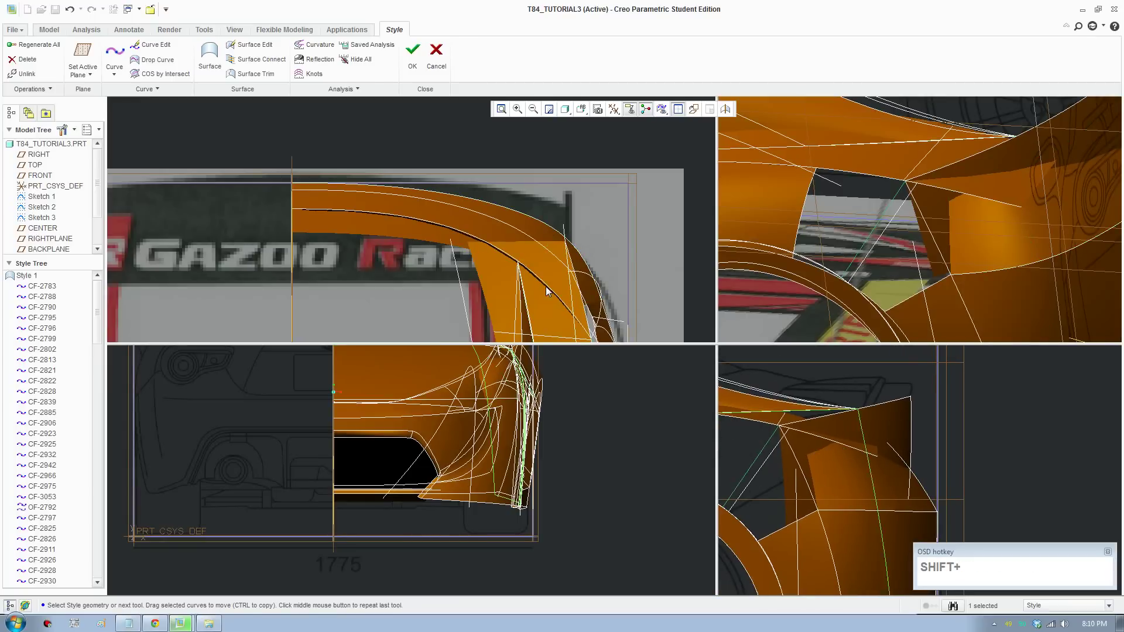
scroll(up, 3)
middle_click(552, 282)
scroll(up, 3)
middle_click(508, 430)
scroll(down, 3)
click(883, 240)
click(804, 233)
scroll(down, 3)
middle_click(425, 461)
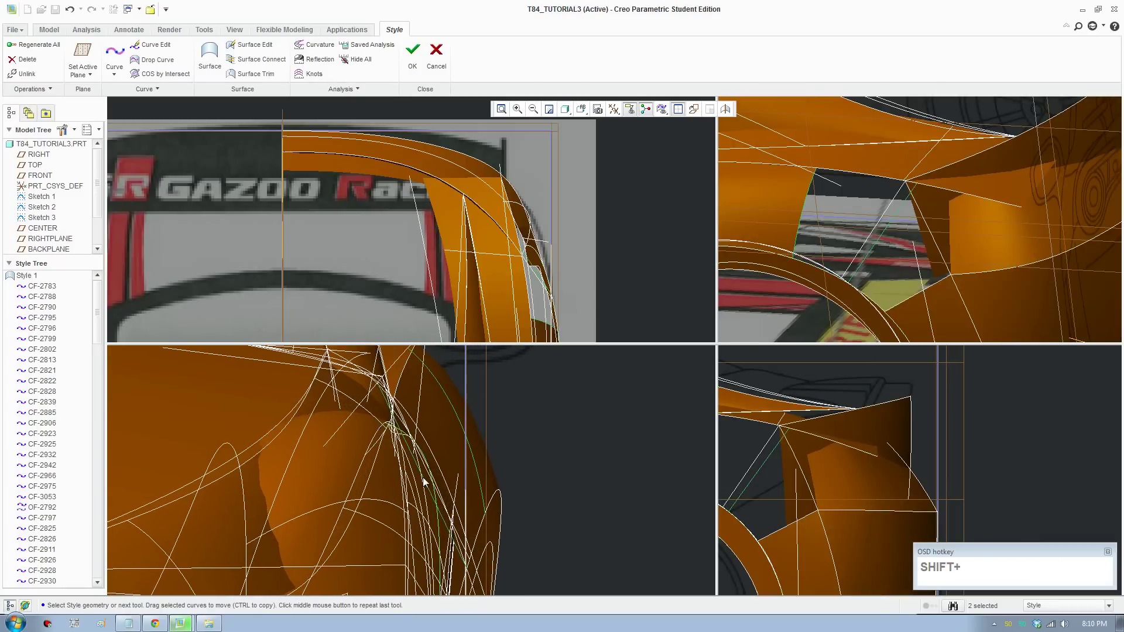
drag(150, 49, 898, 252)
Reshape curve CF-3089 in Curve Edit by dragging its point across the opening
scroll(down, 3)
click(841, 277)
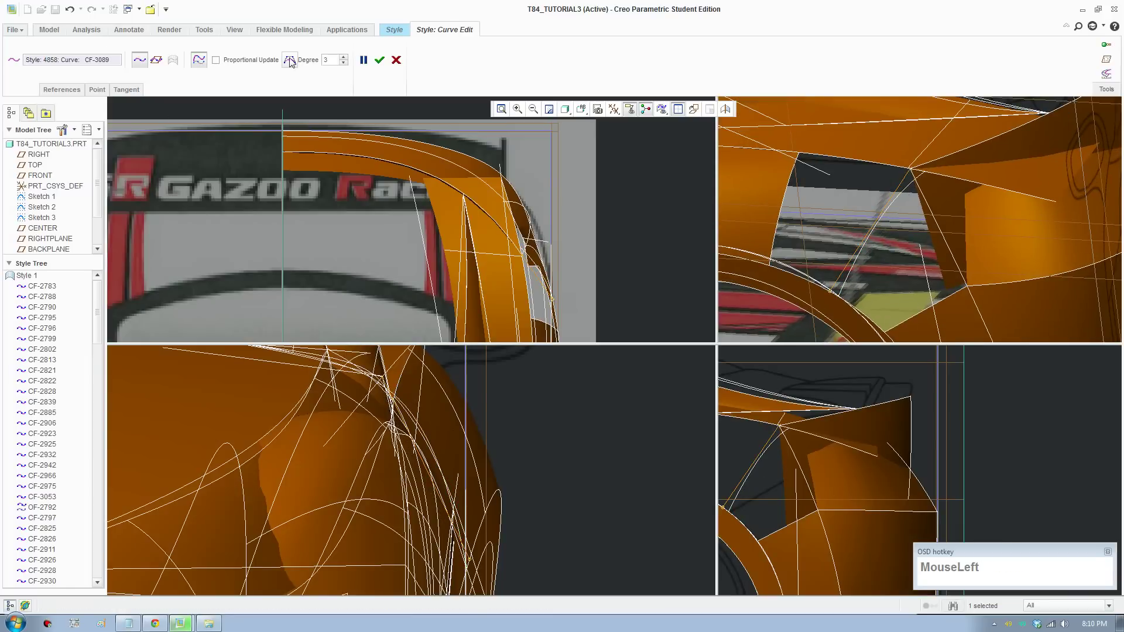
drag(451, 503, 589, 93)
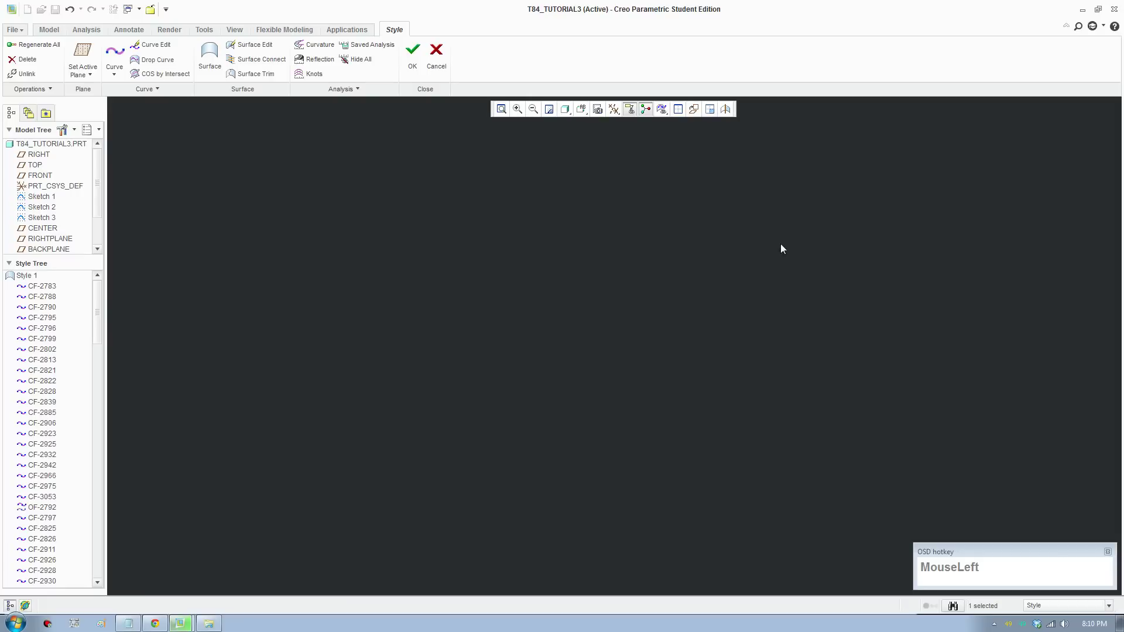
Create a Style surface patch over the front part of the rear side opening
scroll(up, 3)
click(1046, 196)
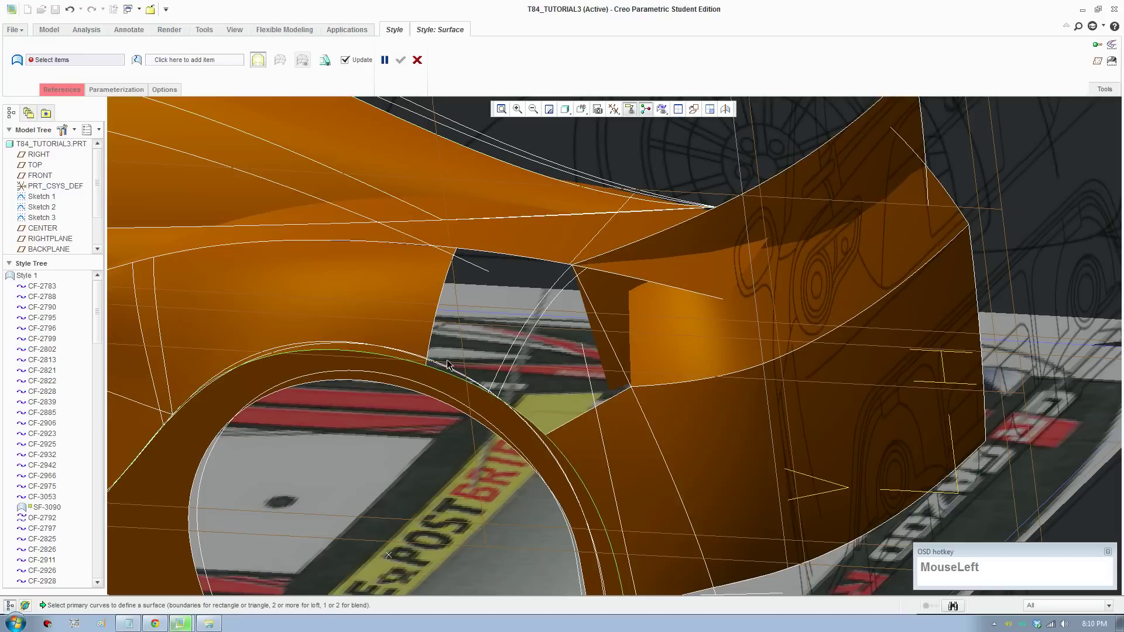
click(450, 380)
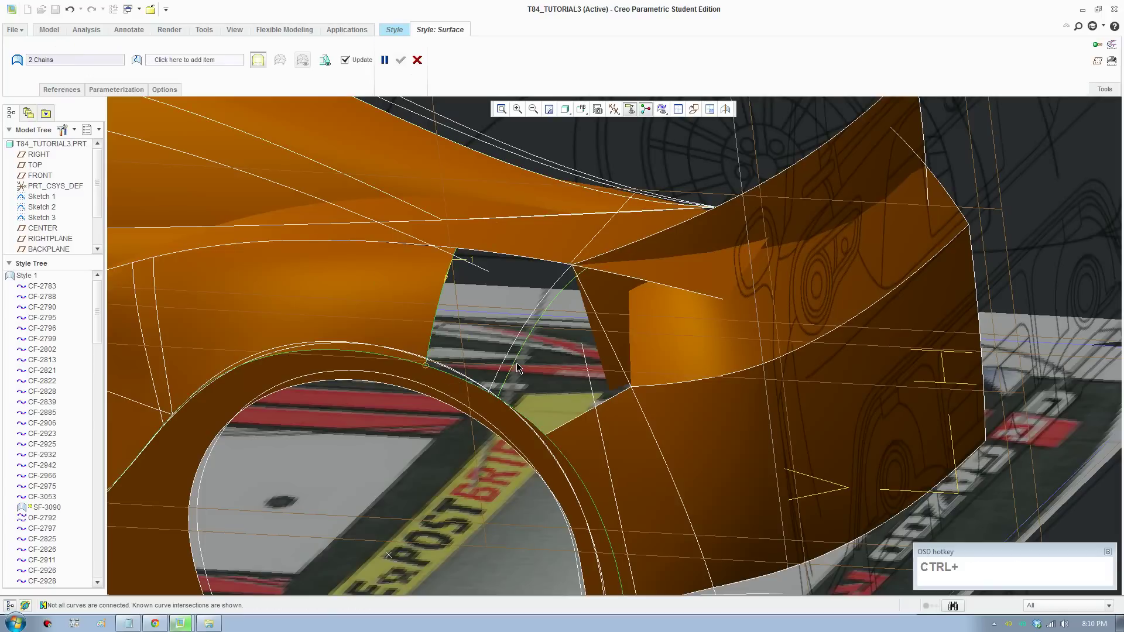
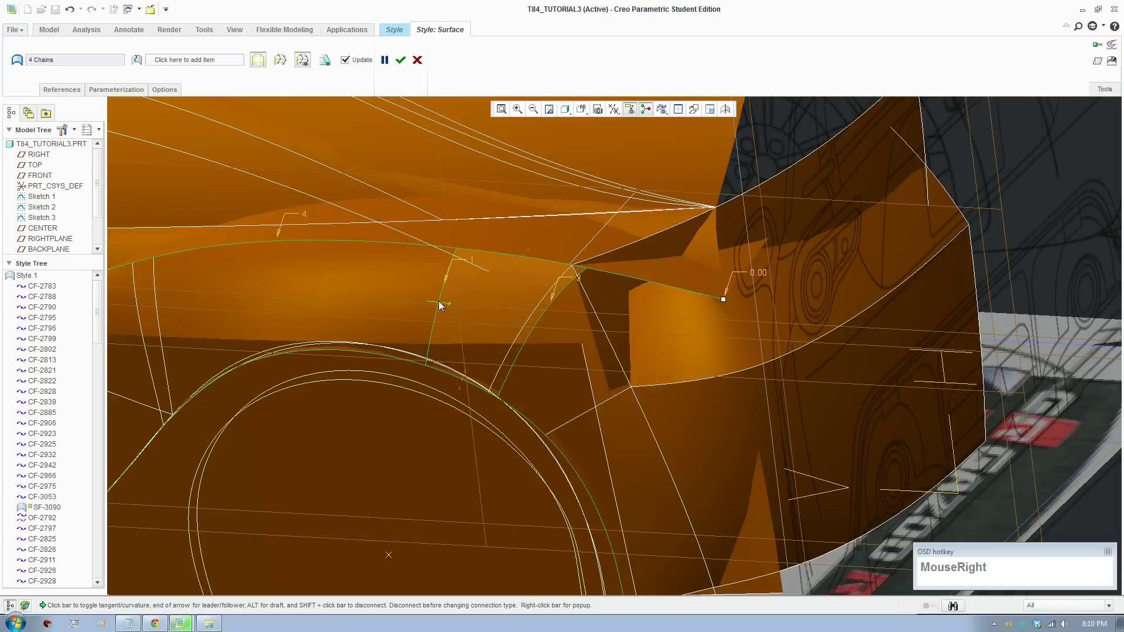
click(470, 387)
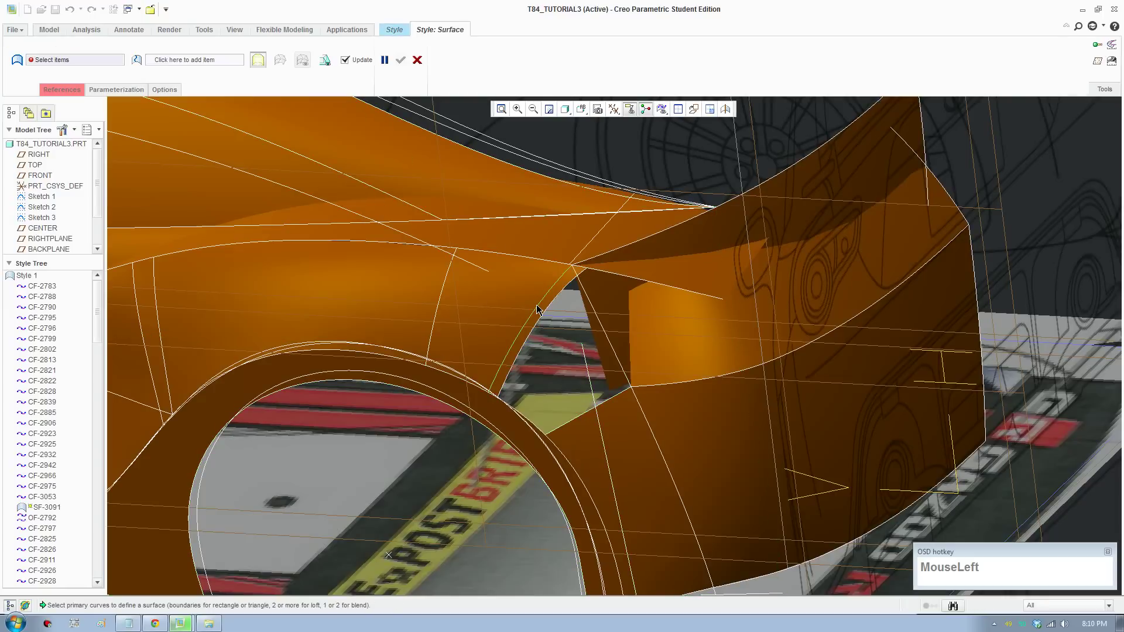
Pick the boundary curves for a second patch, then leave the surface creation
click(542, 433)
click(563, 432)
click(608, 335)
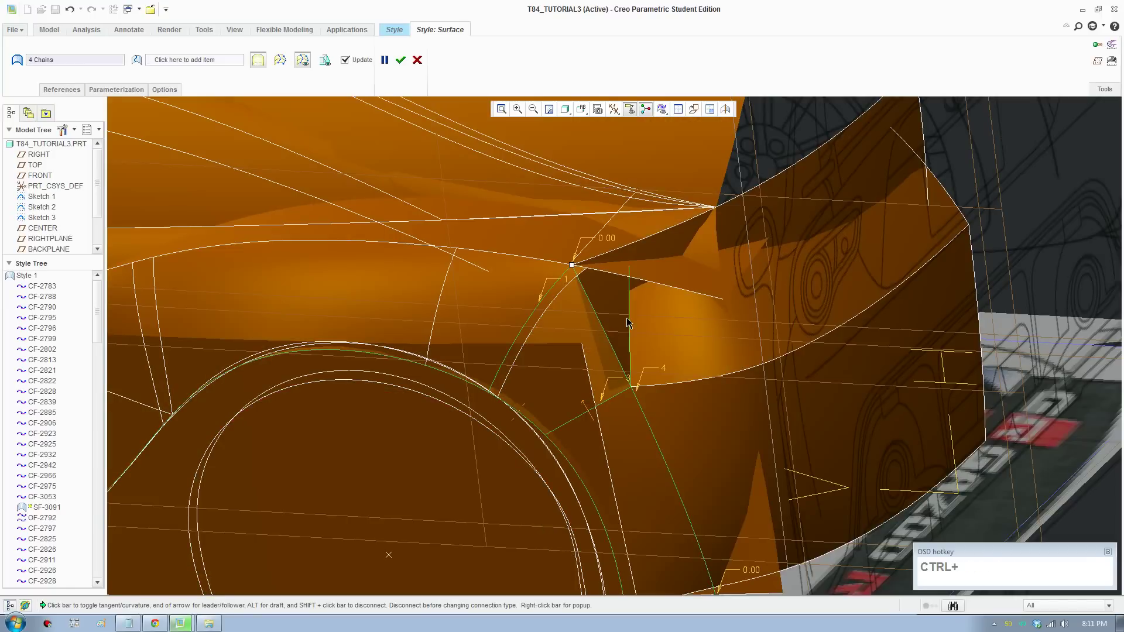
scroll(up, 3)
scroll(down, 3)
middle_click(579, 332)
scroll(down, 3)
scroll(up, 3)
middle_click(765, 340)
scroll(down, 3)
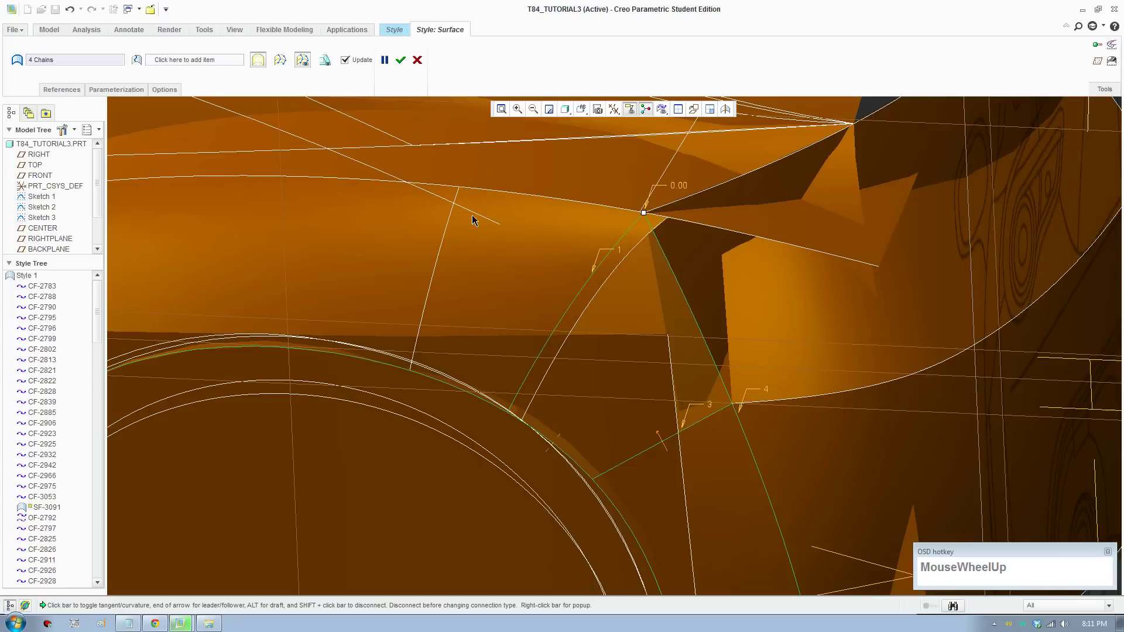
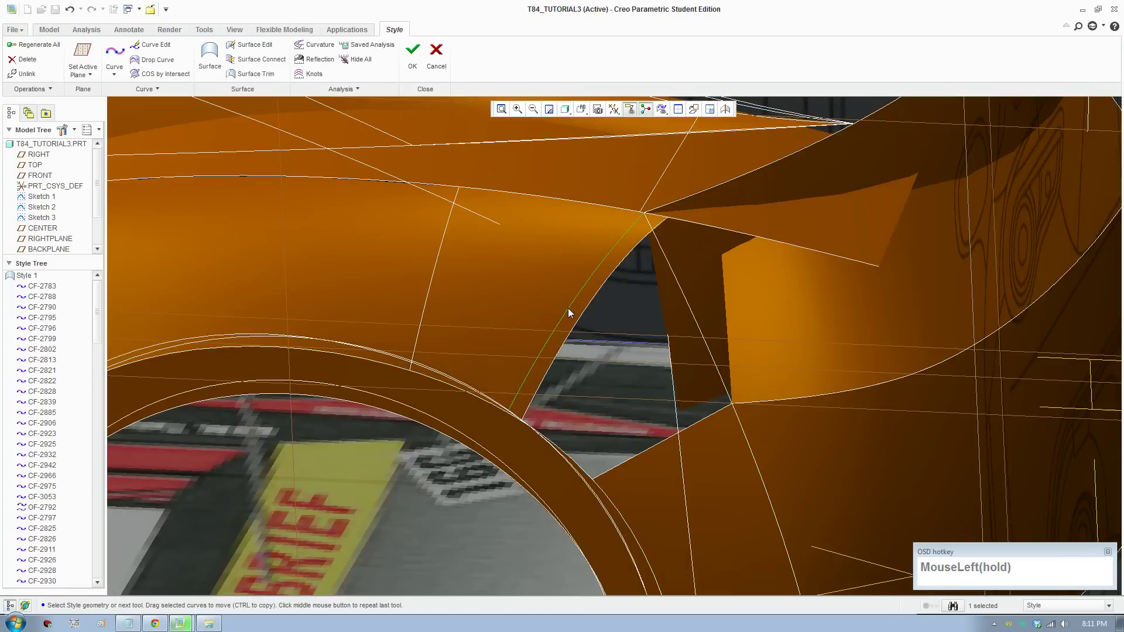
Define the second patch from four chains and change the connection type along its shared edge
key(Delete)
drag(550, 328, 650, 217)
drag(541, 354, 472, 357)
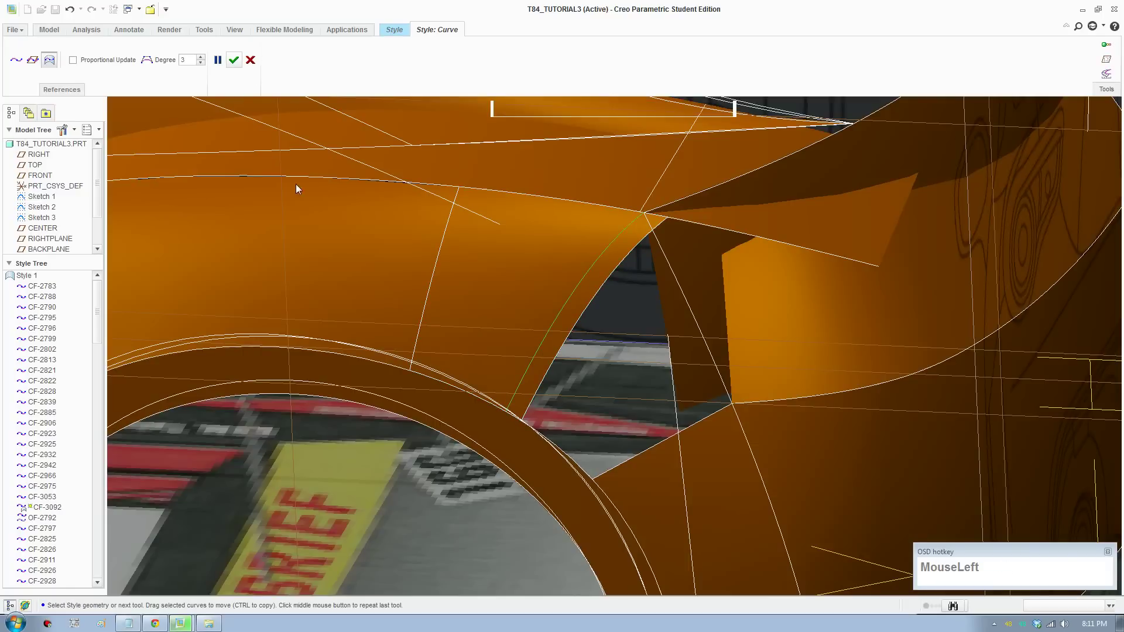
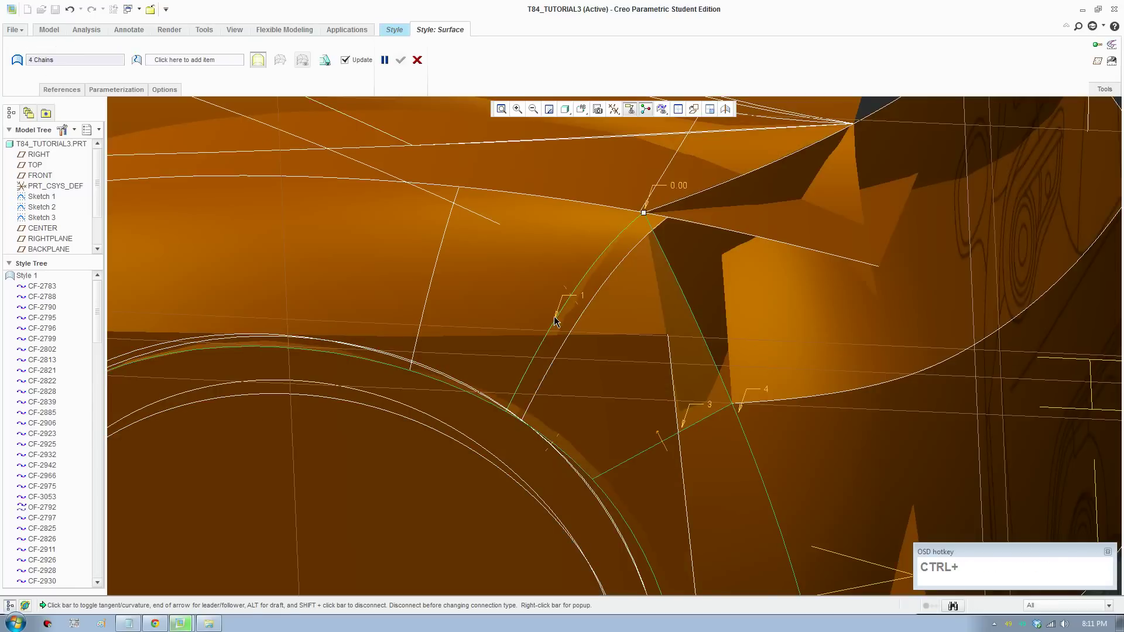
right_click(578, 298)
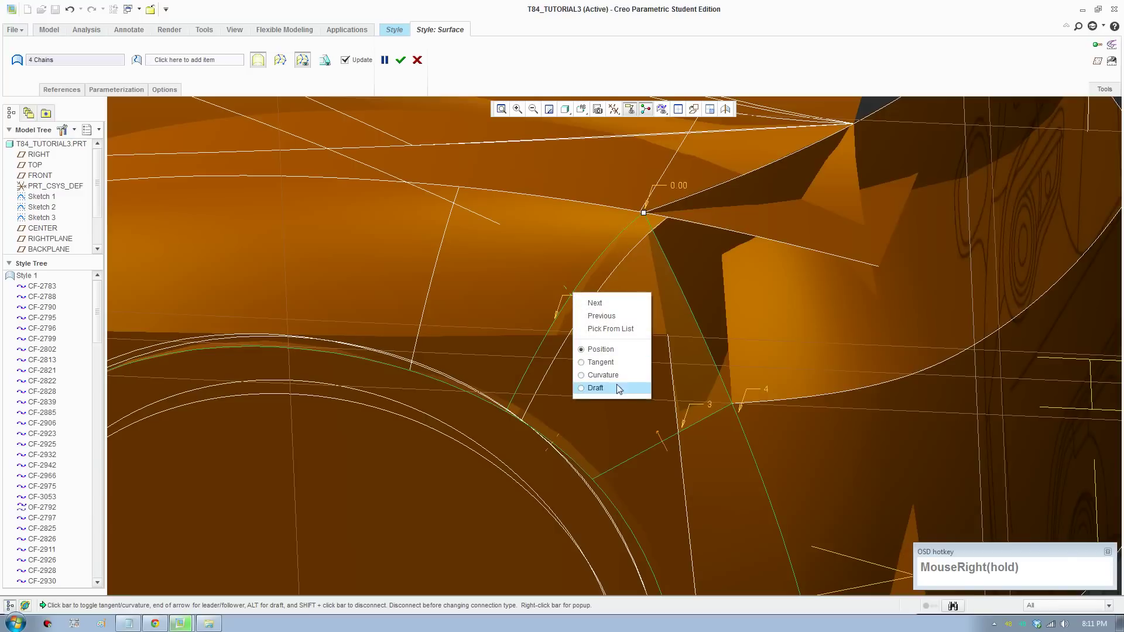
click(616, 377)
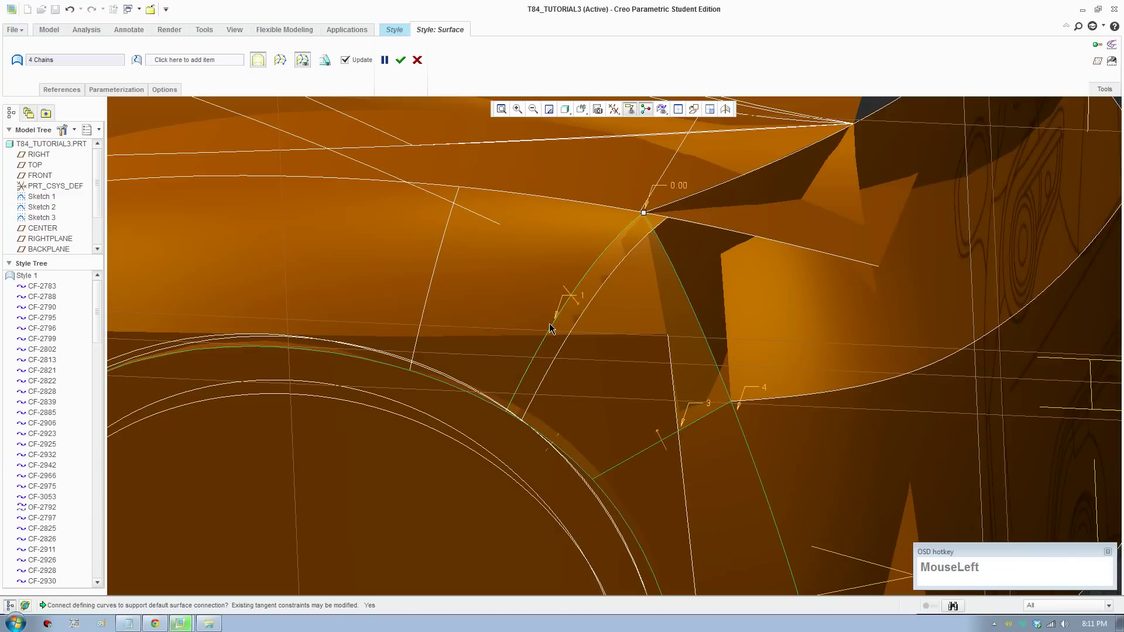
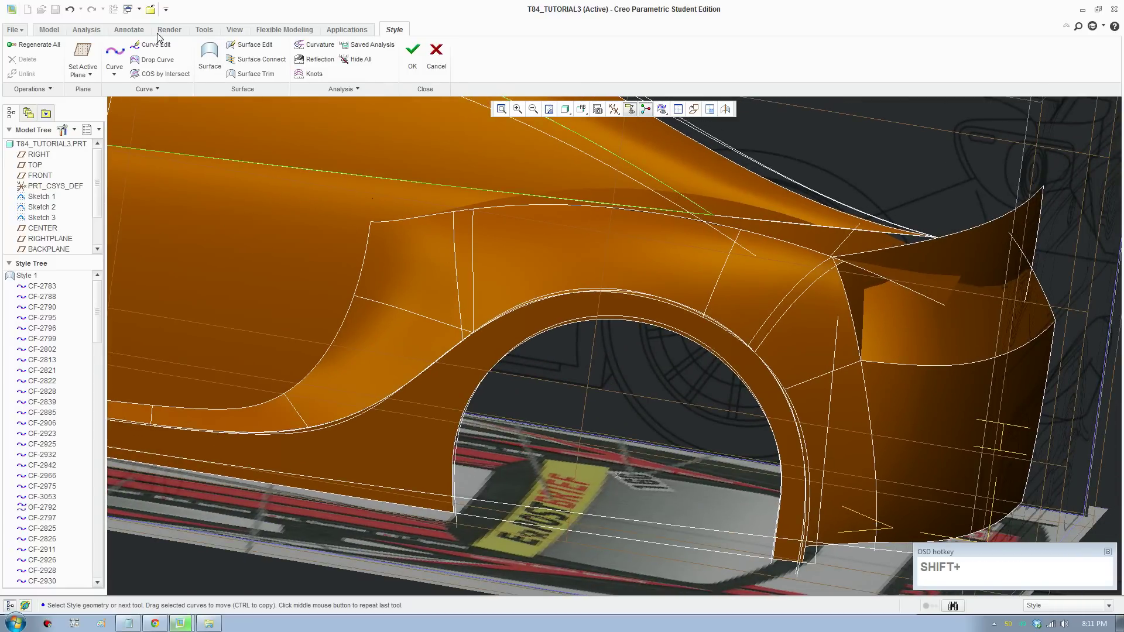
click(170, 36)
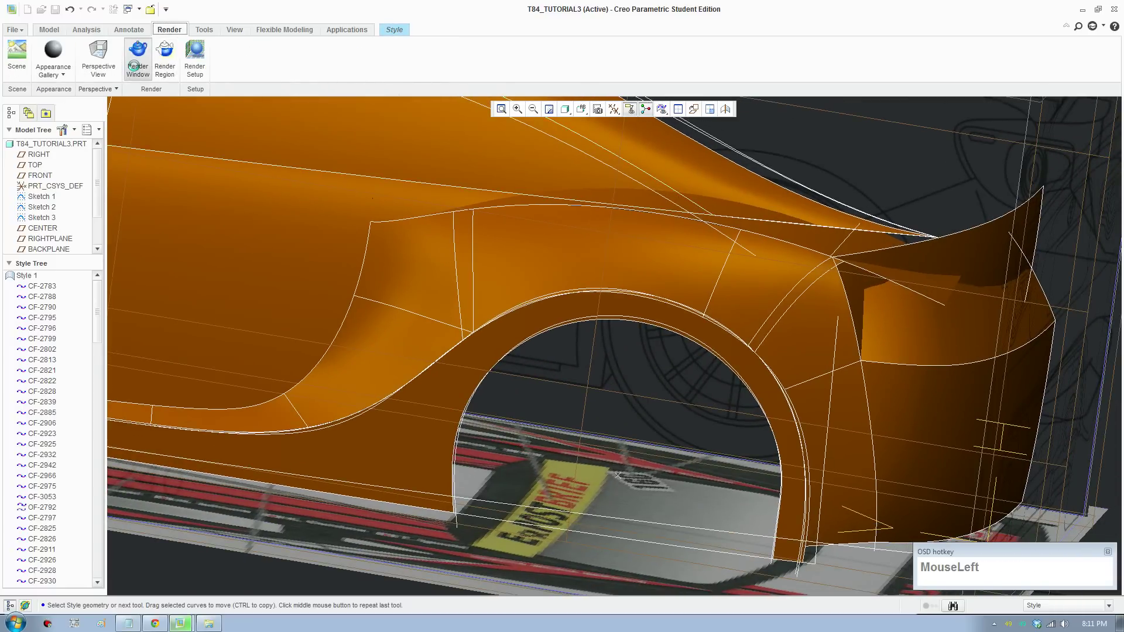
key(F8)
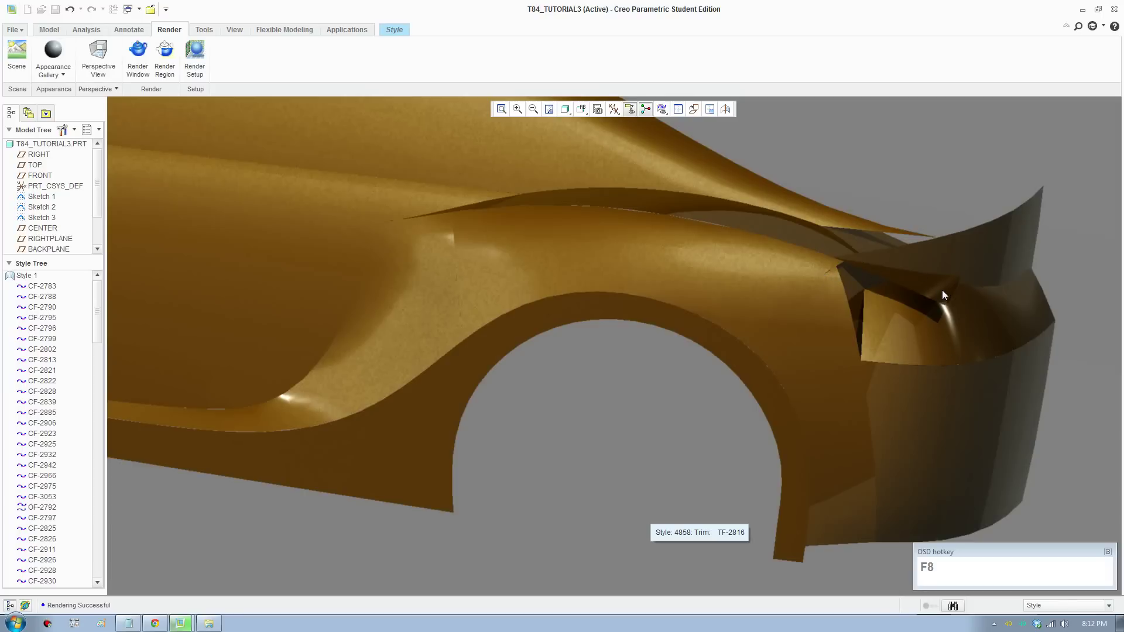
middle_click(917, 309)
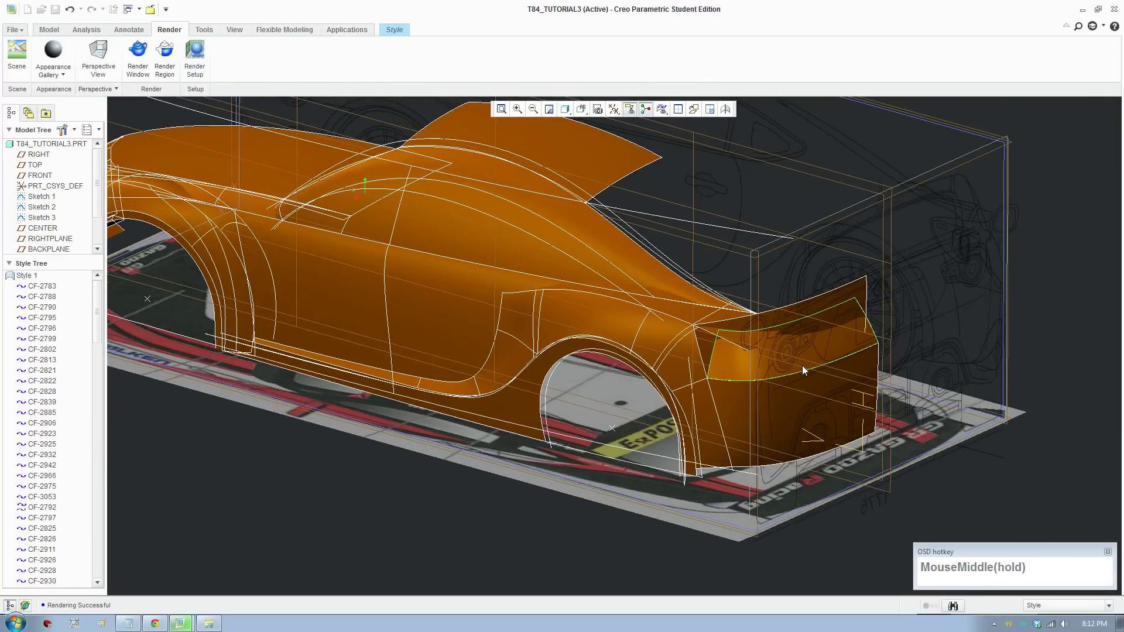
middle_click(720, 373)
scroll(down, 3)
drag(605, 303, 161, 76)
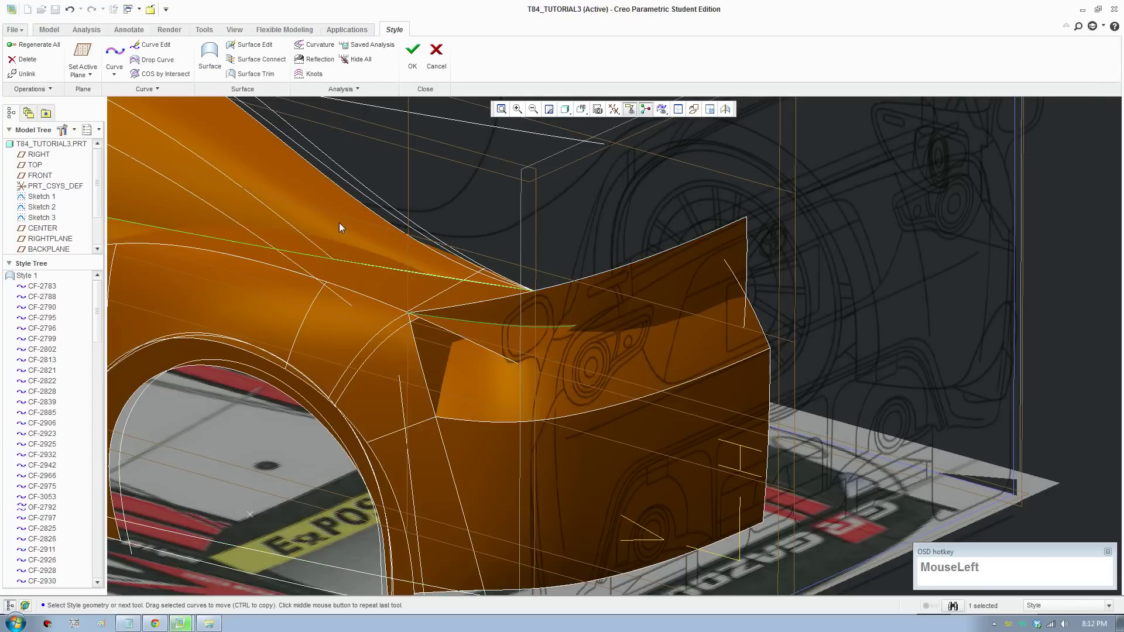
Trim the rear bumper patch along the crossing curve with Surface Trim and review the full body
scroll(down, 3)
click(556, 461)
scroll(up, 3)
click(246, 80)
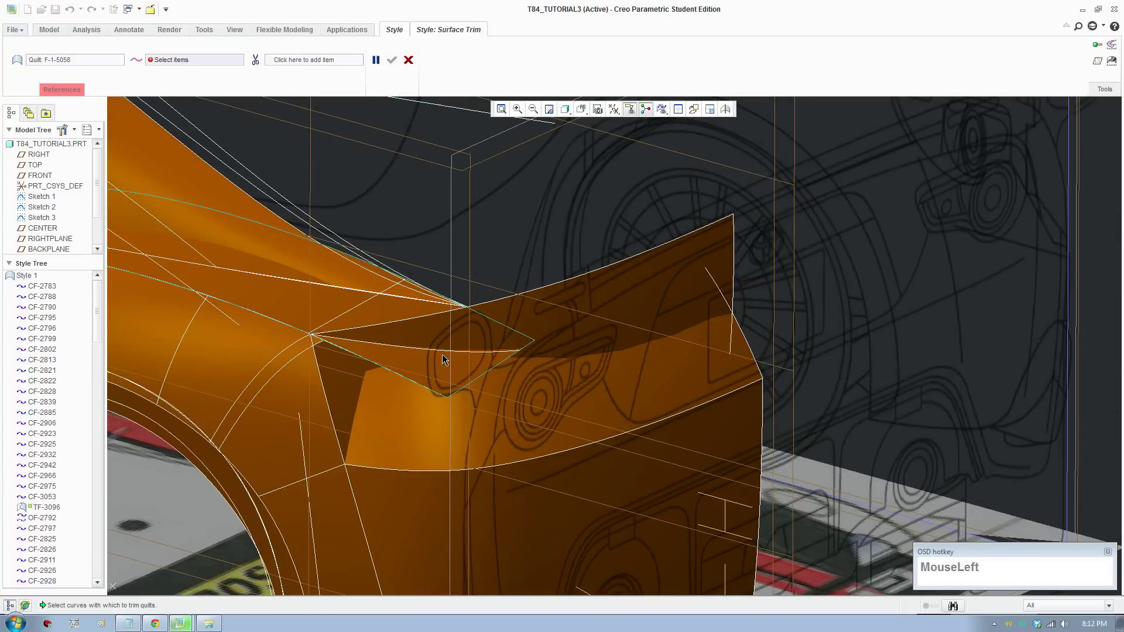
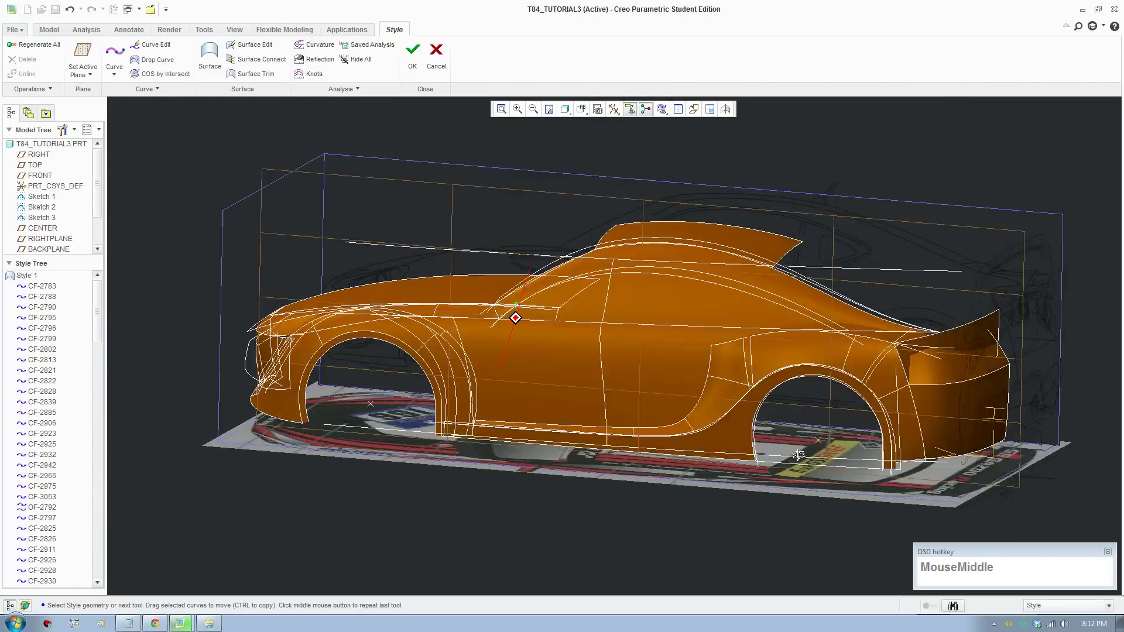
middle_click(795, 445)
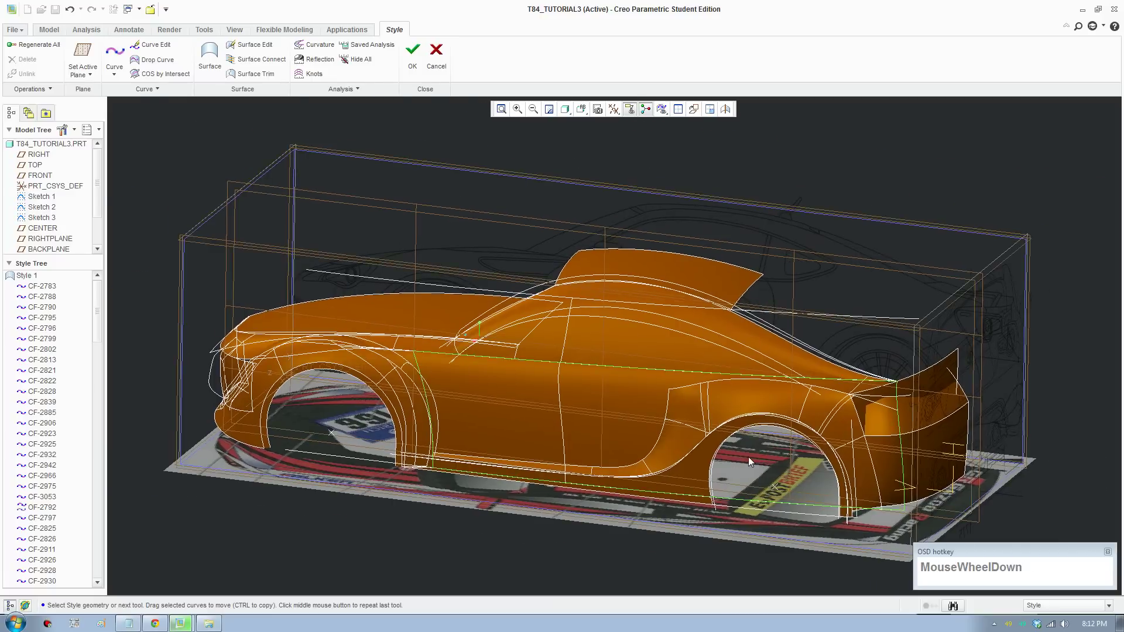